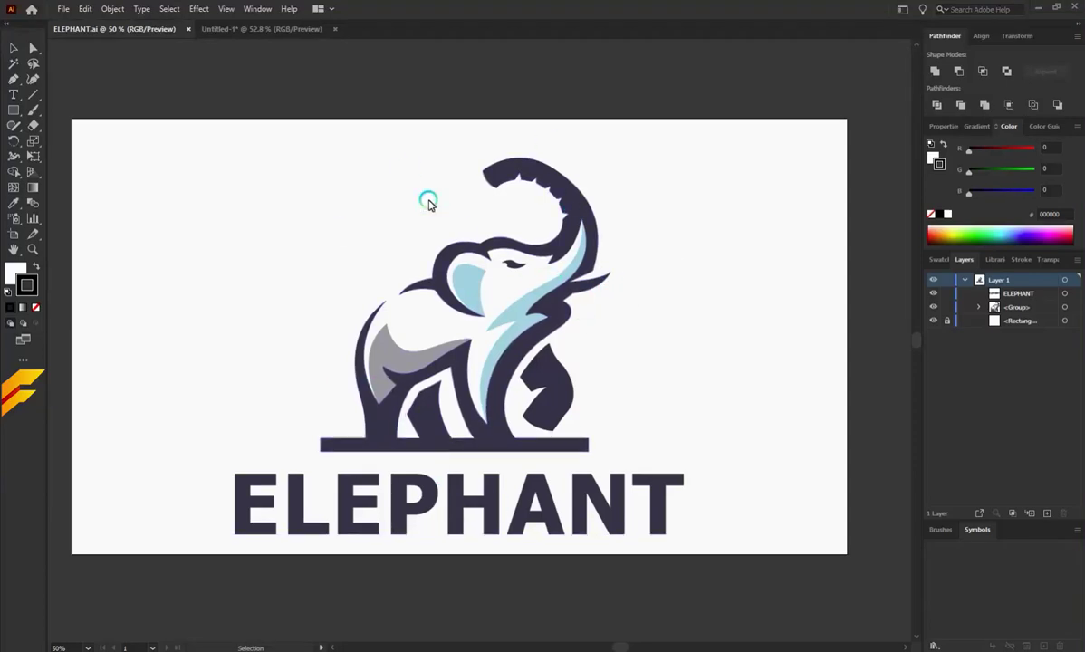
Switch to the Untitled-1 document holding the pink elephant outline template.
left_click(291, 37)
scroll("up", 3)
scroll("down", 3)
right_click(17, 80)
Start the Pen path with a corner on the base bar, curving along the back and around the tail.
left_click(73, 80)
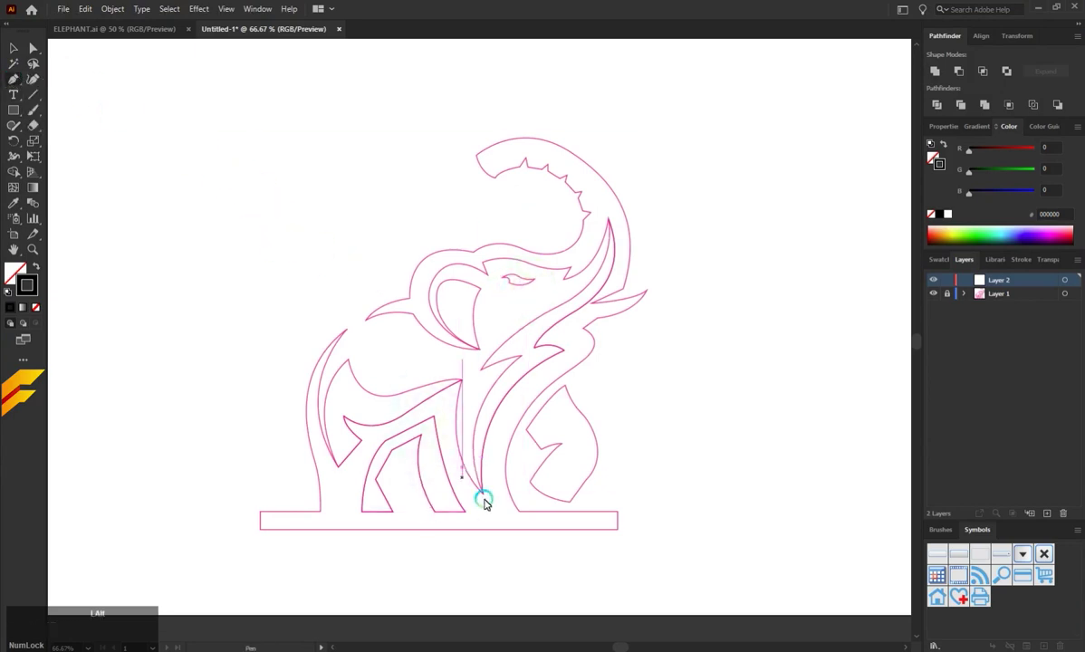
scroll("up", 3)
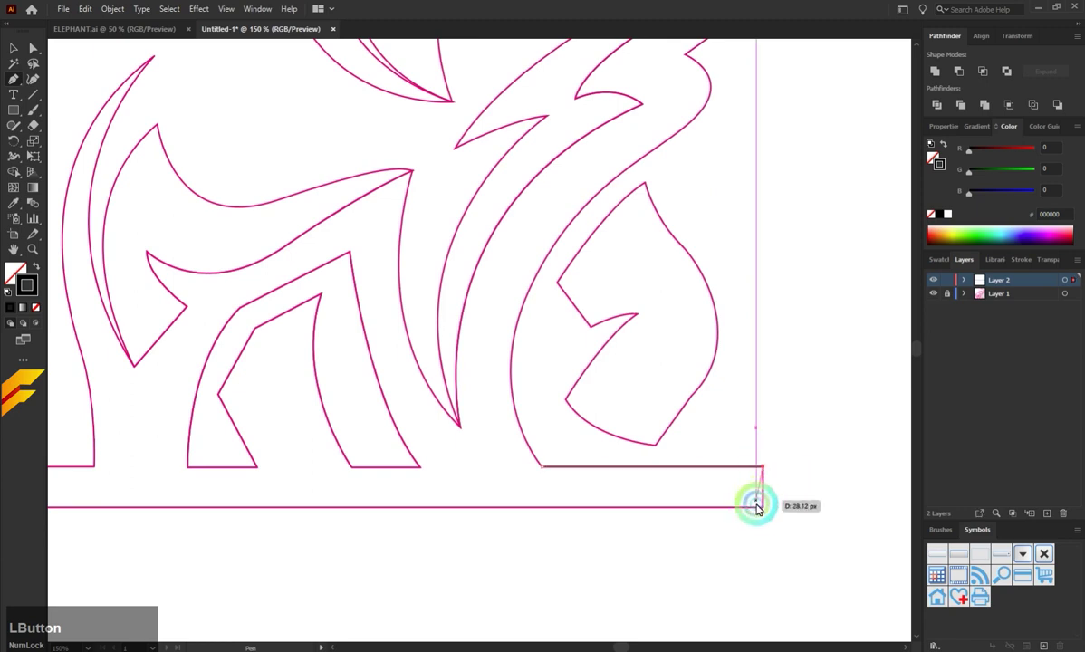
scroll("down", 3)
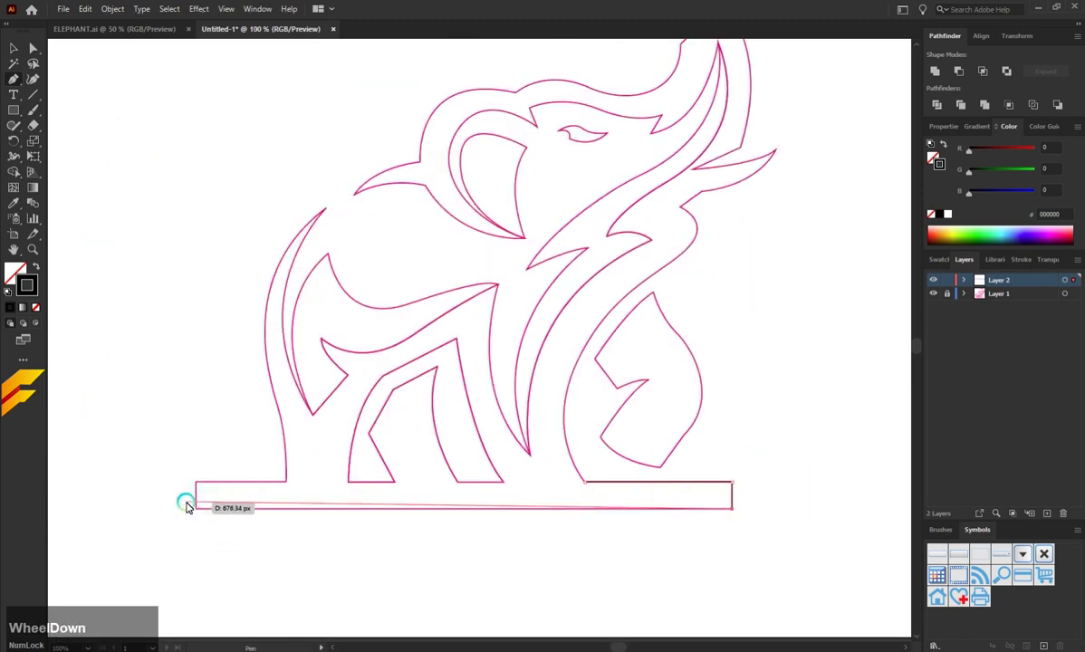
left_click(200, 512)
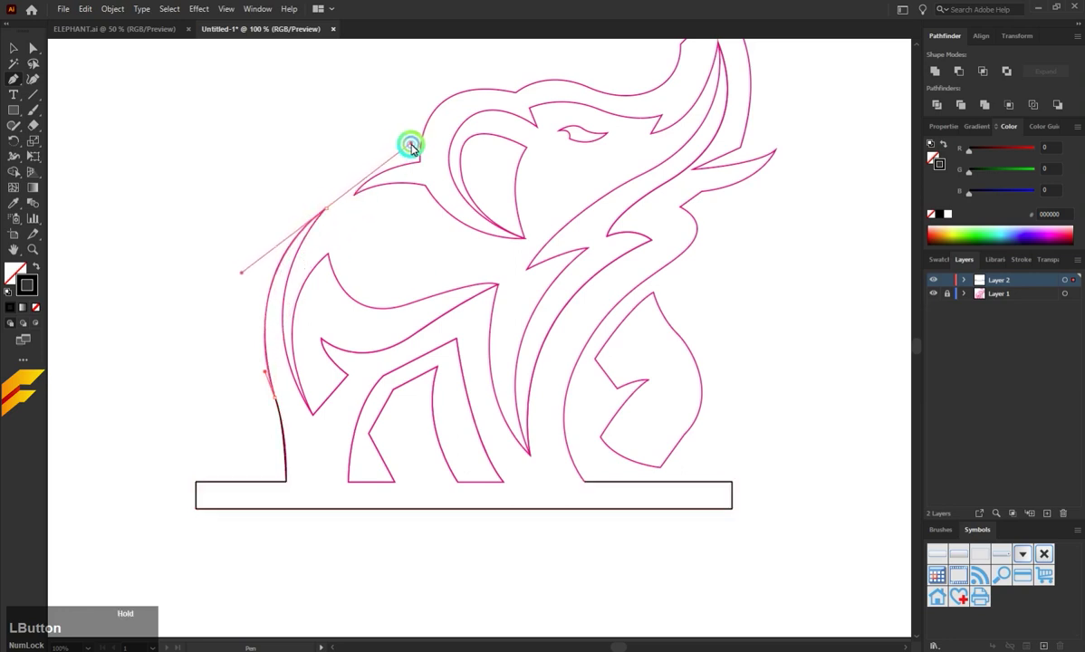
scroll("up", 3)
left_click(332, 202)
scroll("down", 3)
left_click(313, 499)
Trace the hind leg's inner edge and continue the outline up toward the trunk.
scroll("down", 3)
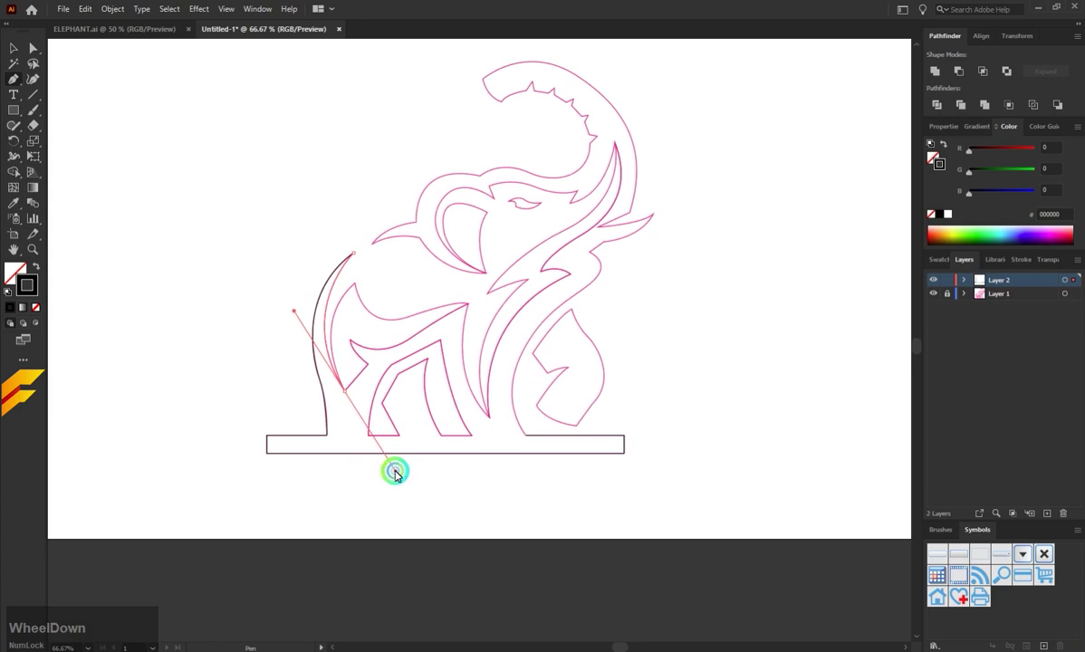
scroll("up", 3)
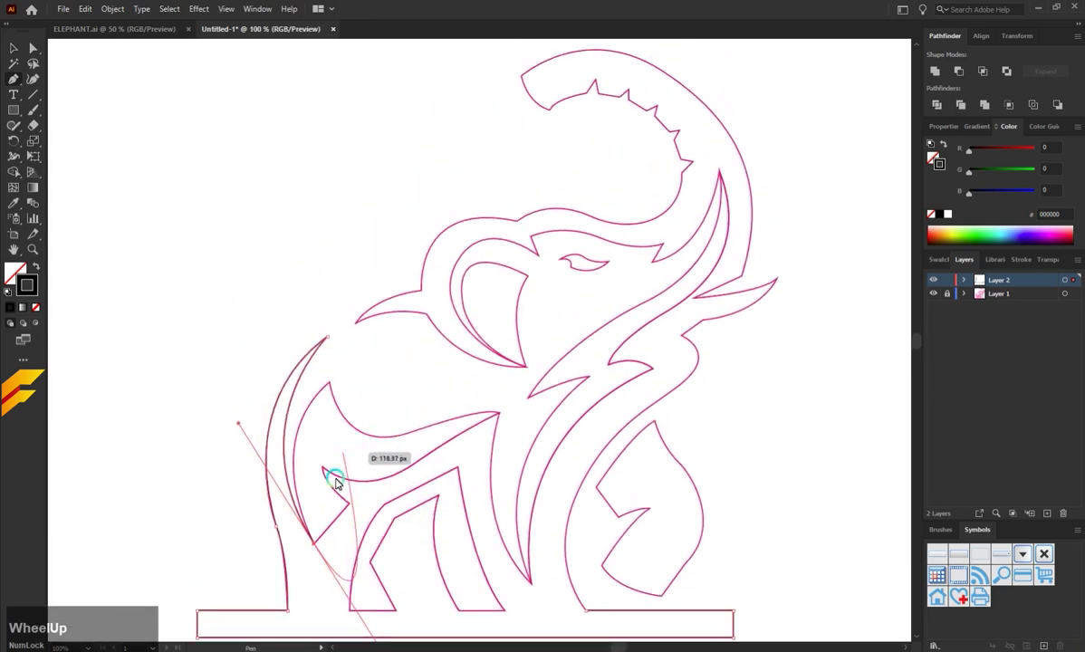
left_click(317, 550)
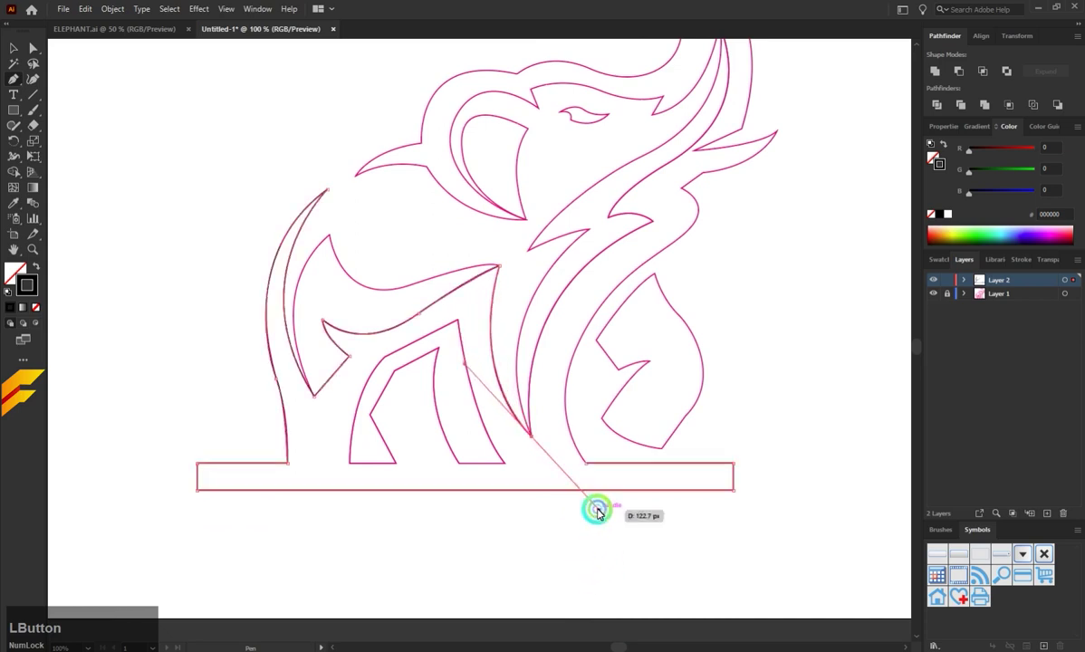
scroll("up", 3)
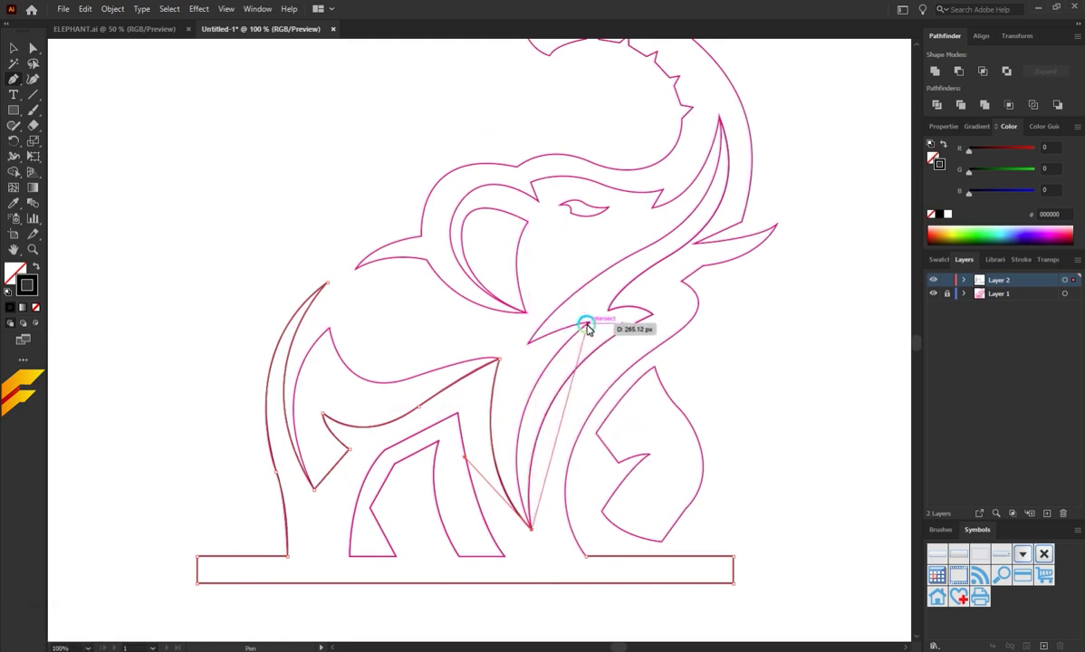
left_click(594, 323)
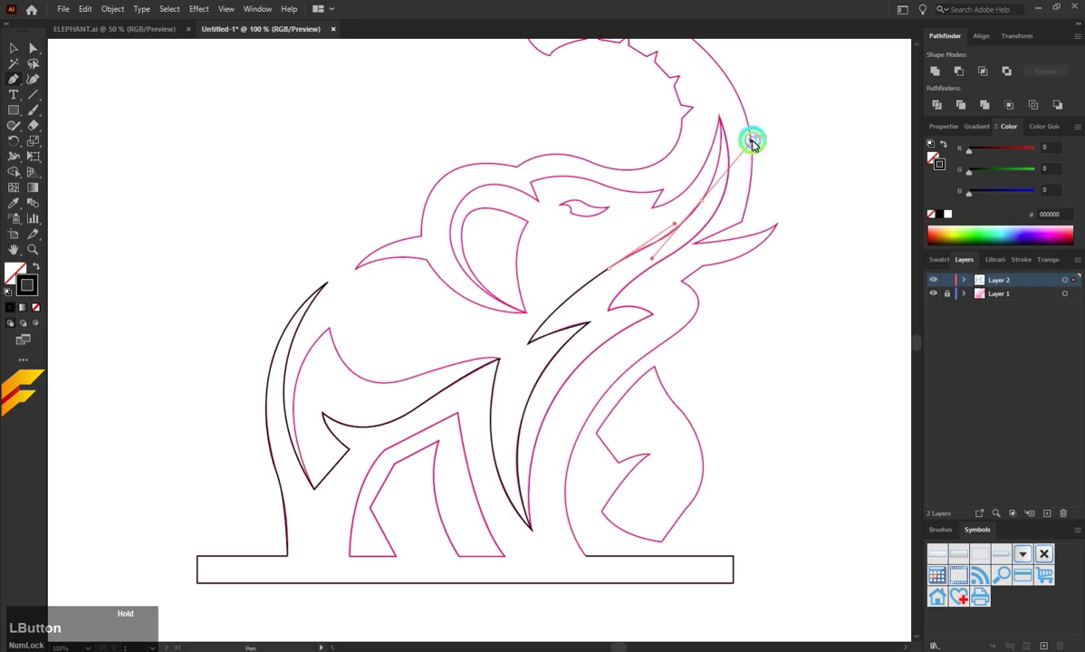
key("ctrl+z")
Extend the outline along the trunk's underside to the tusk tip and back along its lower edge.
left_click(613, 271)
scroll("down", 3)
scroll("up", 3)
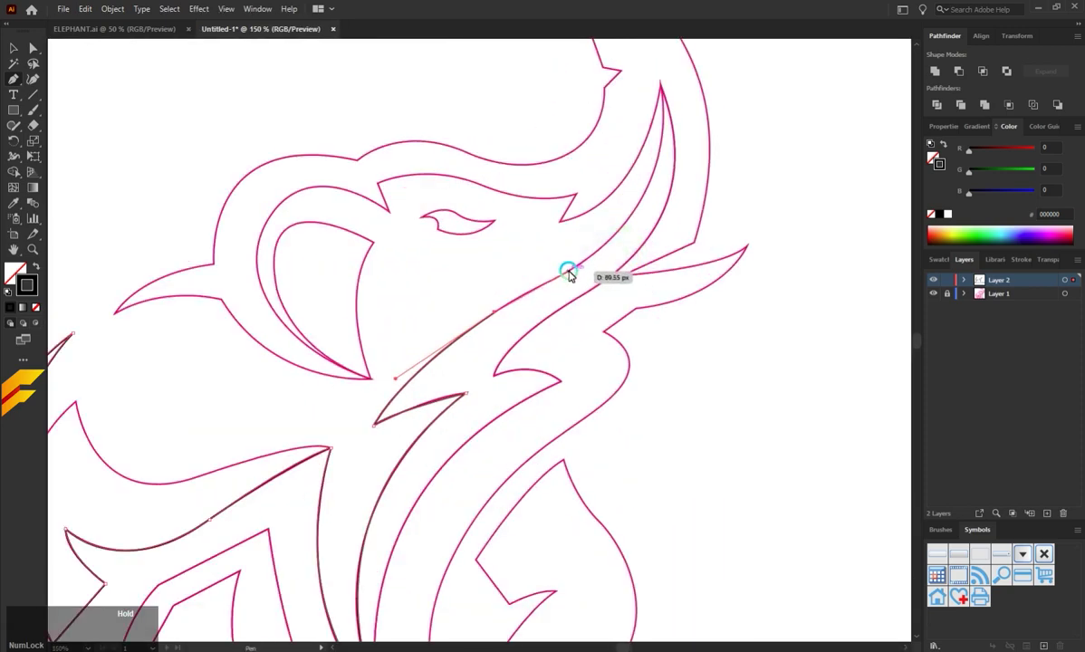
left_click(573, 273)
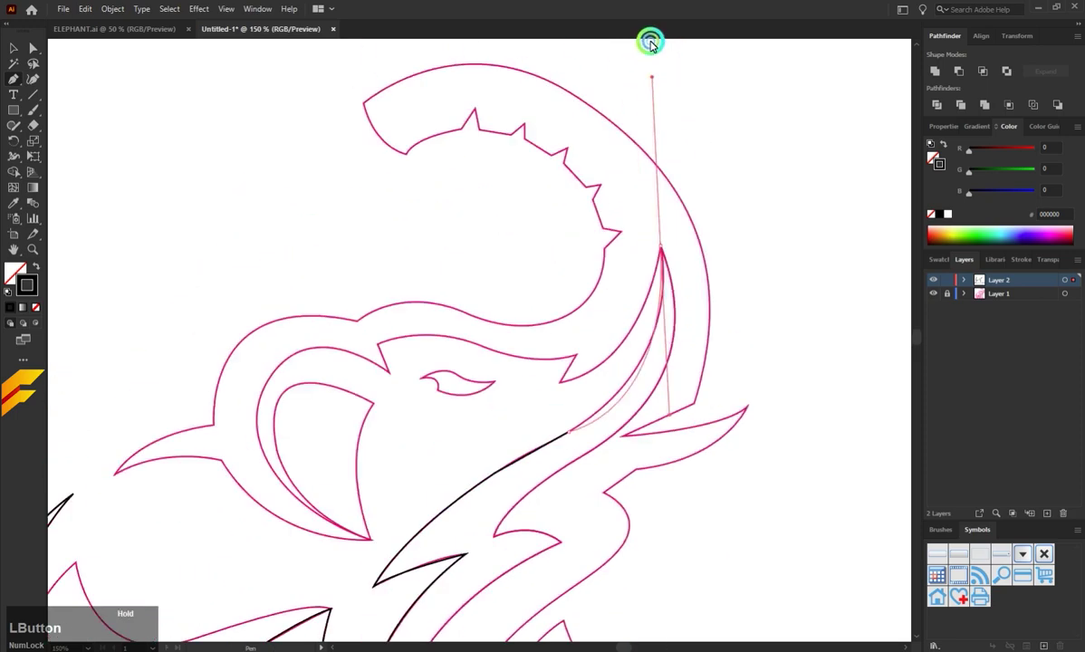
scroll("down", 3)
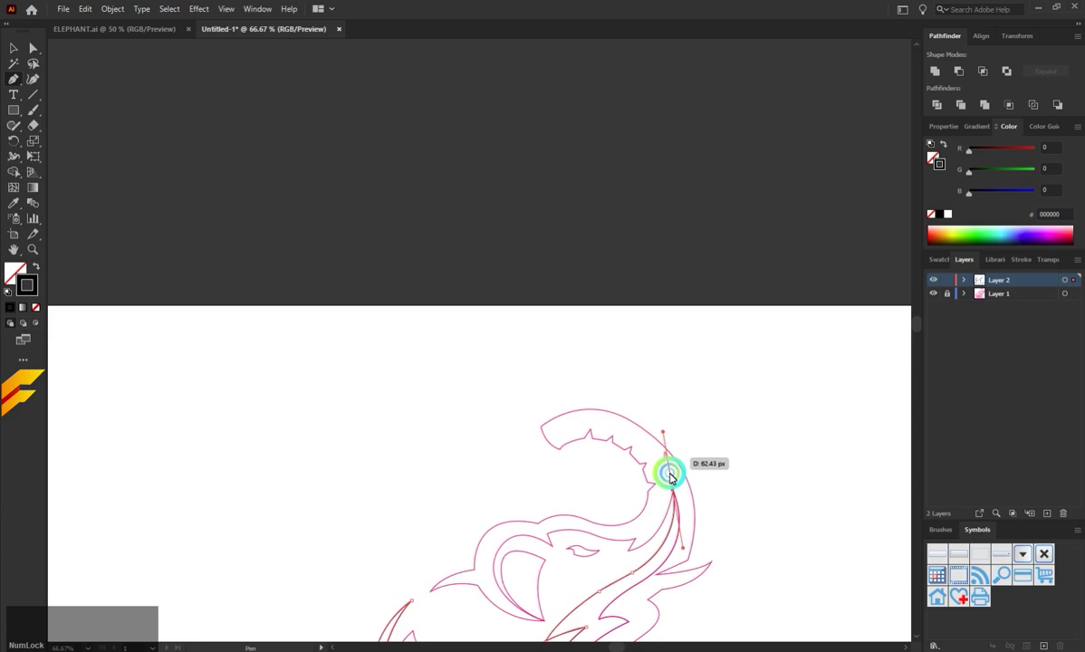
scroll("up", 3)
scroll("down", 3)
left_click(690, 318)
scroll("down", 3)
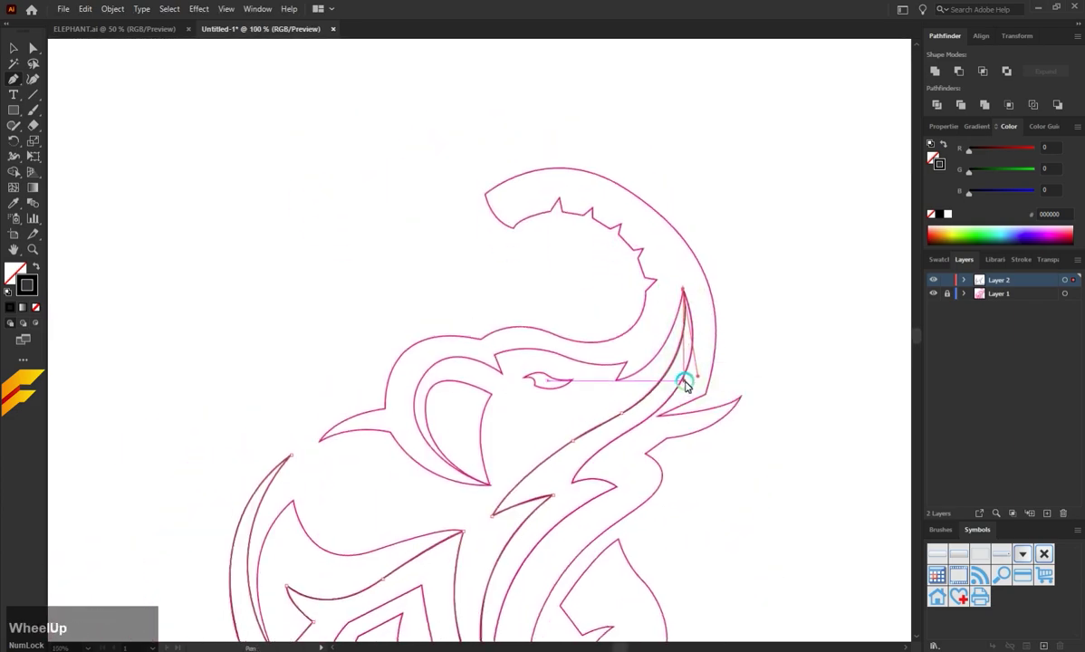
scroll("up", 3)
left_click(579, 385)
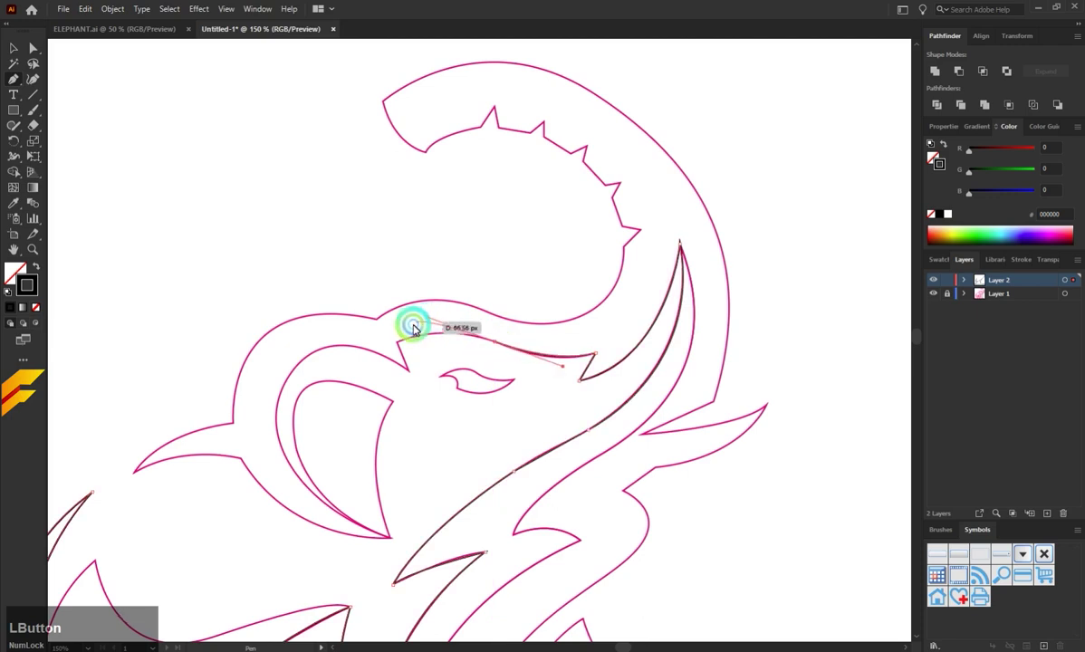
key("ctrl+z")
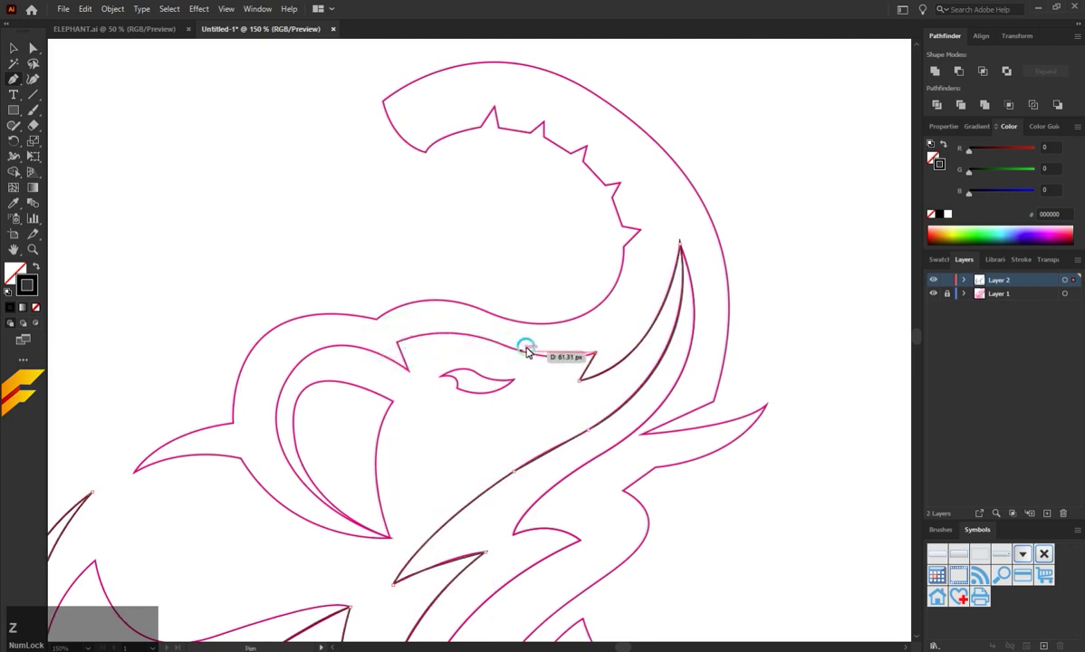
Add a corner above the eye, curve around the ear and trace the top of the raised trunk.
left_click(499, 343)
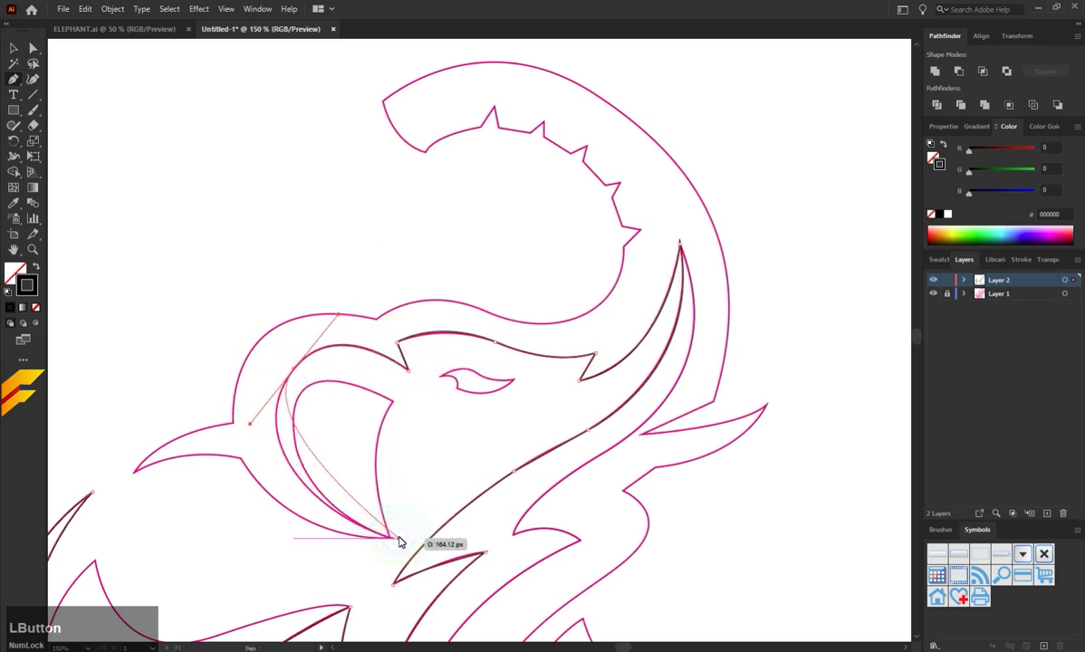
left_click(398, 541)
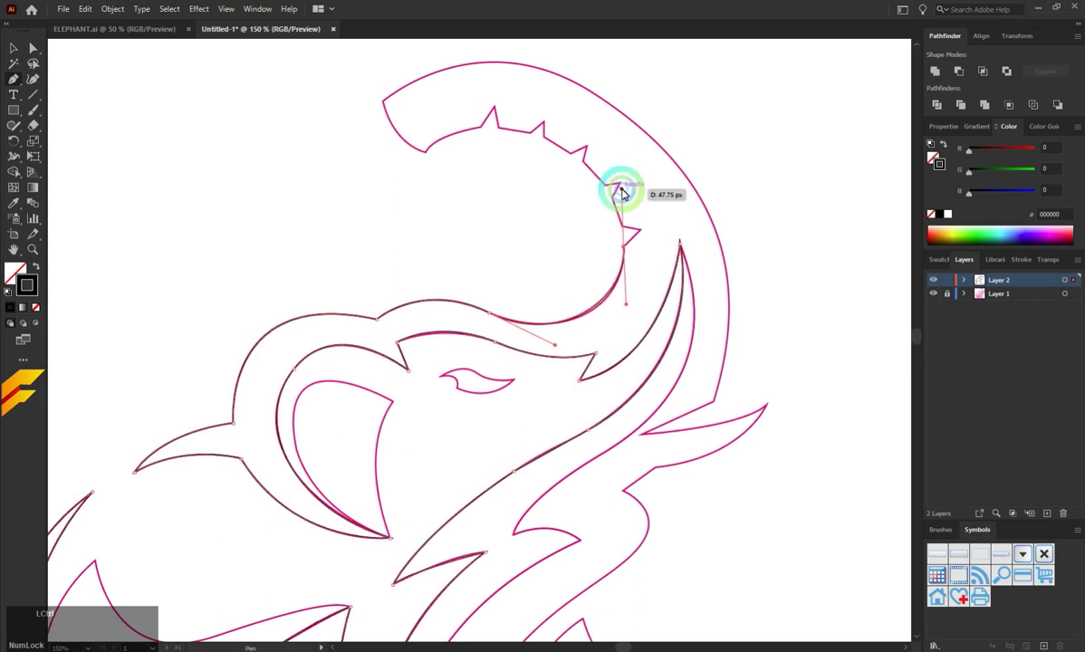
key("z")
left_click(627, 251)
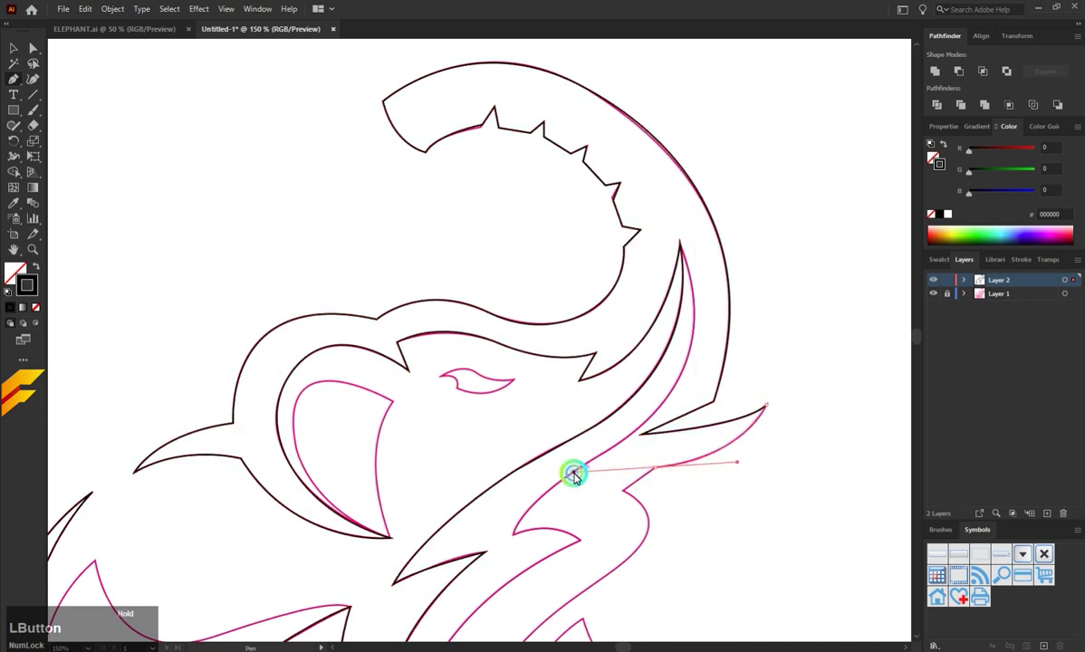
Continue the outline below the tusk, down the chest and toward the base.
scroll("down", 3)
left_click(657, 393)
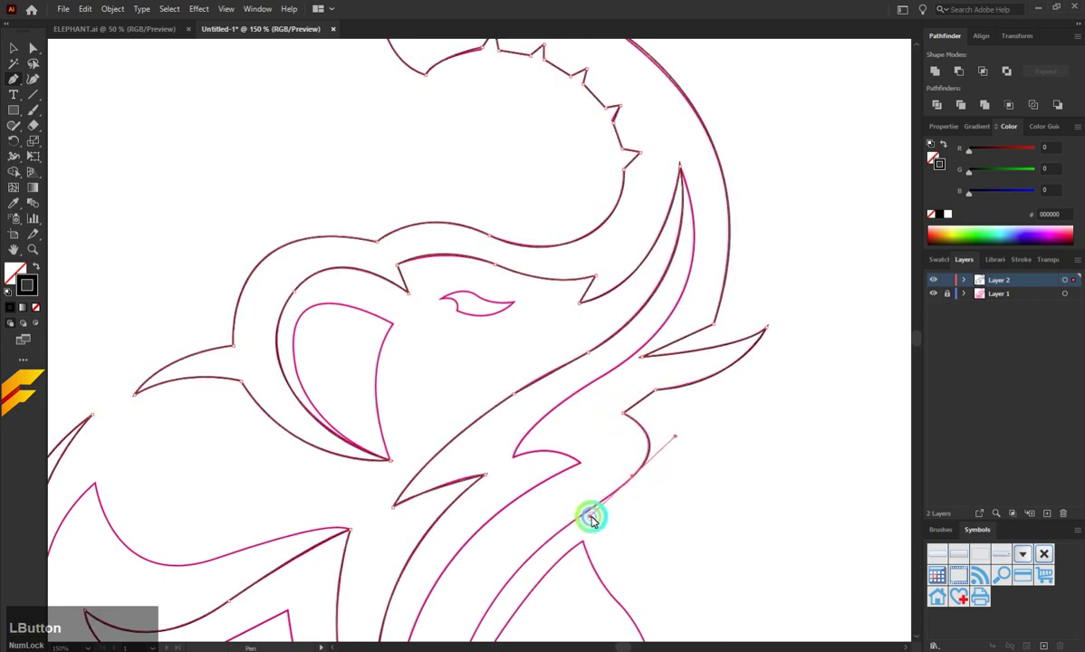
scroll("down", 3)
left_click(636, 405)
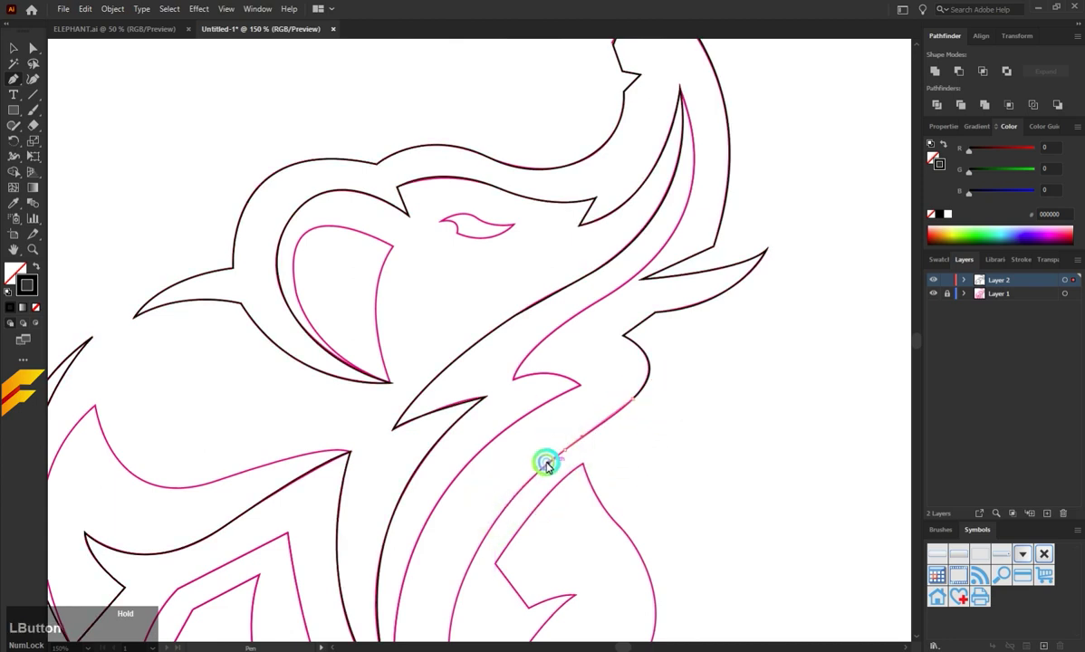
scroll("down", 3)
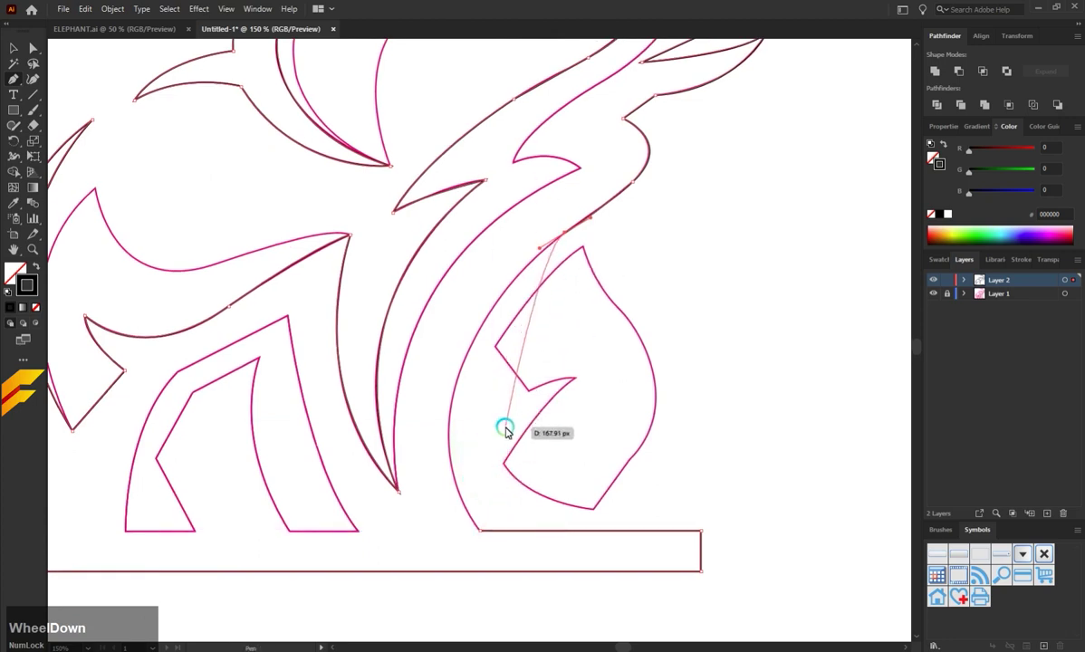
key("alt+Num_Lock")
scroll("down", 3)
left_click(481, 500)
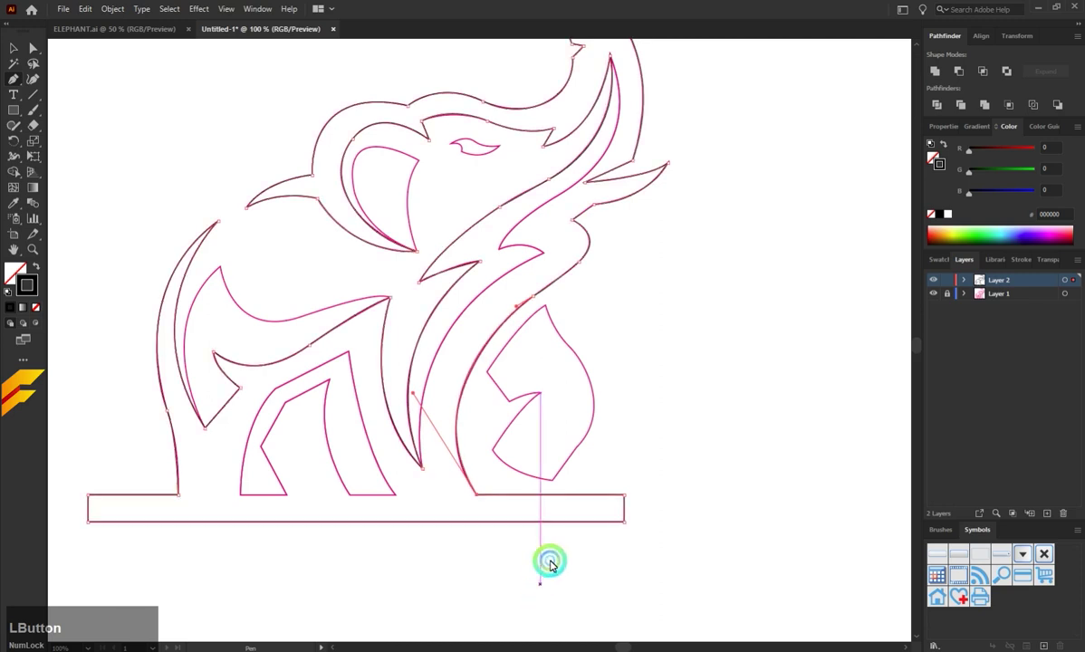
scroll("up", 3)
Trace the front leg edge with a sharp corner in its notch and close the outer silhouette.
left_click(461, 413)
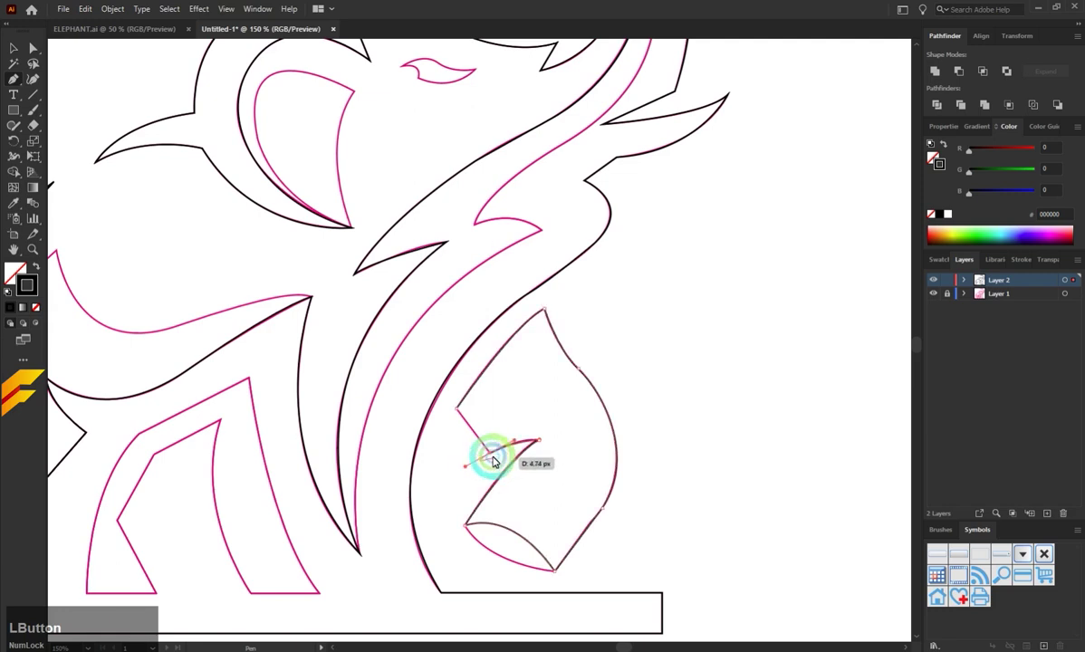
key("ctrl+z")
key("z")
left_click(468, 528)
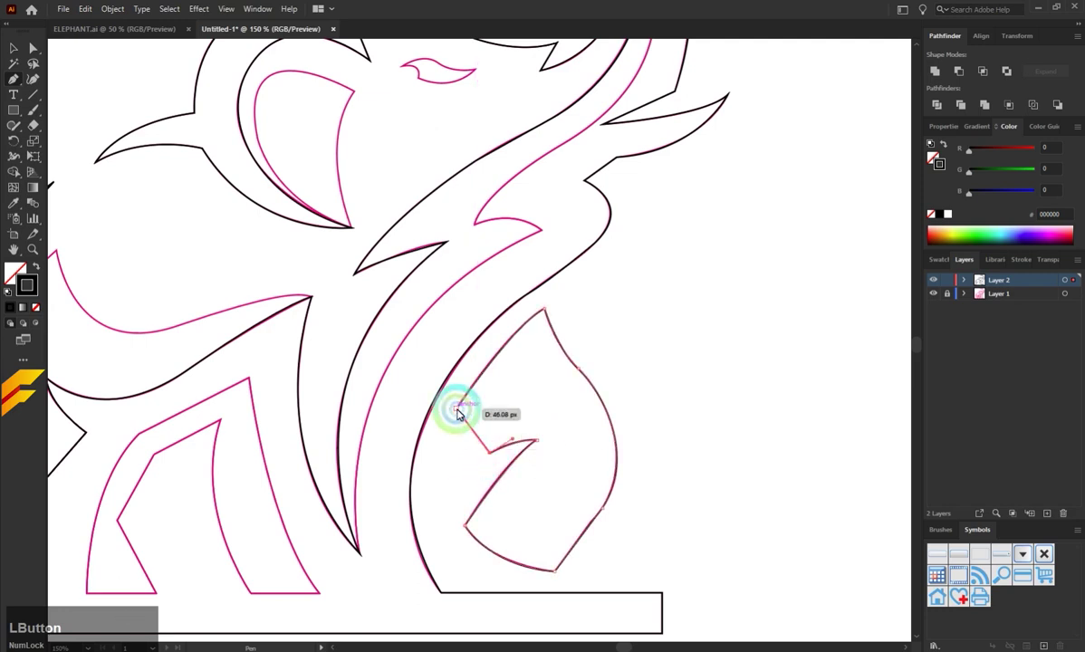
left_click(499, 401)
scroll("down", 3)
scroll("up", 3)
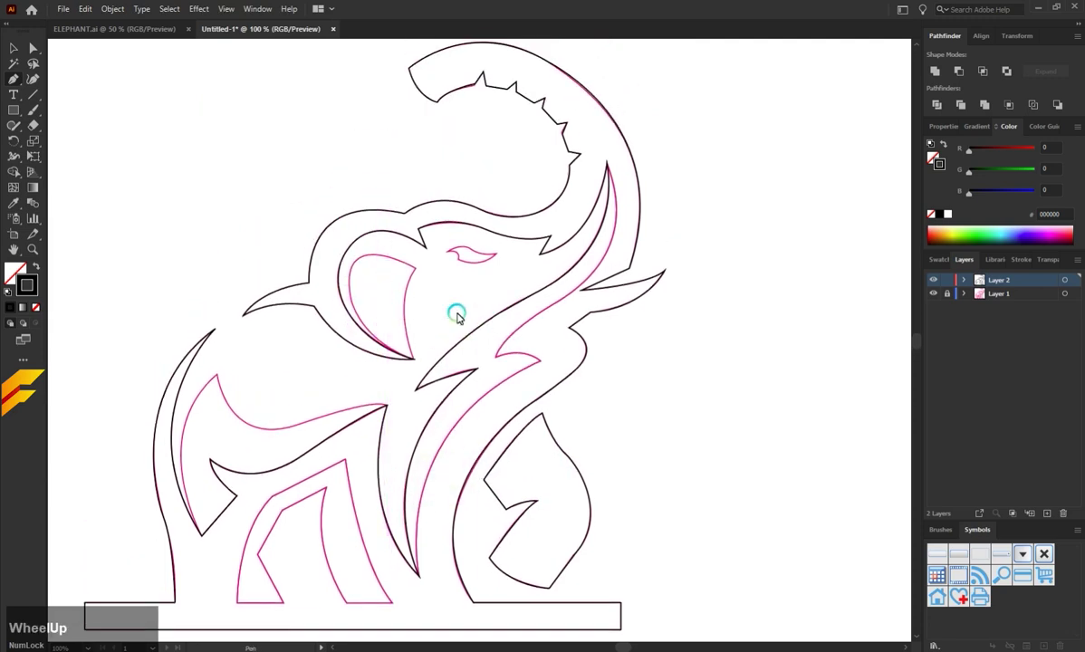
Place anchors around the pink inner leg shape at the bottom of the sketch.
scroll("down", 3)
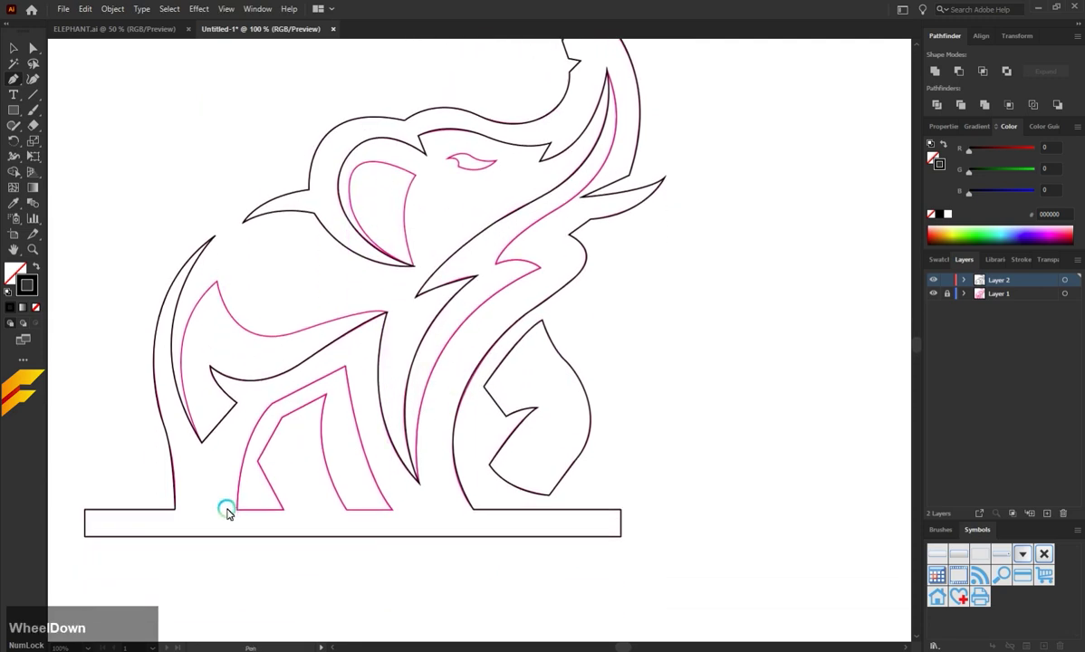
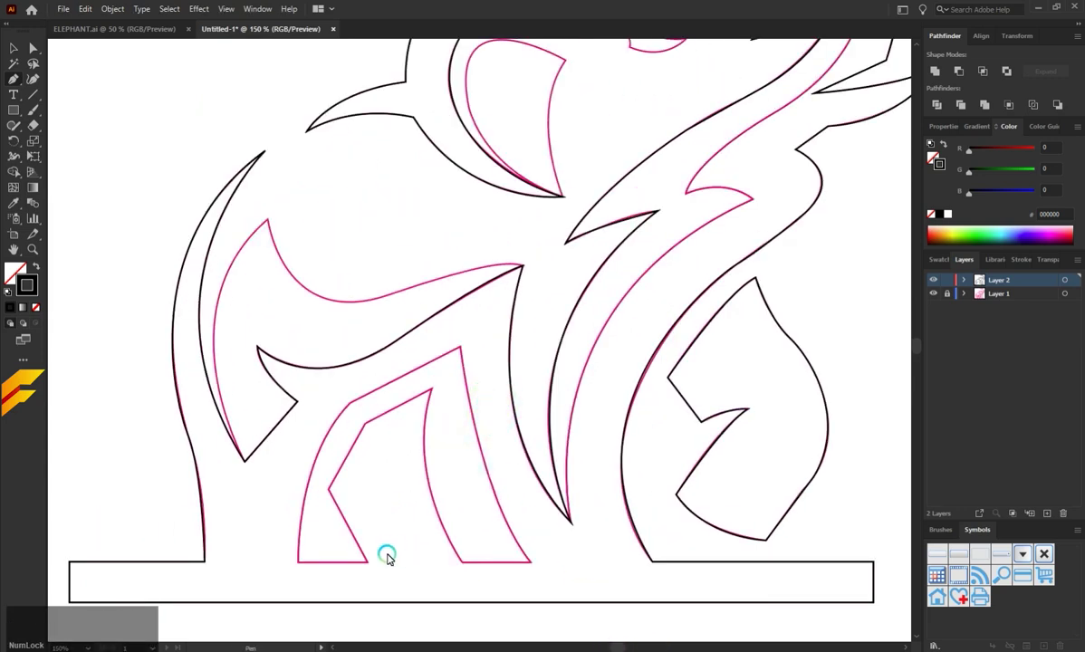
left_click(370, 567)
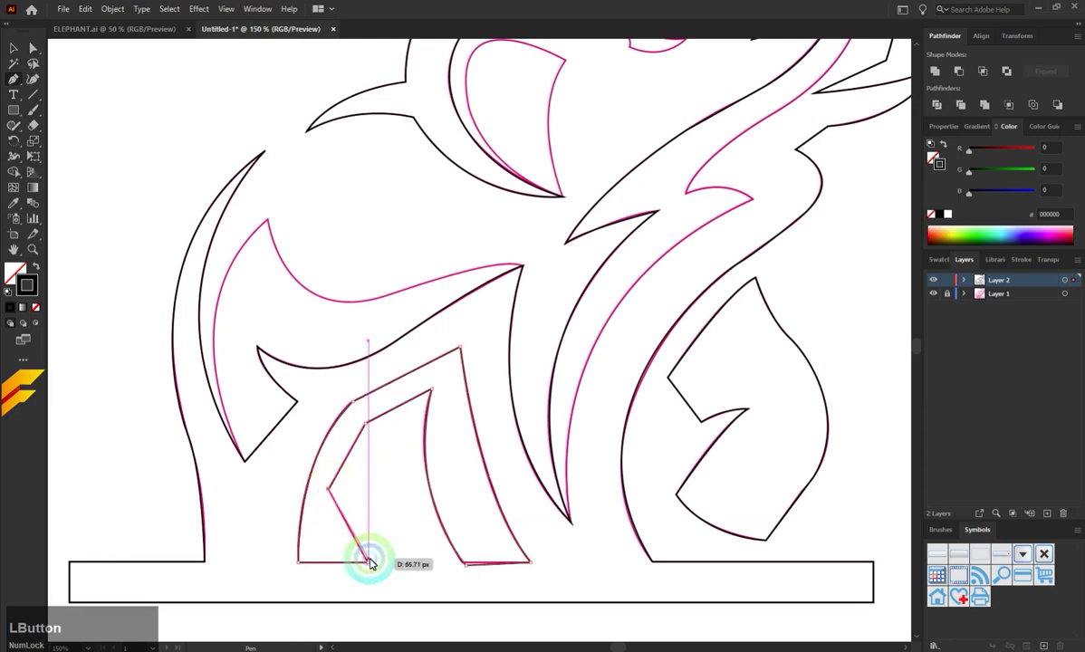
Close the inner leg shape, then trace the belly curve from the back leg tip to the front leg.
left_click(385, 513)
scroll("up", 3)
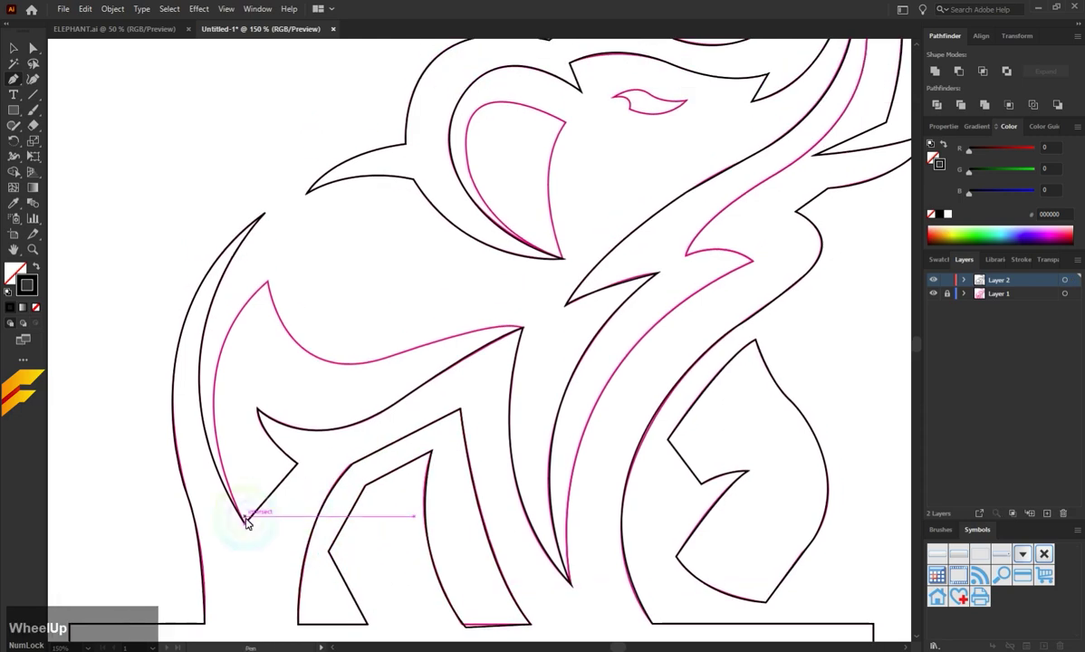
left_click(248, 526)
scroll("down", 3)
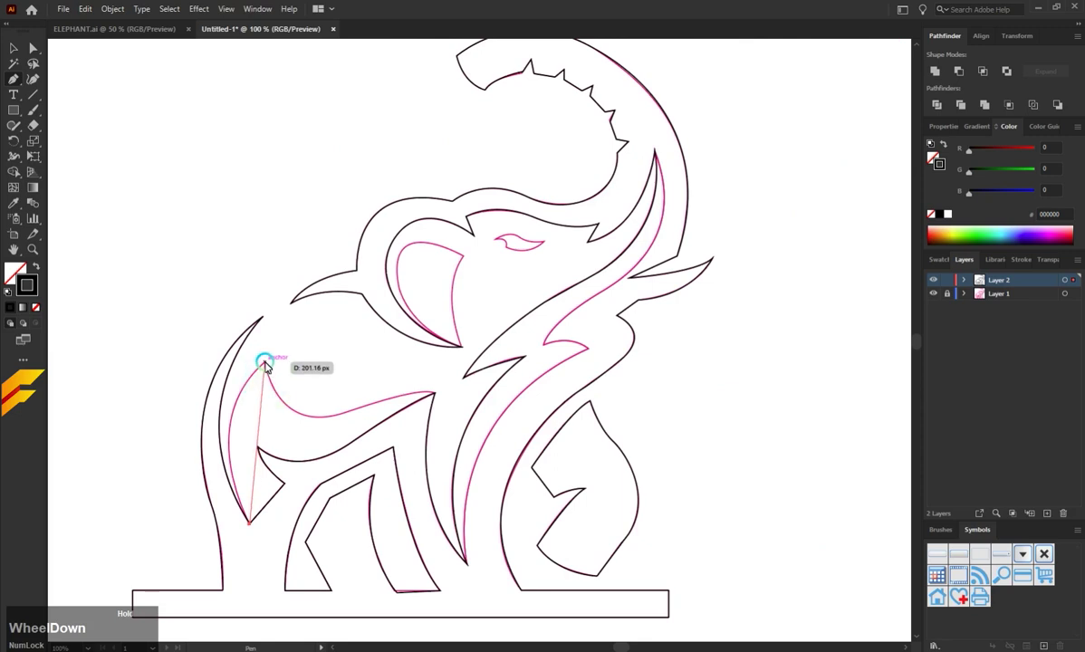
left_click(268, 366)
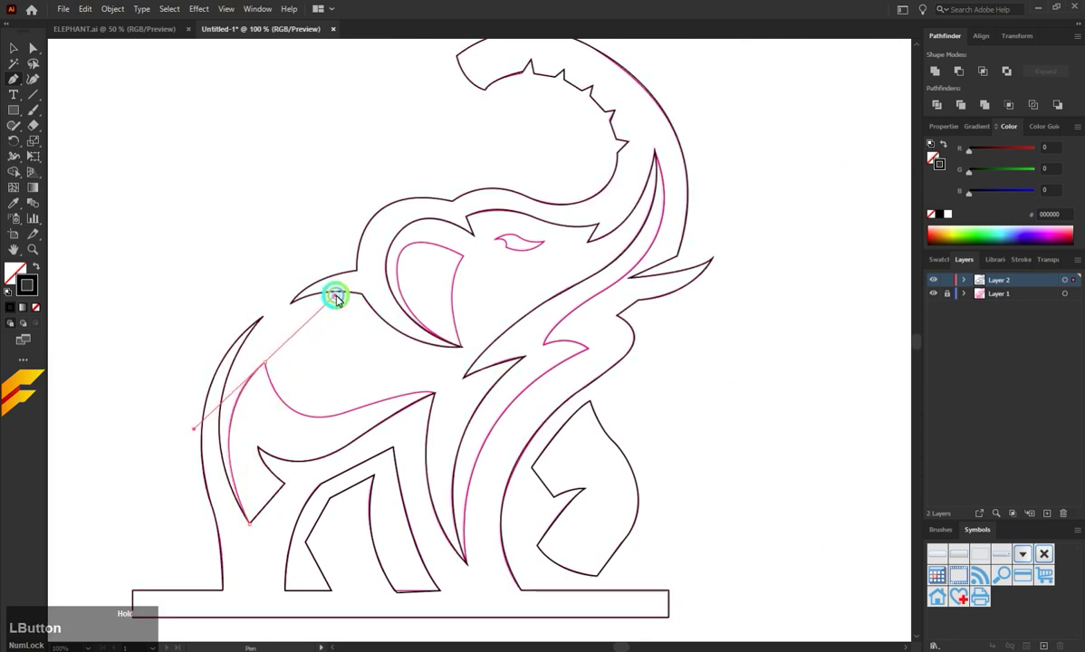
scroll("up", 3)
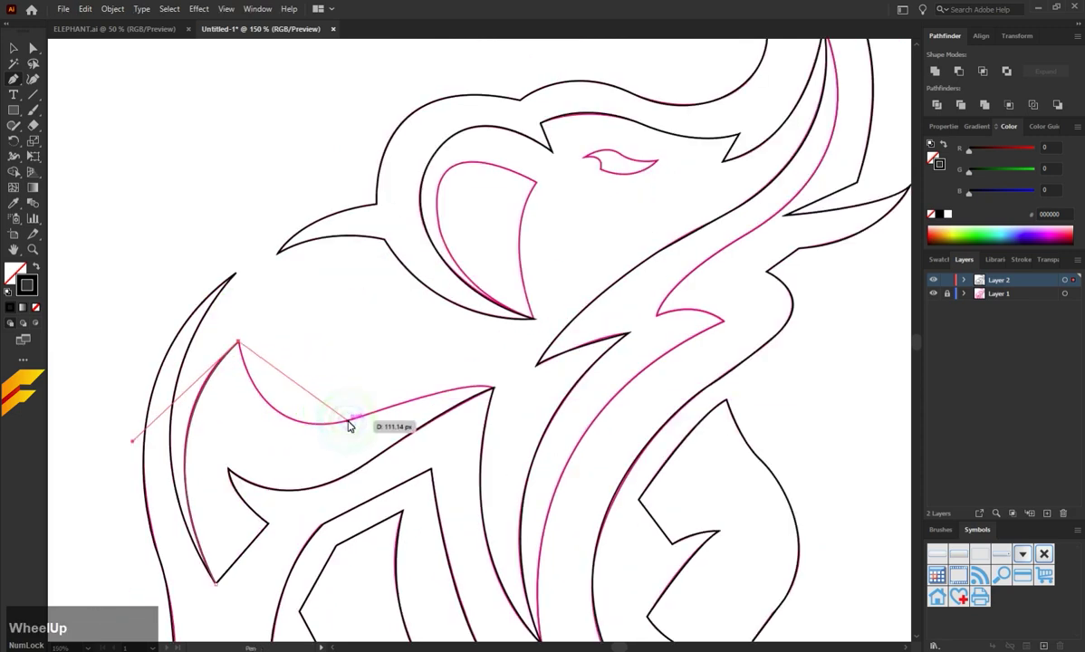
left_click(360, 425)
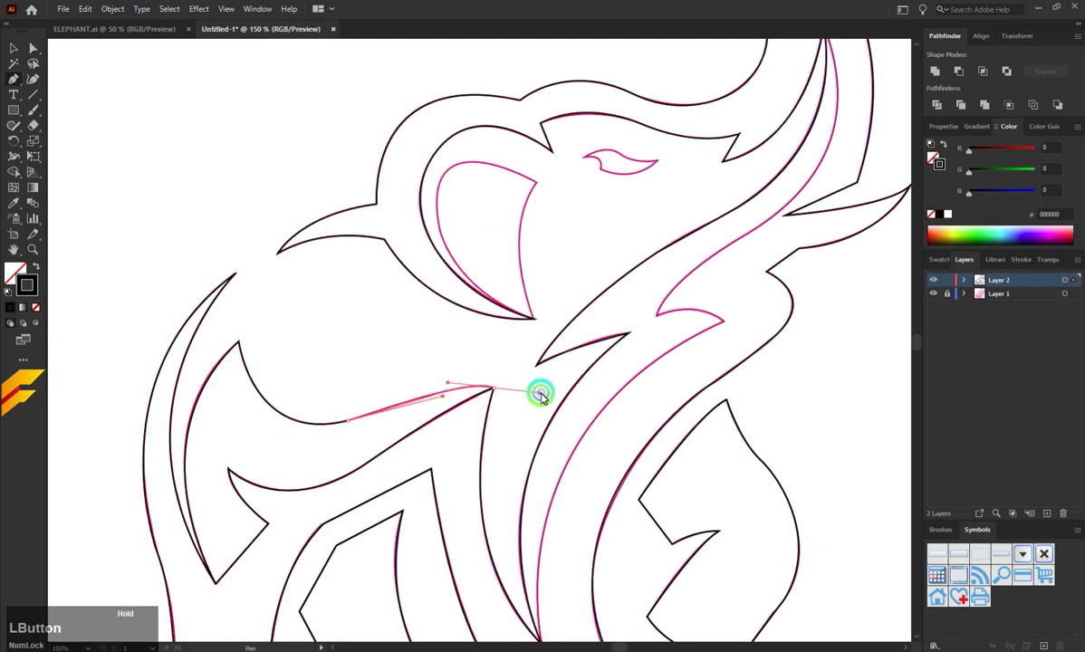
key("ctrl+z")
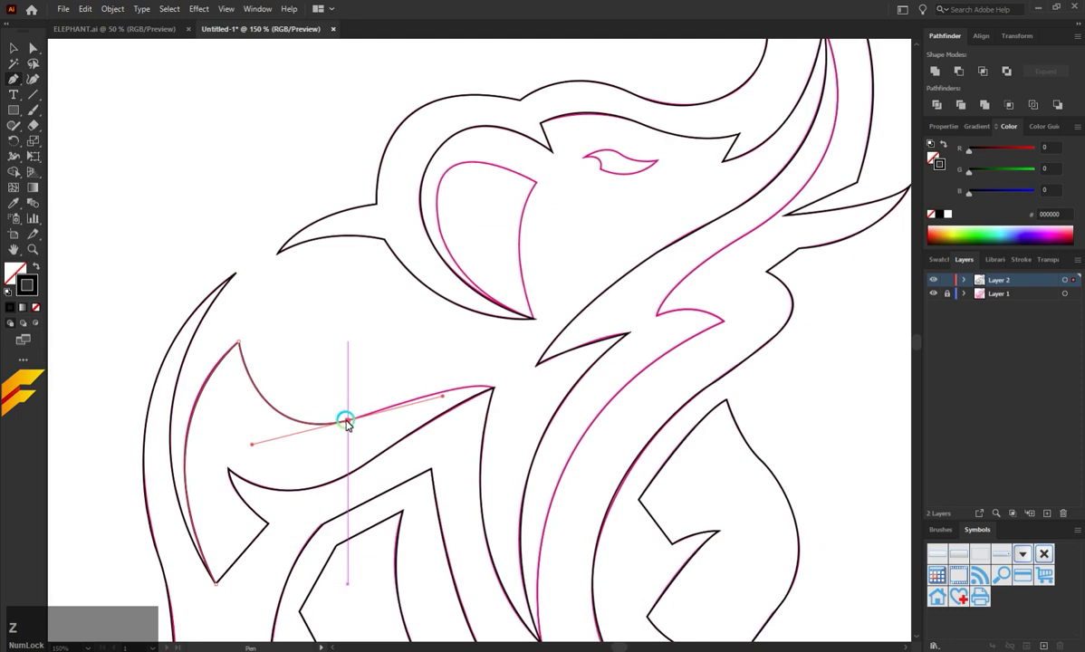
left_click(351, 426)
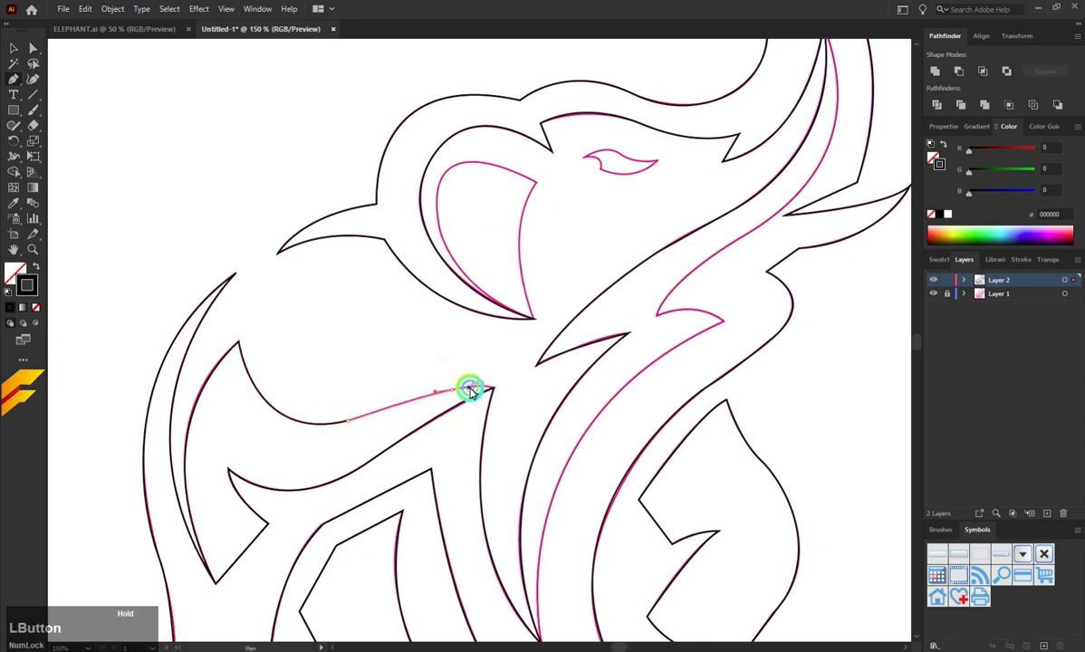
left_click(476, 364)
Trace the inner trunk line up from the leg with a sharp corner at the tusk notch.
scroll("down", 3)
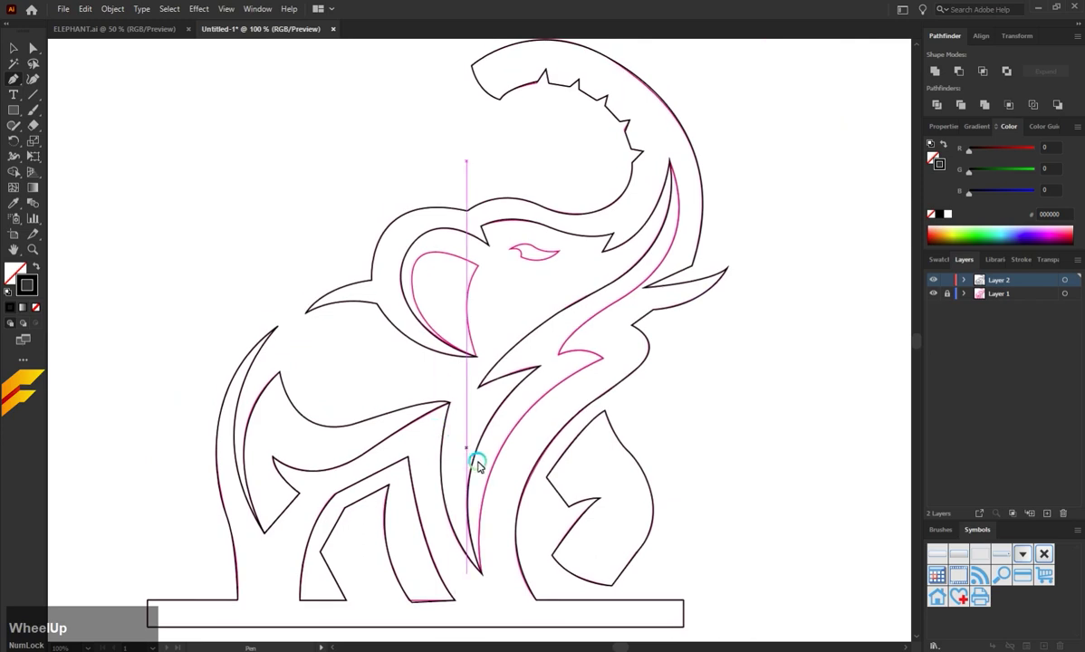
left_click(484, 575)
scroll("up", 3)
left_click(478, 456)
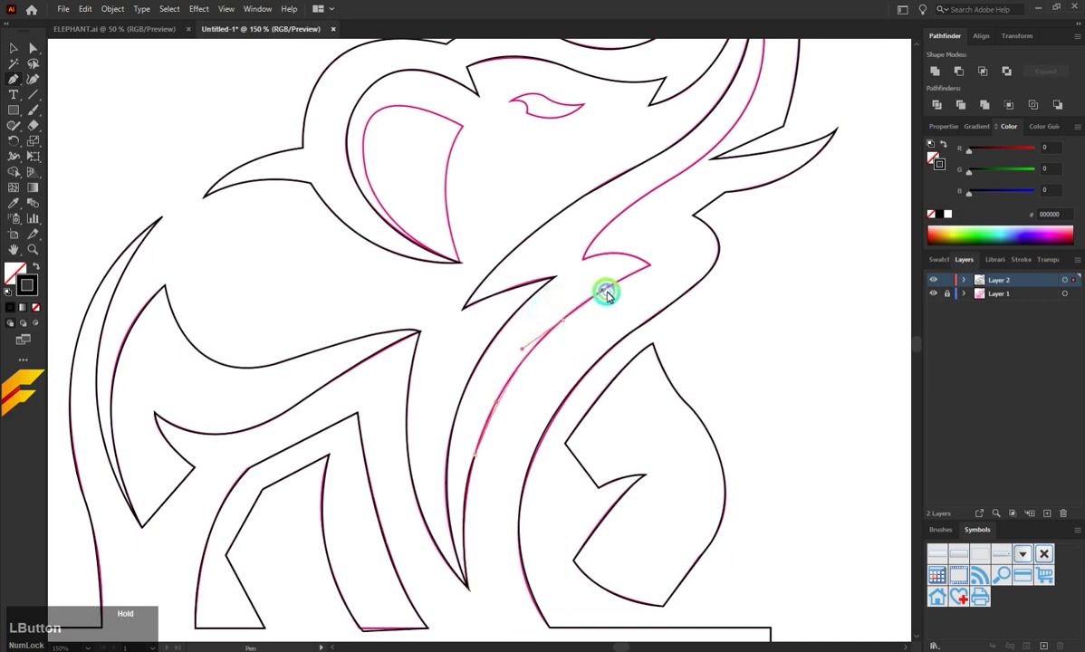
key("ctrl+z")
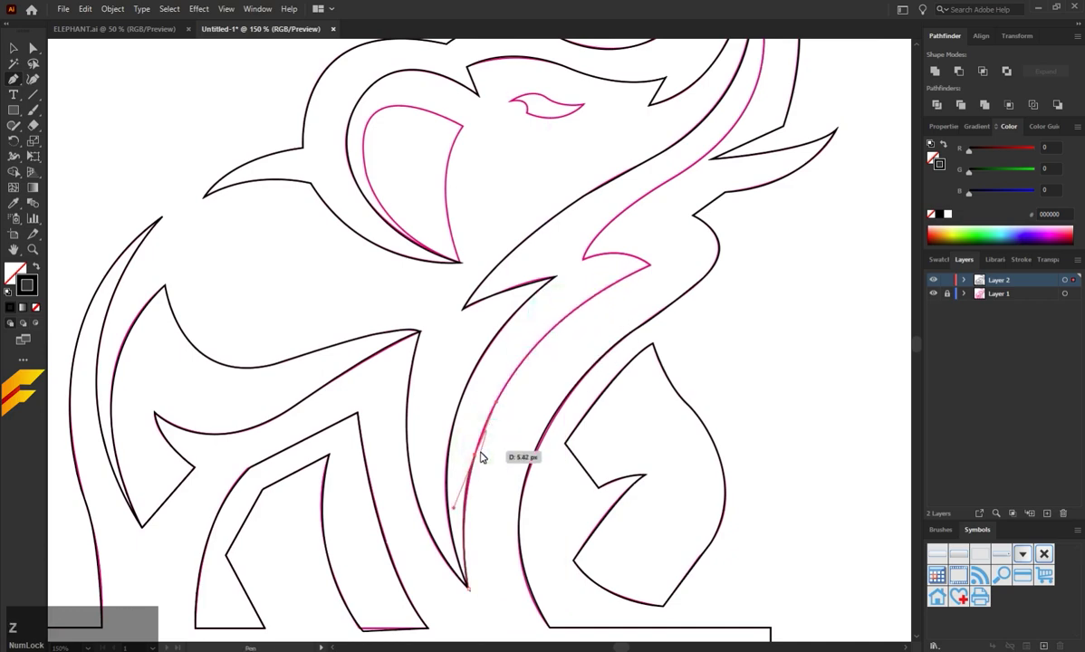
left_click(480, 457)
scroll("down", 3)
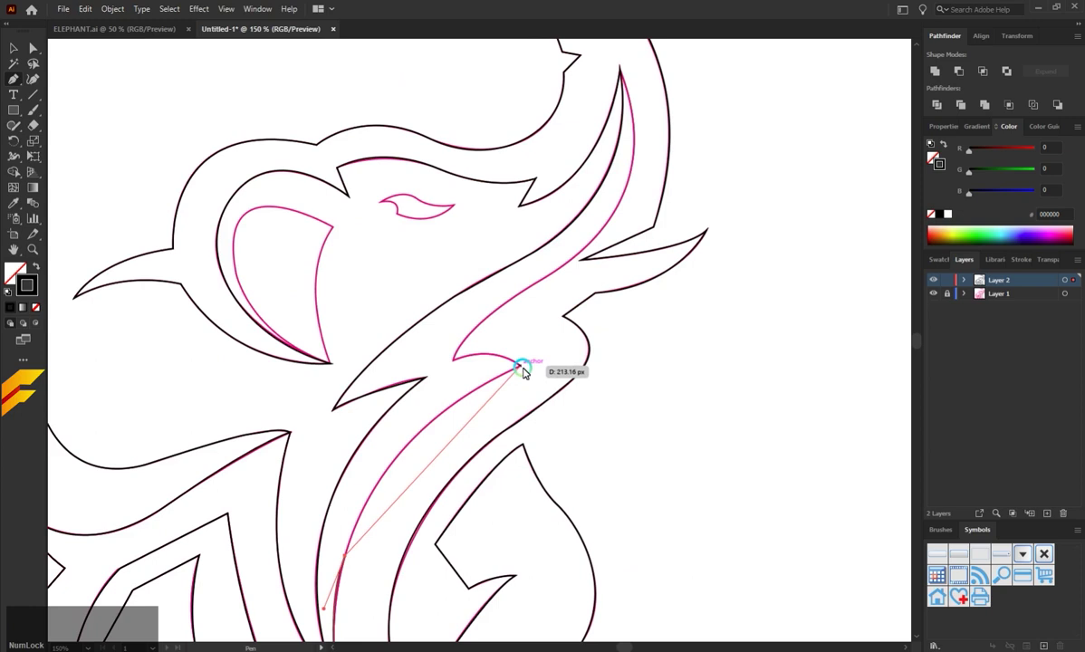
left_click(526, 367)
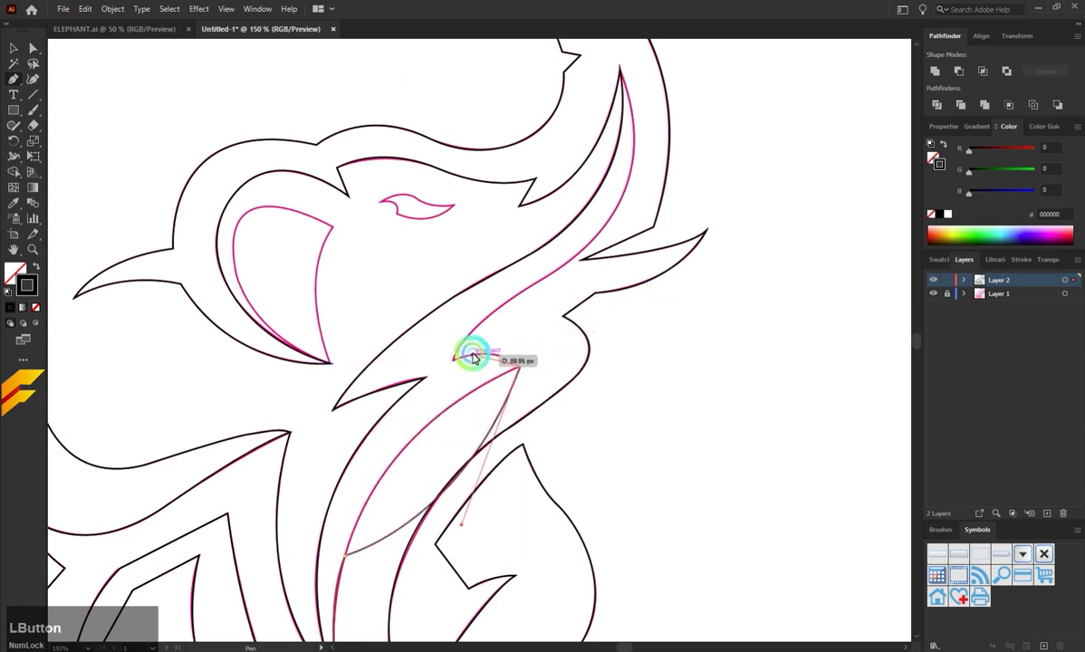
key("ctrl+z")
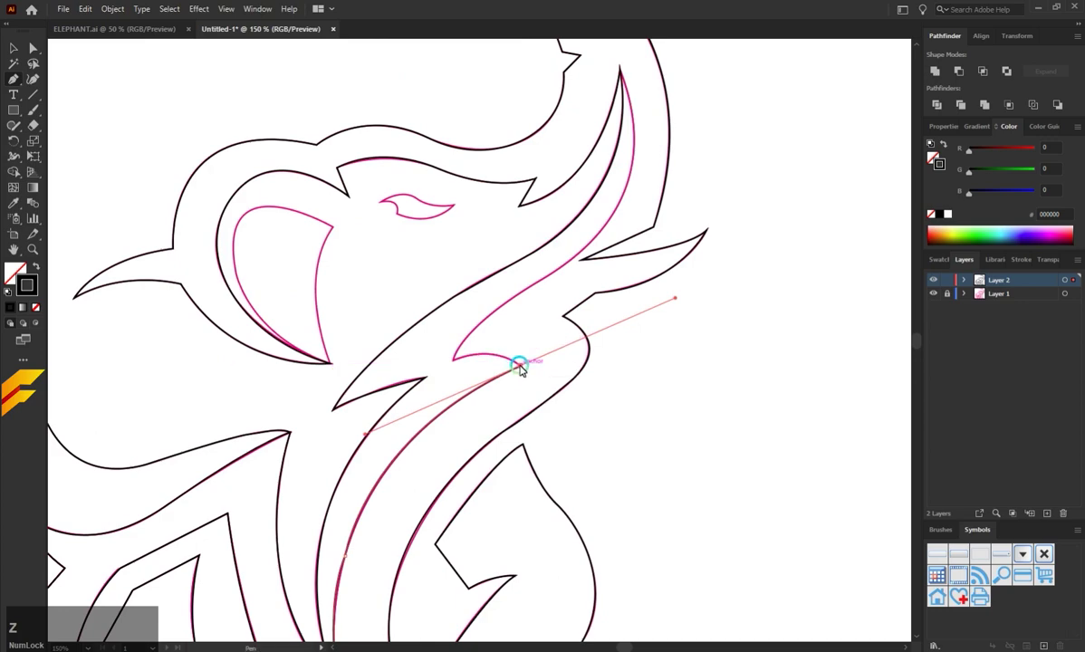
left_click(524, 366)
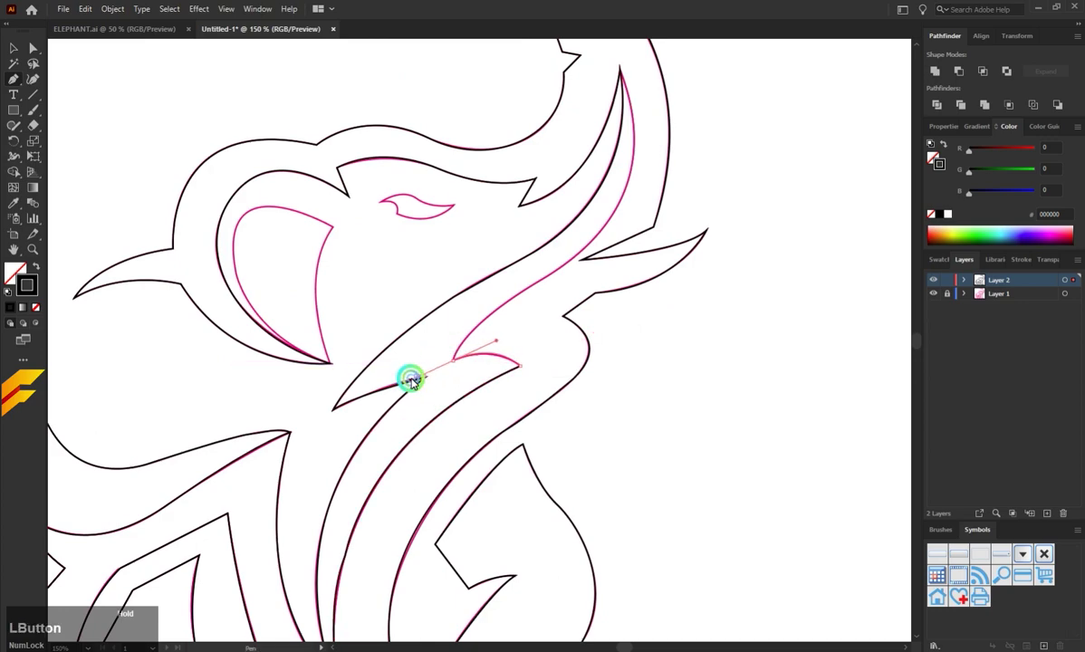
Continue the inner trunk line up to the trunk's inner tip and shape its end curve.
scroll("down", 3)
scroll("up", 3)
left_click(446, 357)
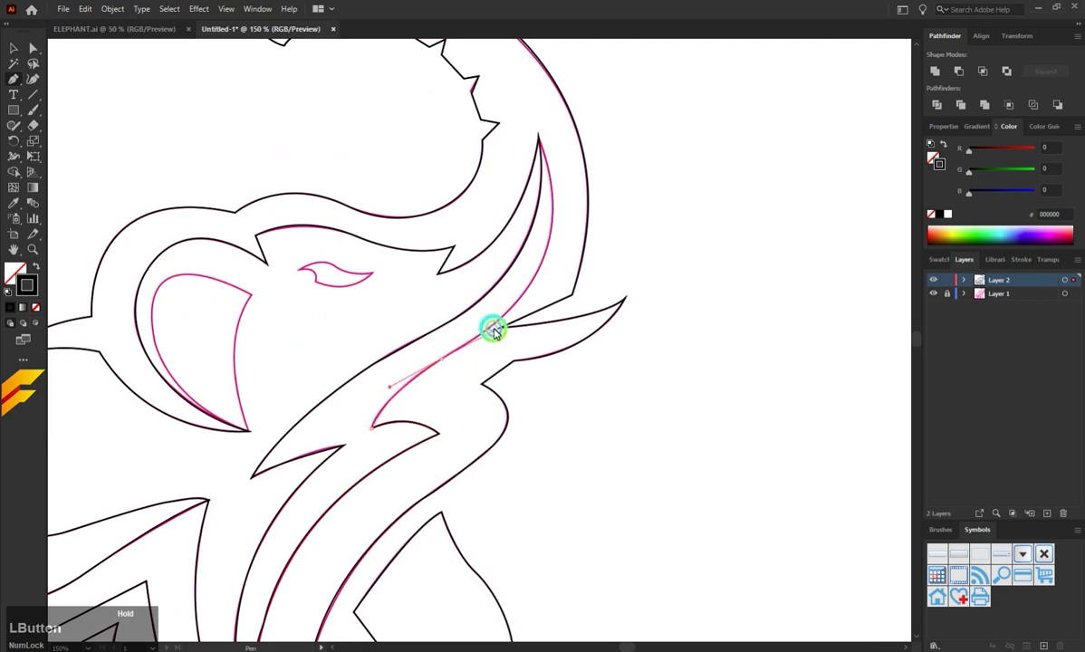
scroll("up", 3)
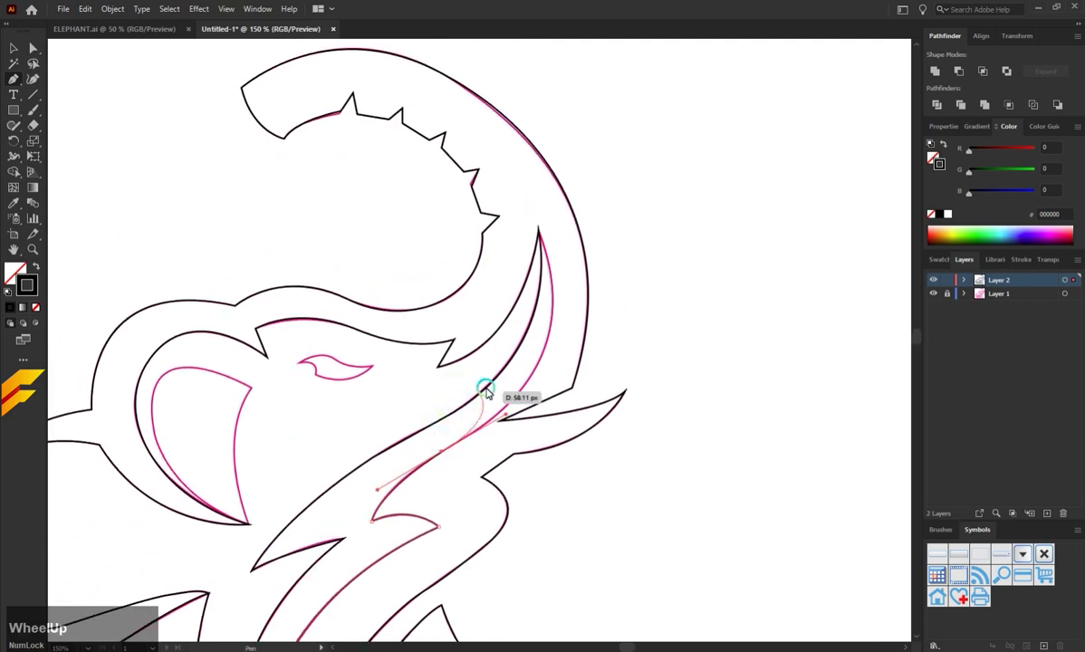
scroll("down", 3)
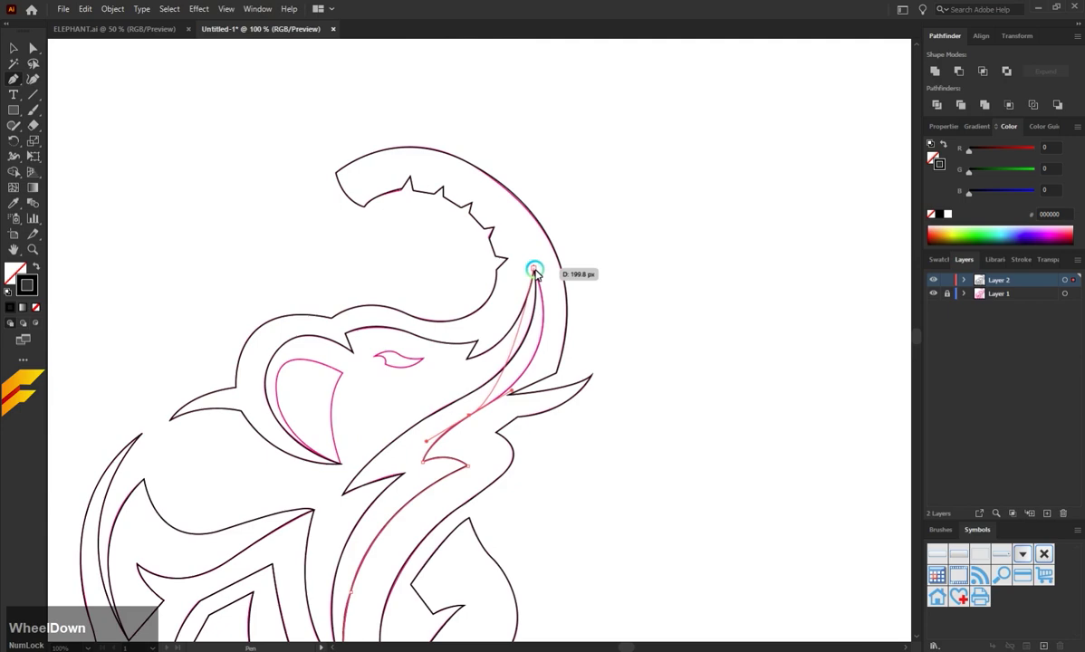
left_click(539, 272)
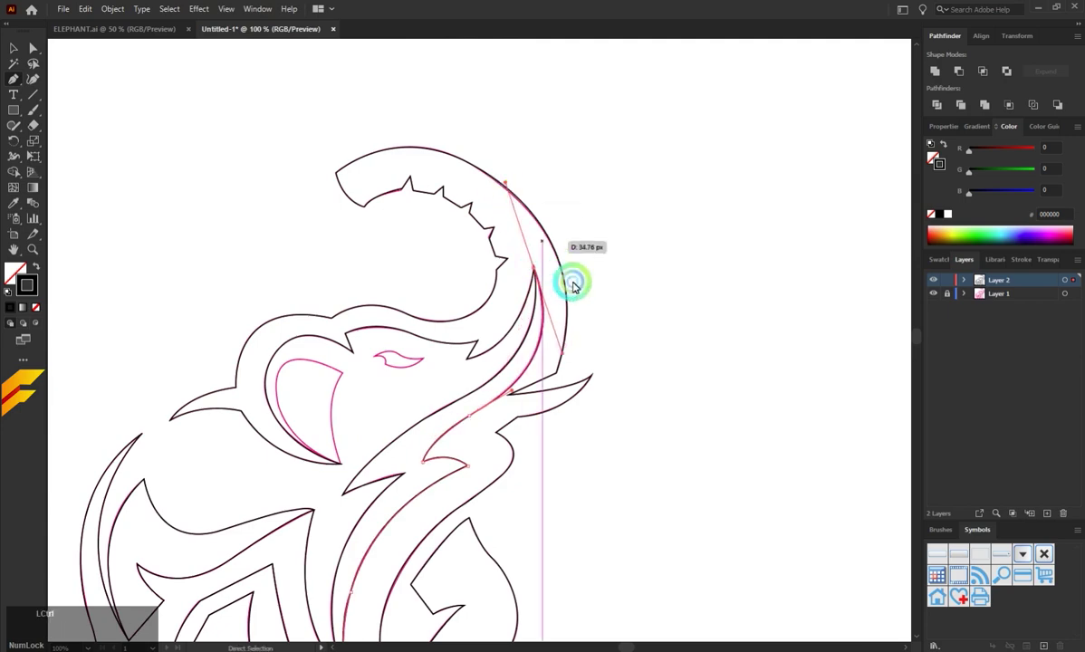
left_click(599, 313)
scroll("down", 3)
Trace and close the inner ear shape with a sharp corner at its lower point.
scroll("up", 3)
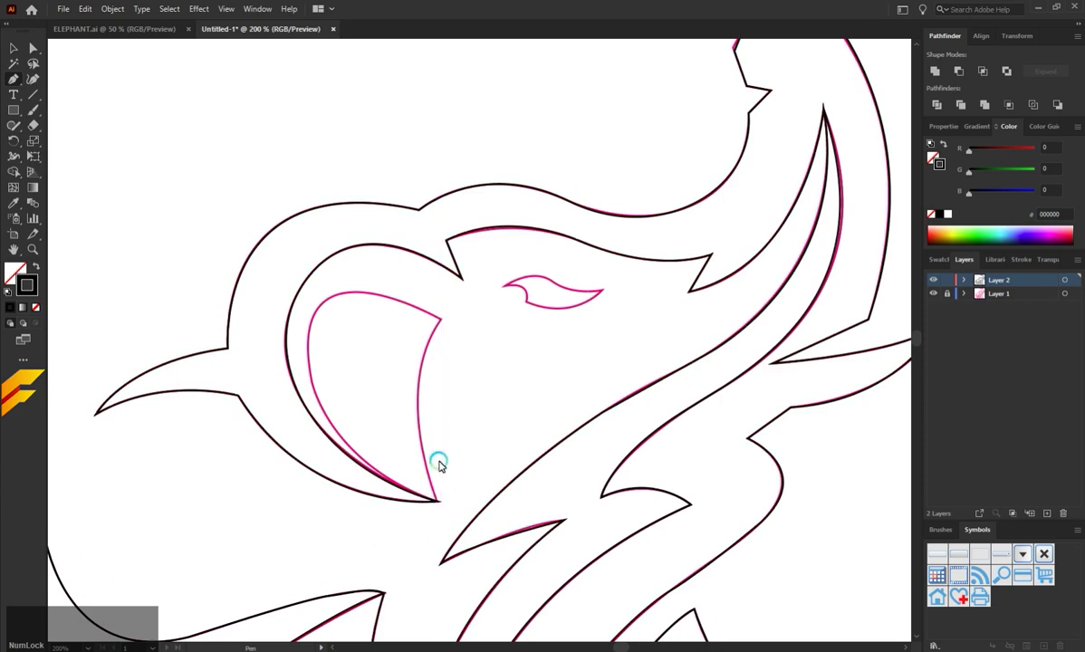
left_click(442, 503)
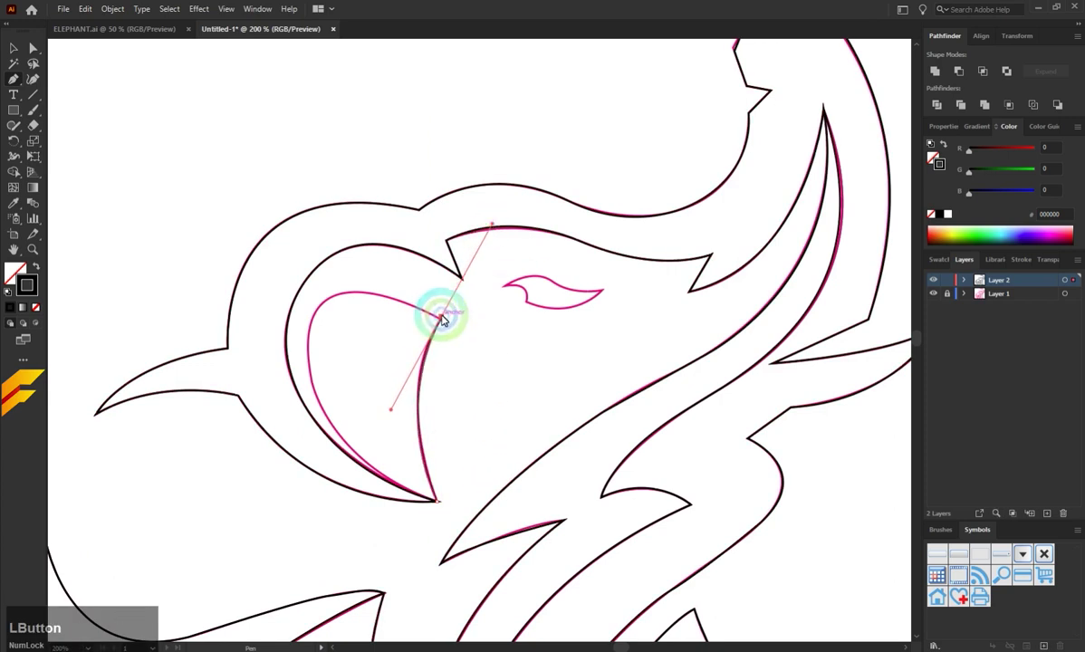
key("ctrl+z")
key("ctrl+z")
left_click(447, 322)
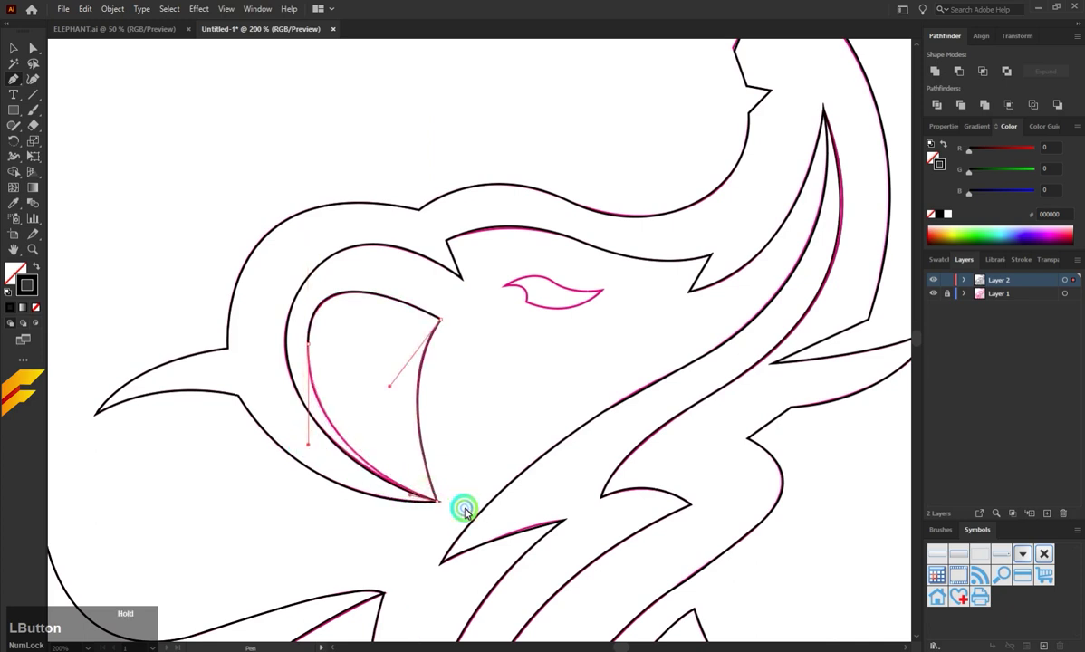
left_click(467, 443)
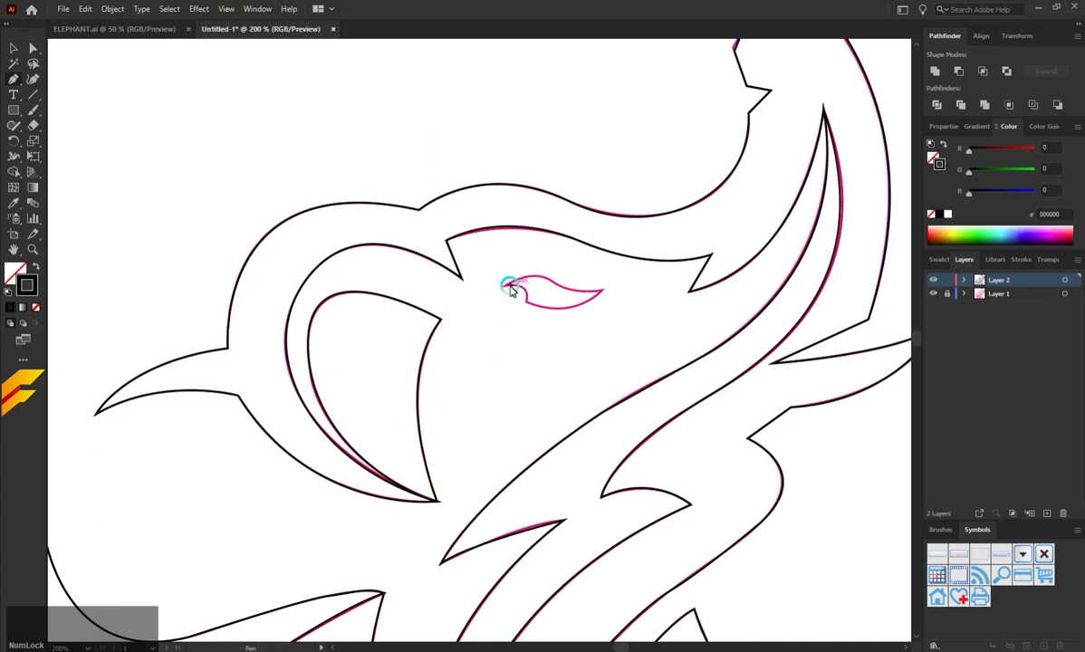
Trace and close the elephant's eye shape, then zoom out to view the whole outline.
left_click(506, 289)
scroll("up", 3)
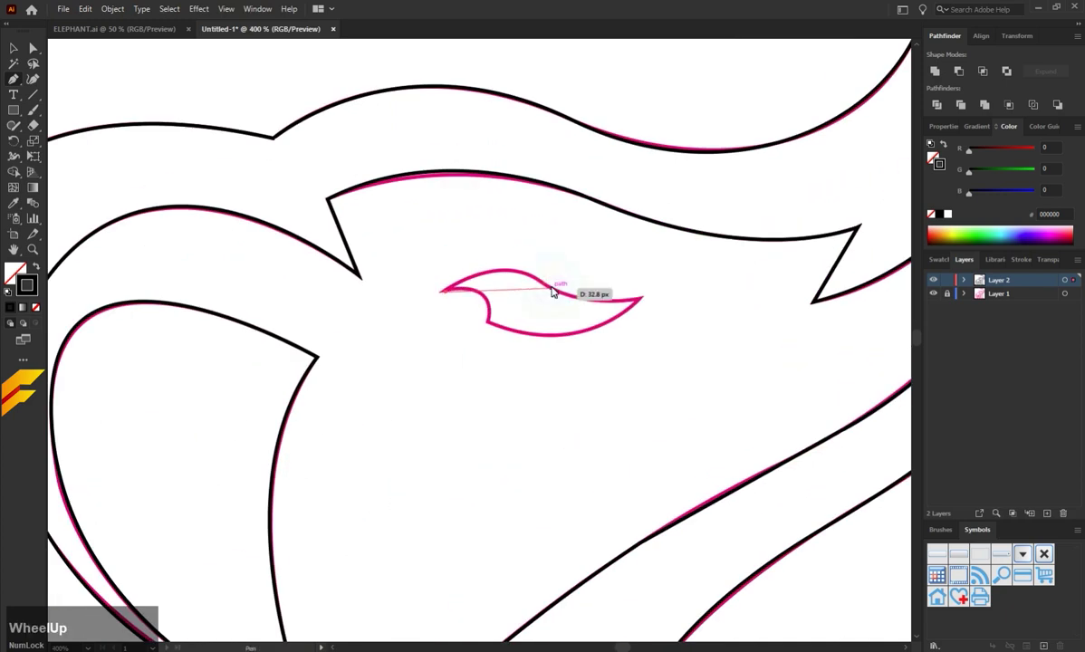
left_click(558, 292)
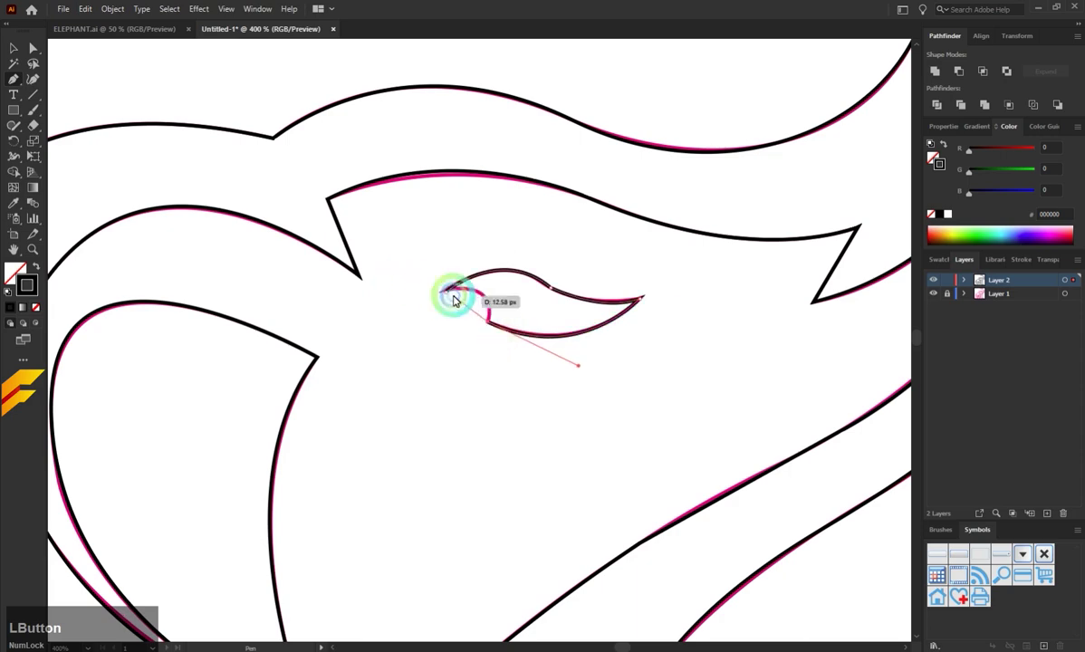
left_click(419, 318)
scroll("down", 3)
scroll("down", 3)
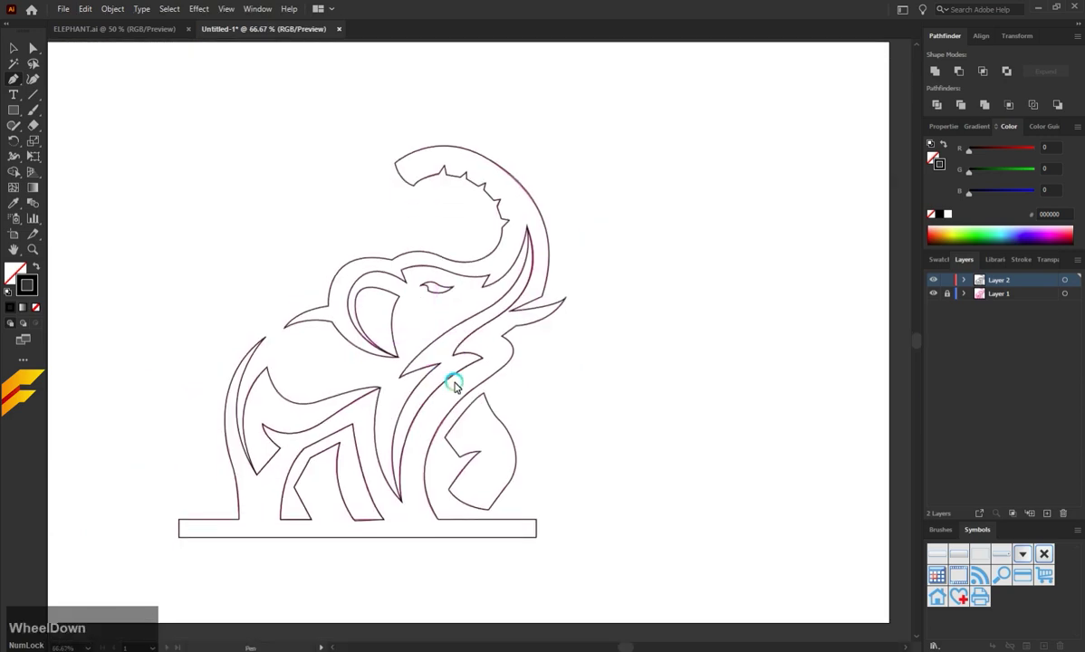
Copy the coloured logo group from ELEPHANT.ai and paste it into the tracing document.
scroll("up", 3)
scroll("down", 3)
left_click(19, 50)
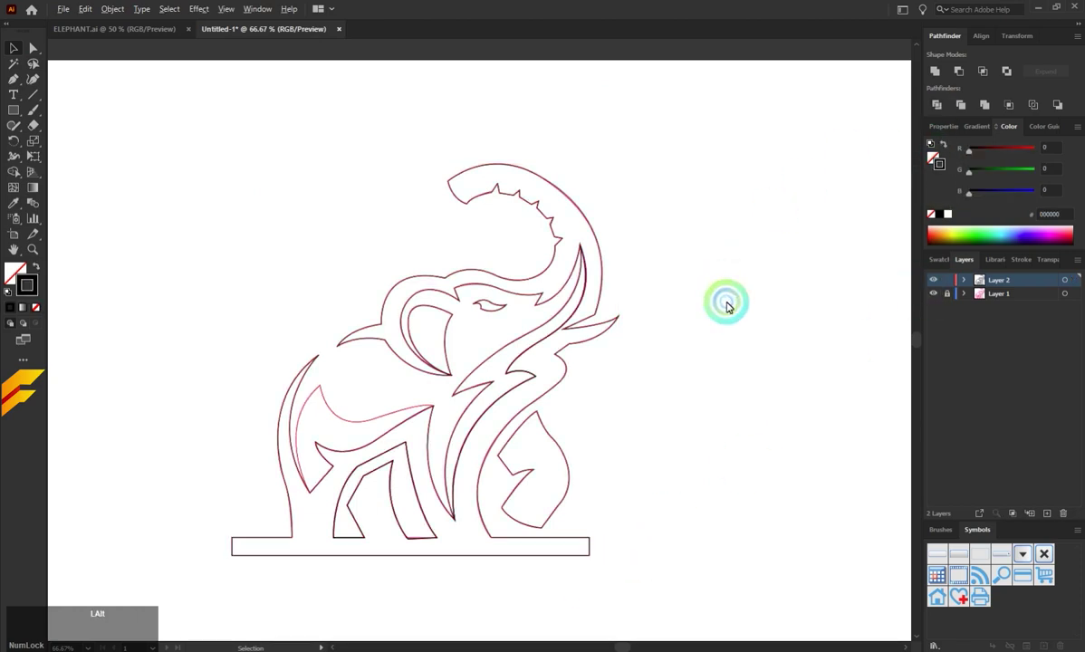
scroll("down", 3)
left_click(158, 39)
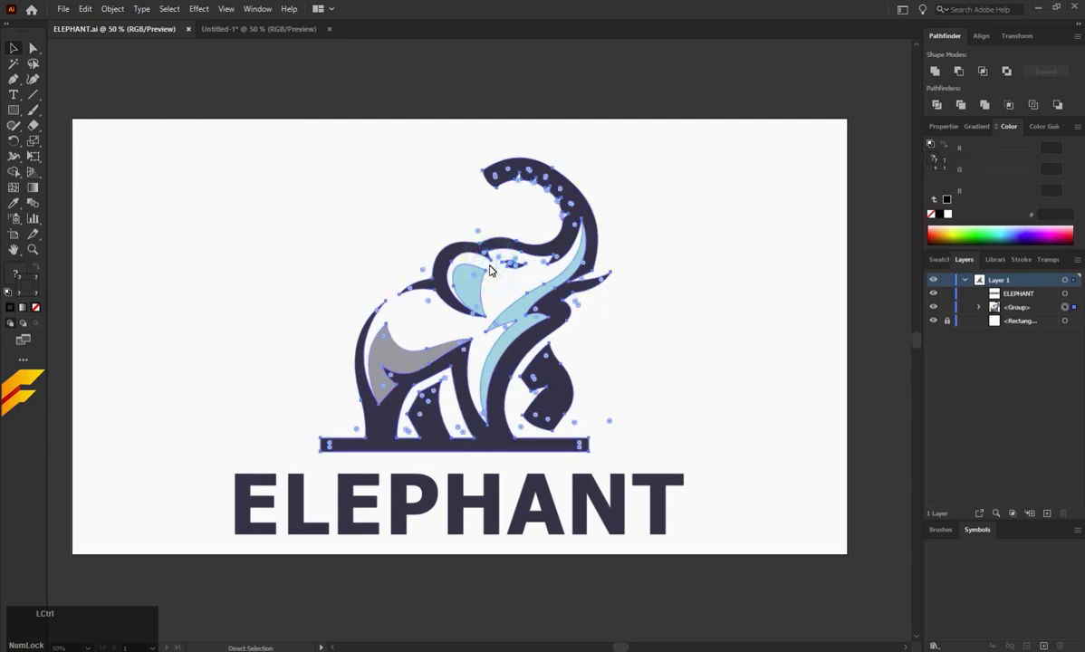
key("ctrl+c")
left_click(284, 38)
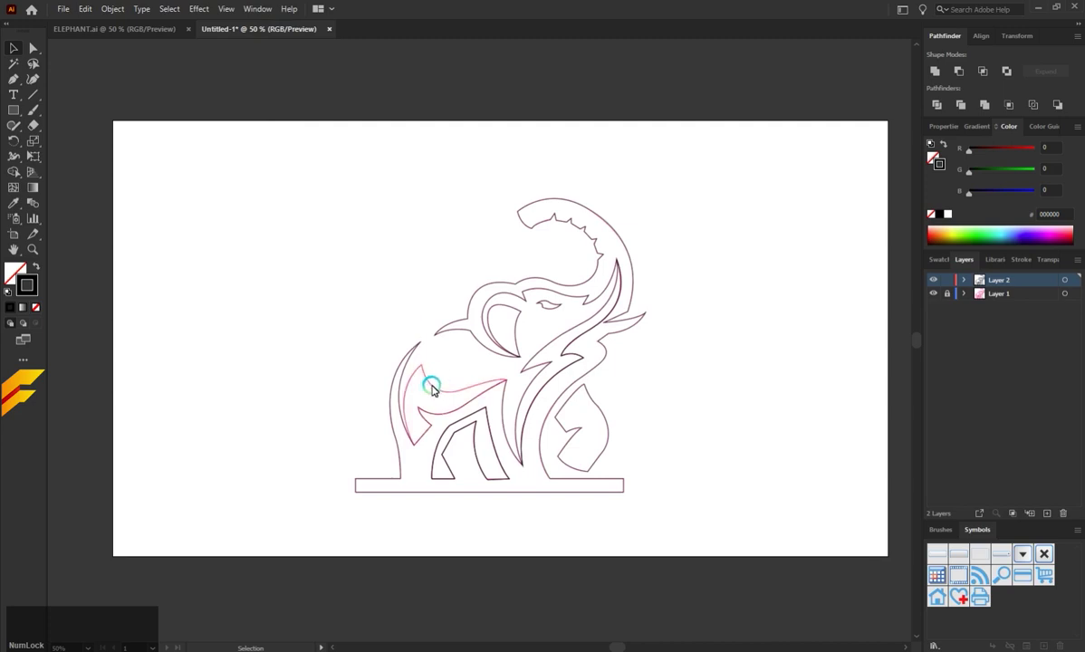
key("ctrl+v")
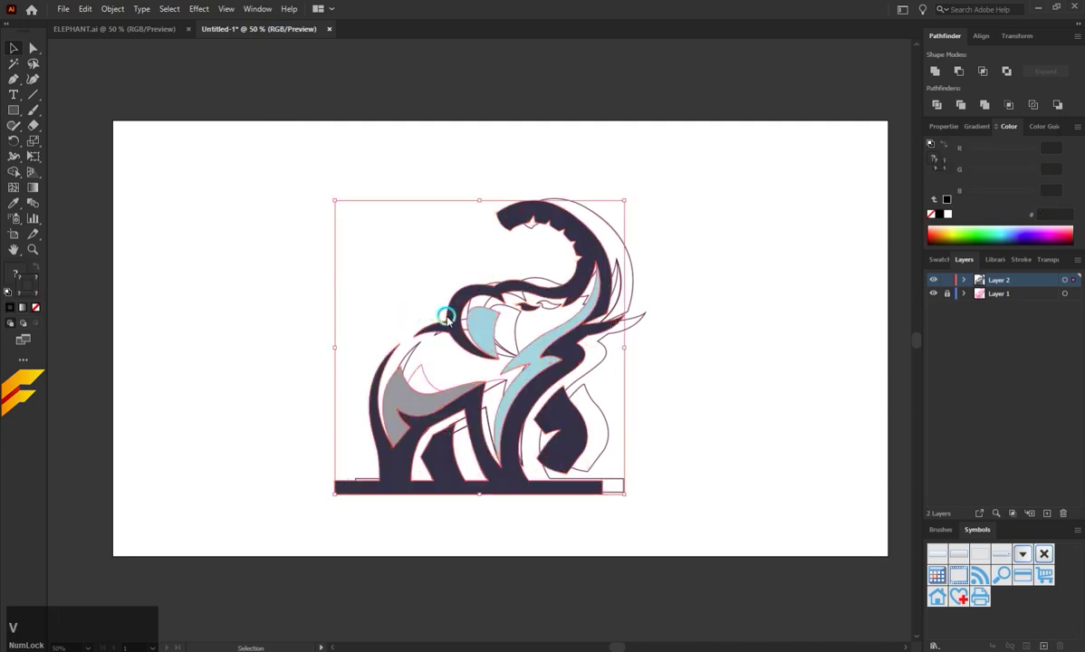
Move the pasted reference logo left of the outline and shrink it.
left_click(485, 339)
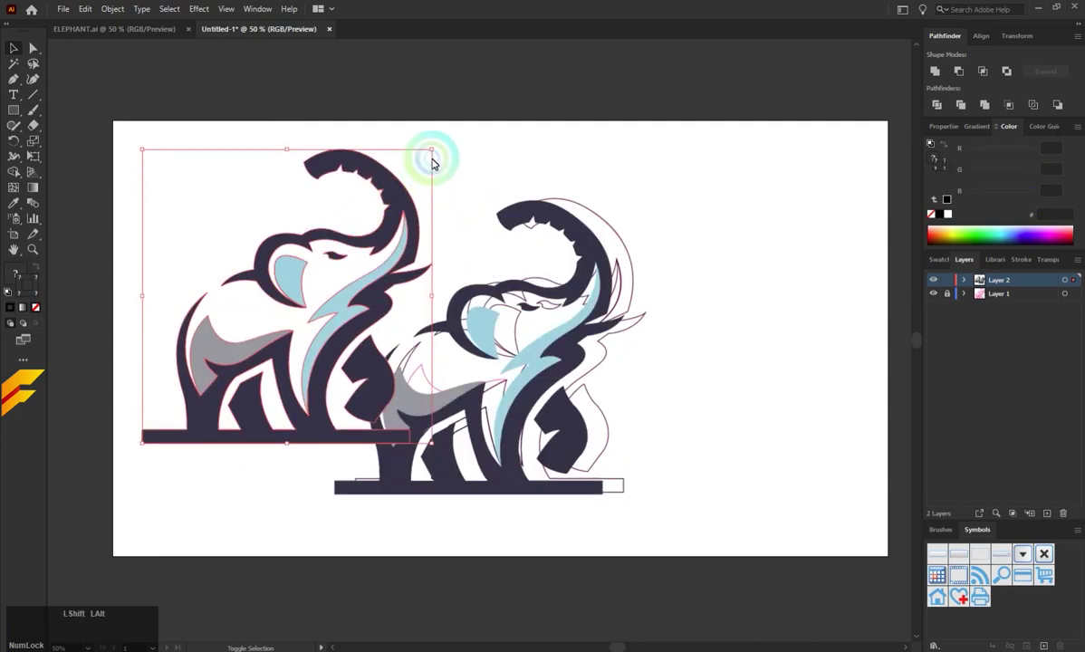
key("ctrl+z")
left_click(535, 361)
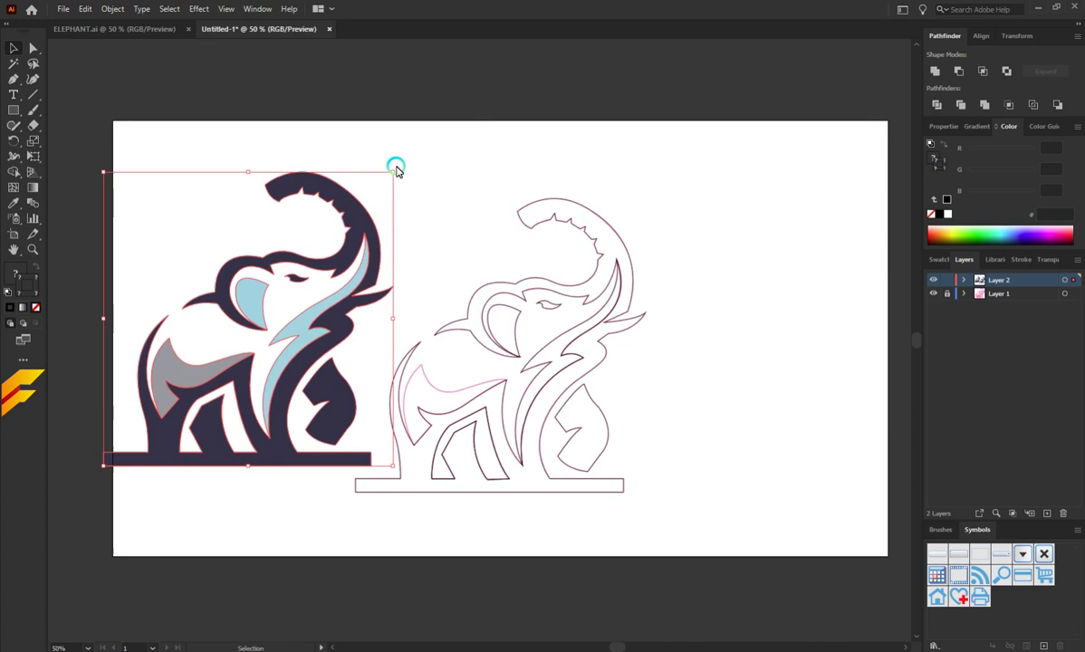
key("alt+Num_Lock")
left_click(397, 171)
left_click(394, 172)
left_click(395, 175)
left_click(409, 228)
Fill the body outline and belly shapes with the dark and grey colours sampled from the reference.
scroll("up", 3)
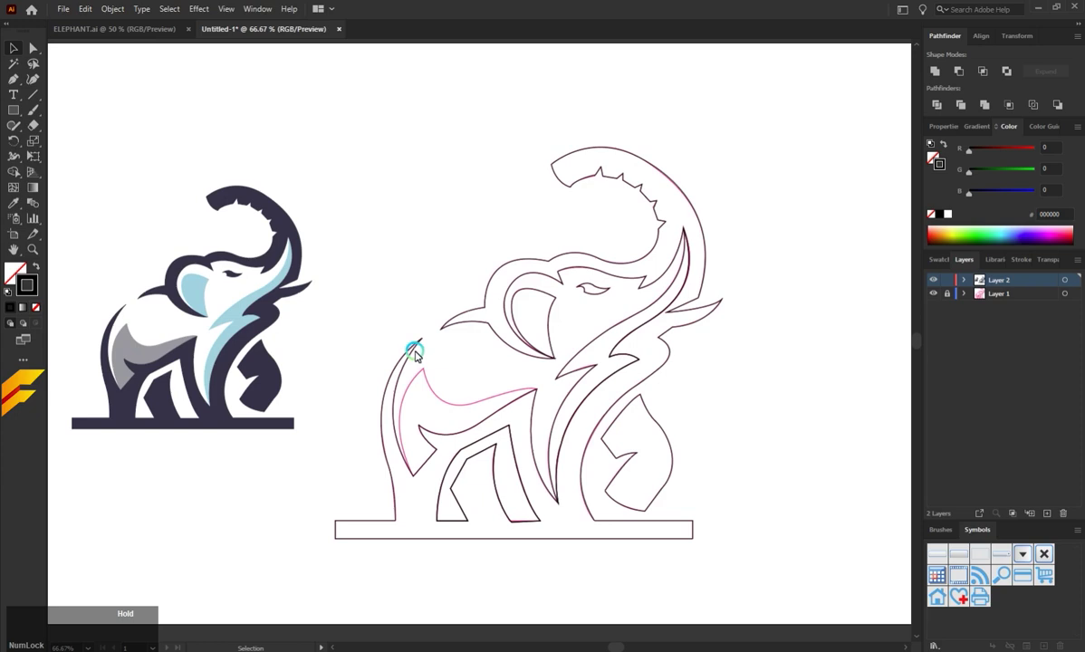
key("a")
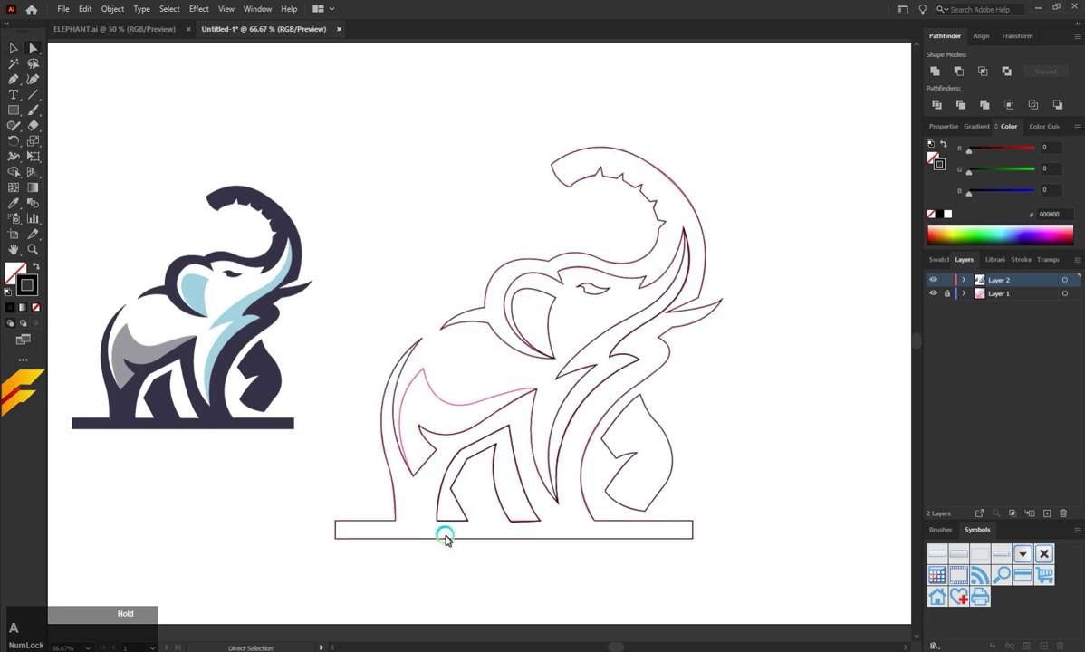
left_click(448, 541)
key("i")
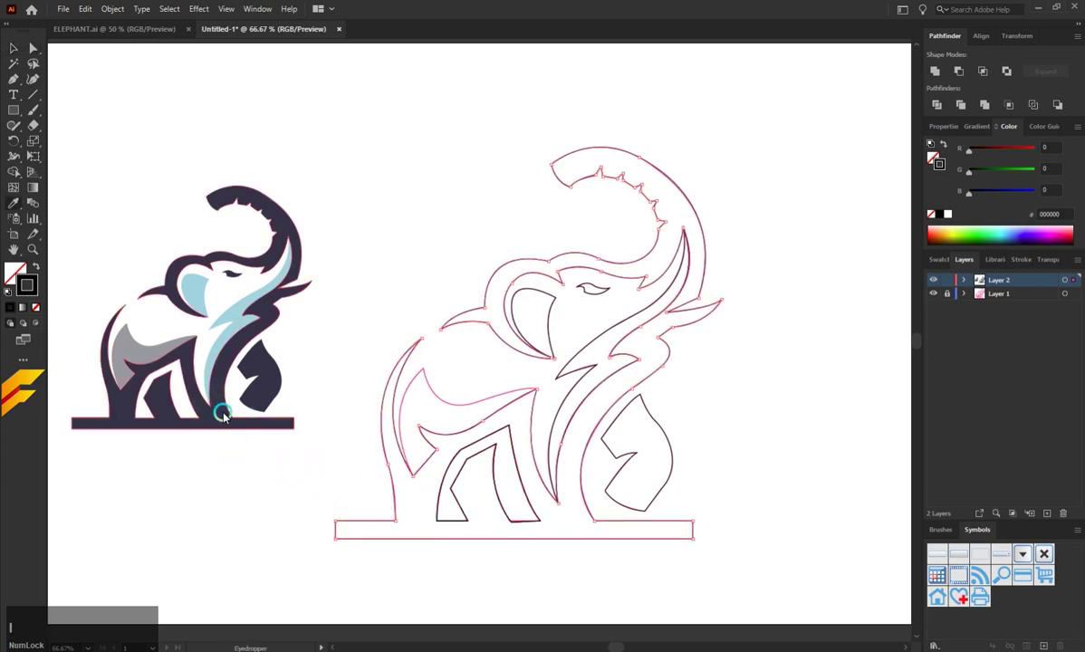
left_click(229, 419)
key("a")
left_click(309, 471)
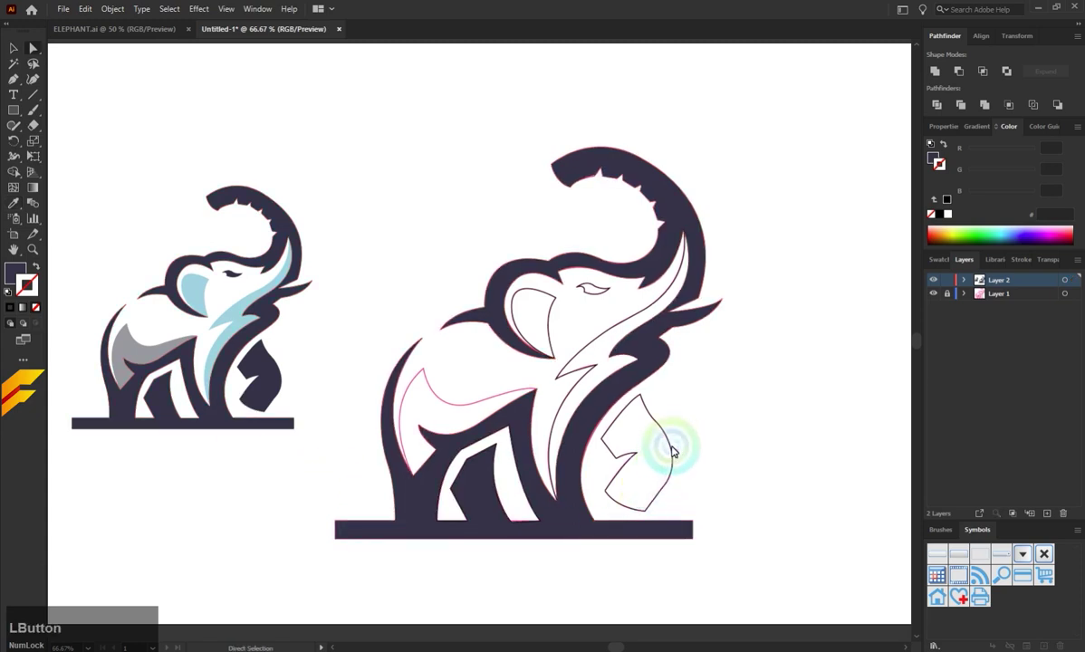
key("i")
left_click(274, 396)
key("a")
left_click(351, 398)
key("i")
left_click(160, 358)
Fill the trunk line, ear and eye shapes with the reference's light blue and dark colours.
key("a")
left_click(356, 369)
key("i")
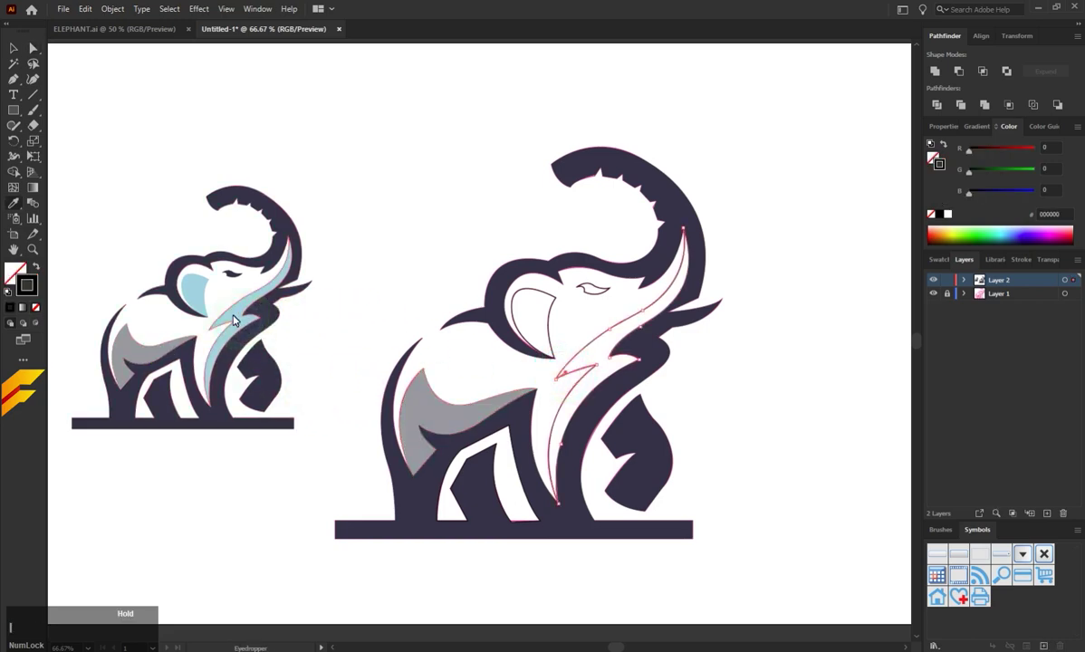
left_click(233, 315)
key("a")
left_click(405, 280)
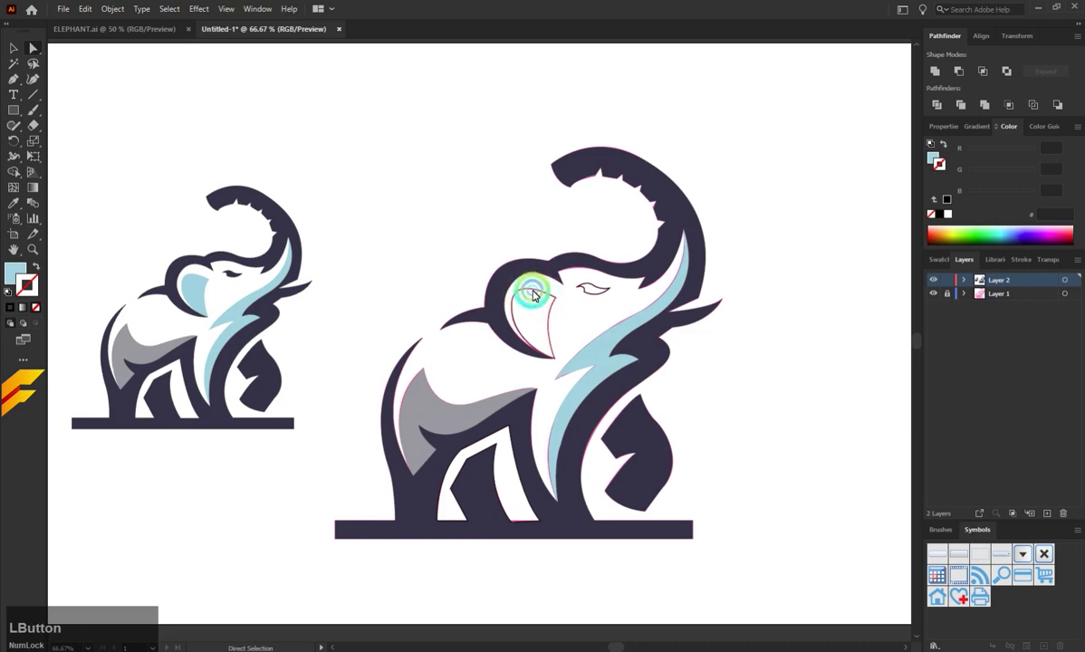
key("i")
left_click(194, 289)
key("a")
left_click(492, 266)
key("i")
left_click(240, 278)
key("a")
left_click(446, 268)
Delete the reference logo and its layer, leaving the coloured traced elephant selected.
scroll("down", 3)
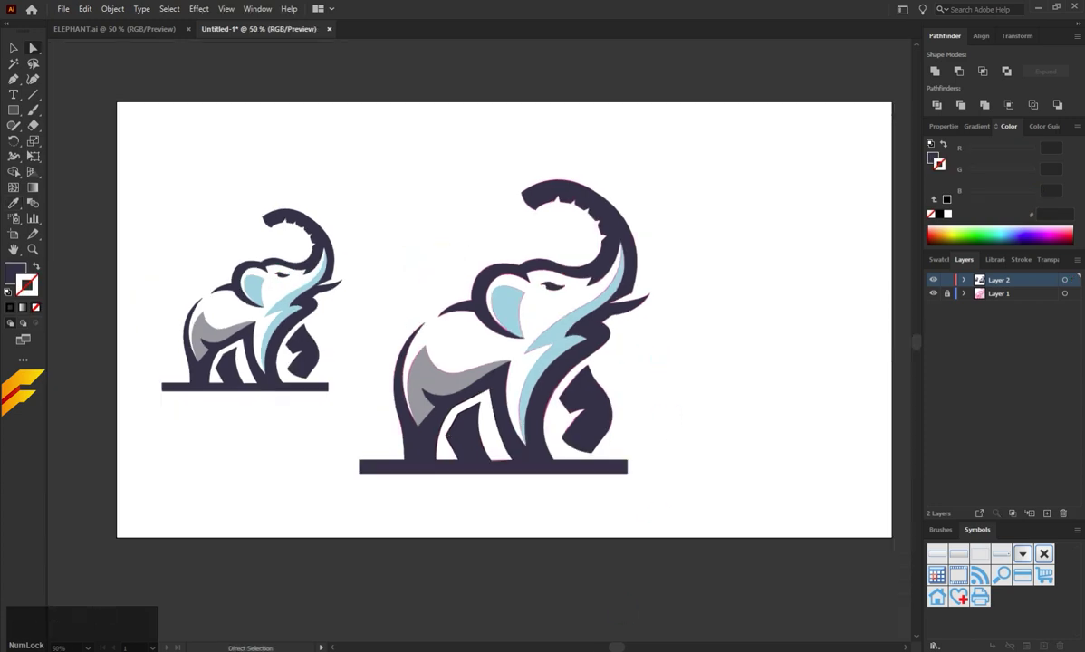
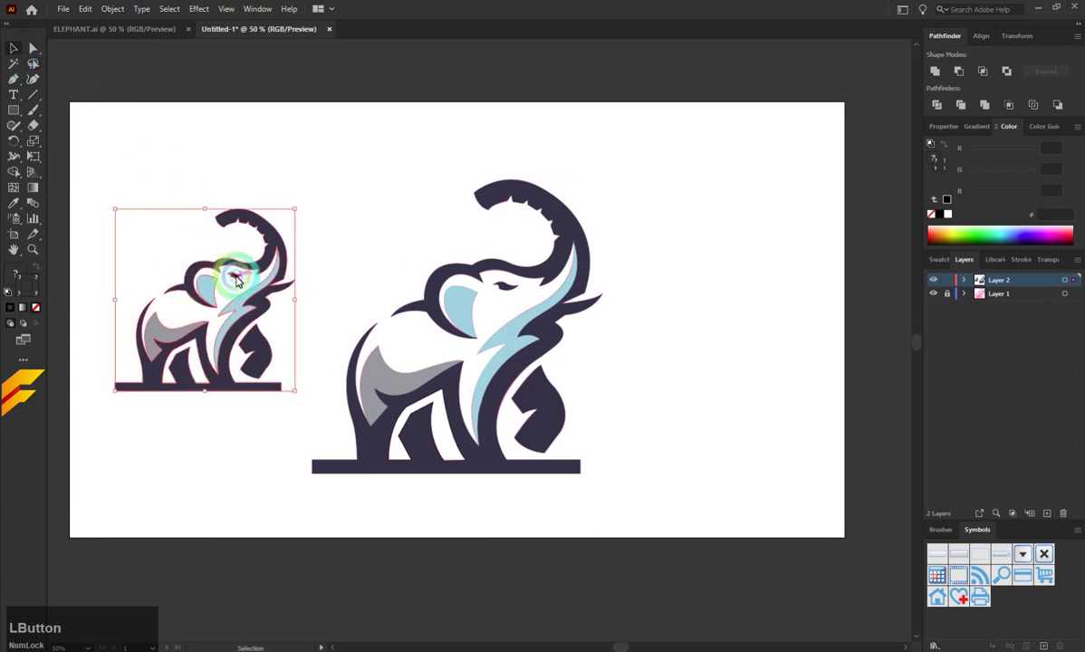
key("BackSpace")
left_click(956, 300)
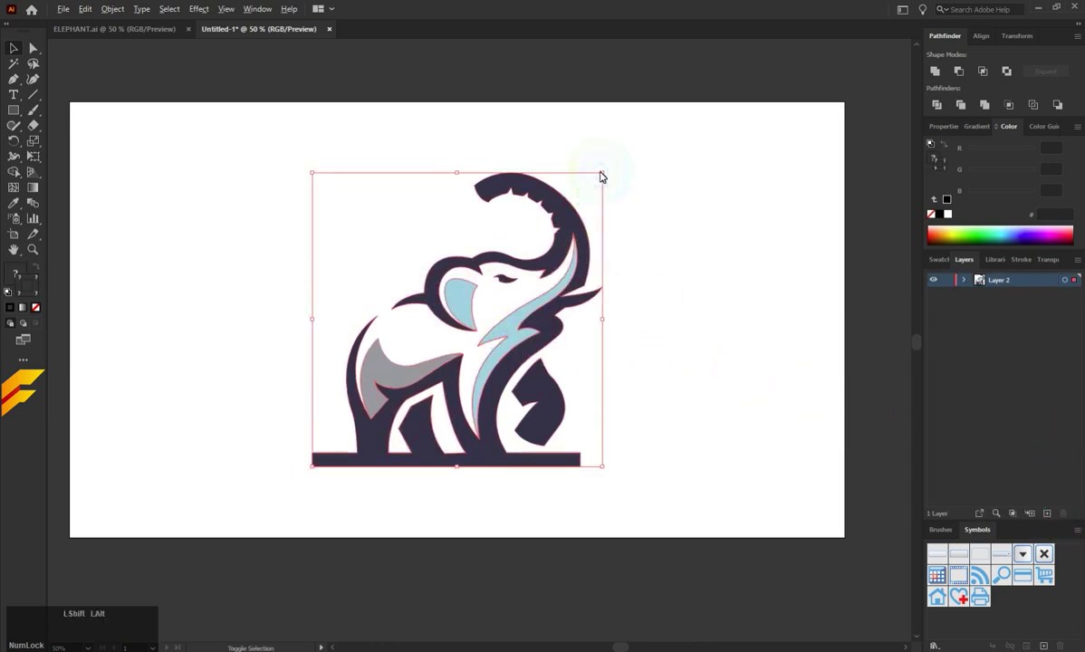
Centre the elephant on the artboard with smart guides and ready a 1920×1080 covering rectangle.
left_click(600, 179)
left_click(534, 296)
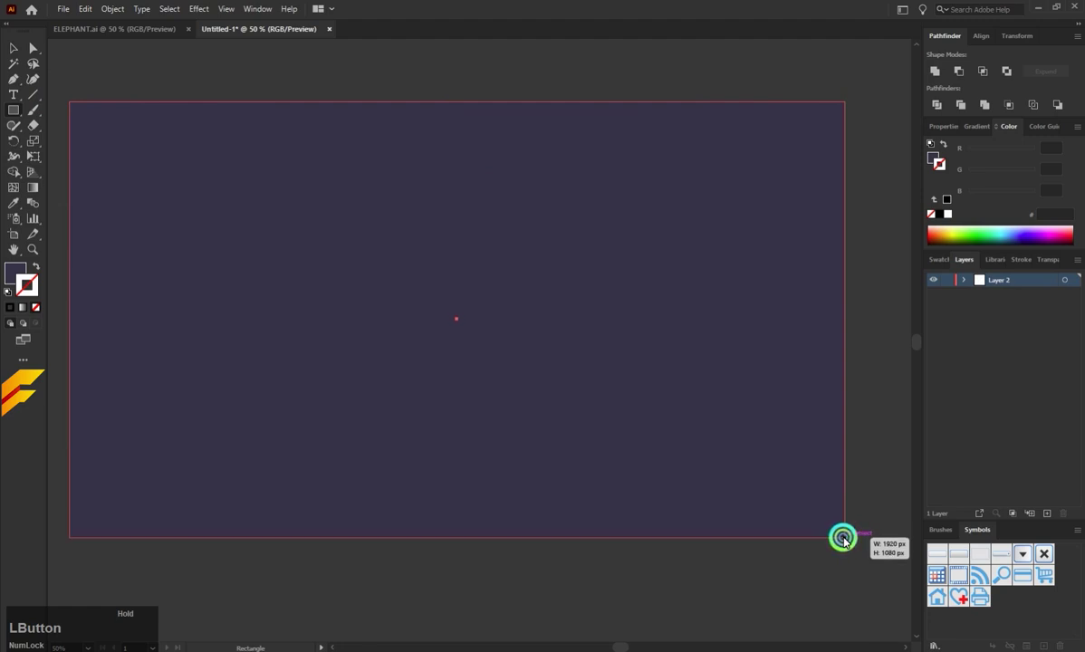
Send the dark rectangle behind the elephant and narrow it to the left part of the artboard.
right_click(235, 189)
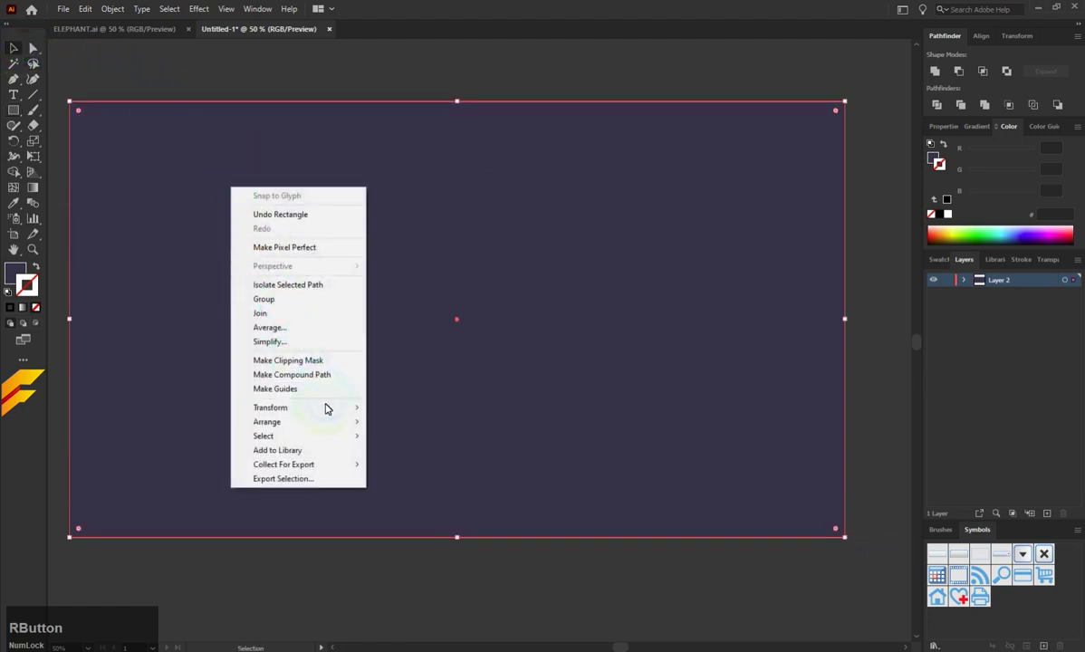
left_click(428, 466)
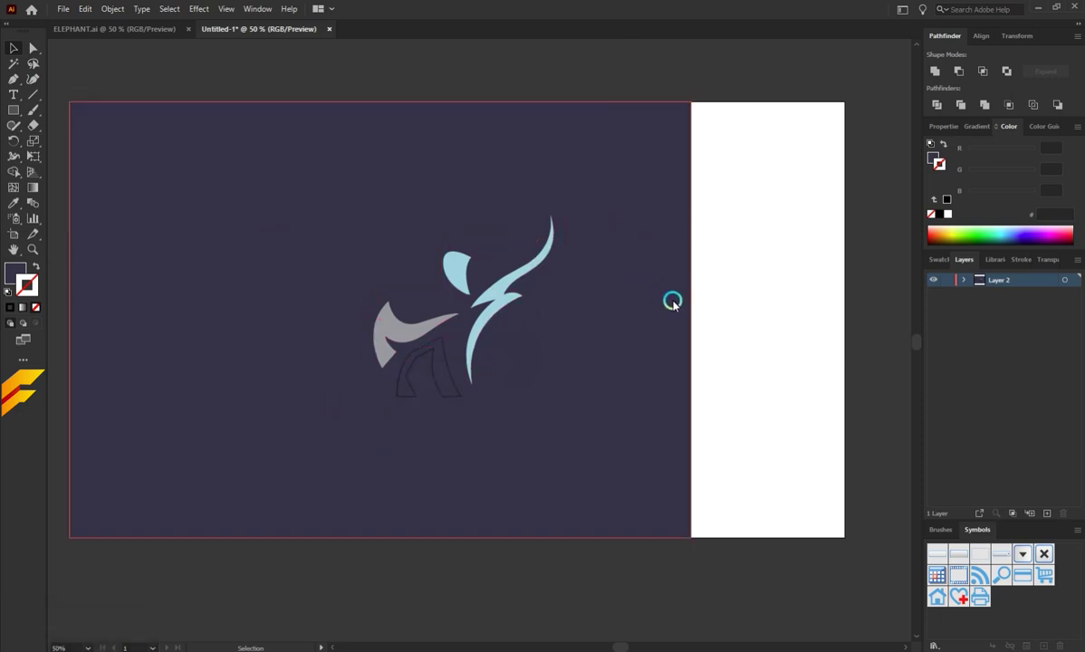
left_click(694, 322)
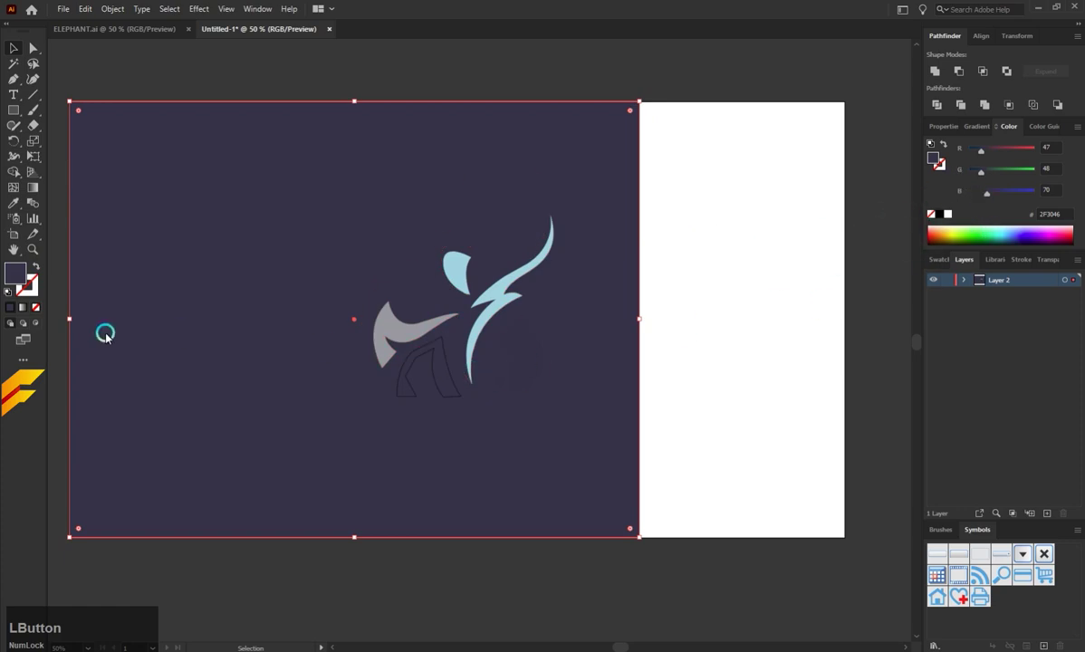
Fill the left background panel white, then tint it light grey EFEFEF.
left_click(19, 276)
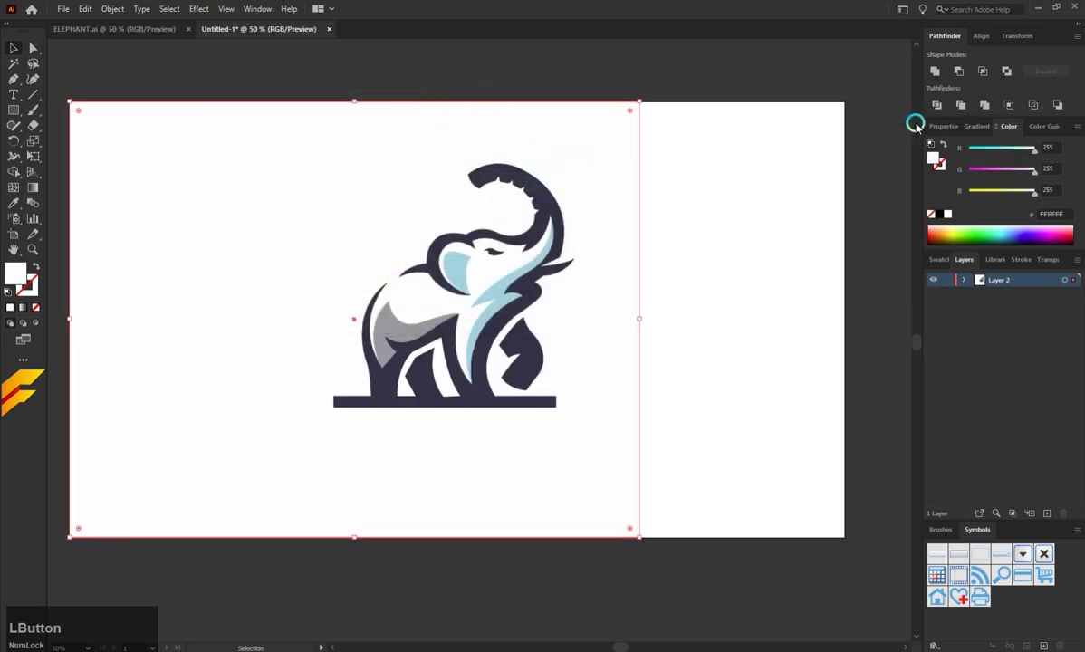
left_click(30, 312)
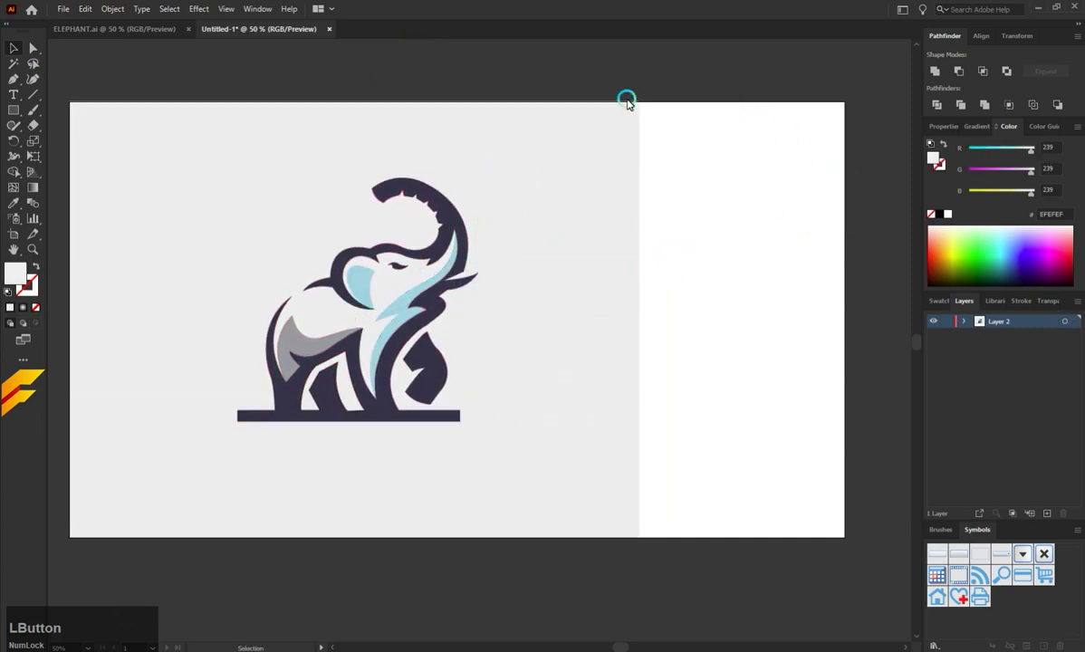
Select the elephant logo group on the light panel.
left_click(17, 108)
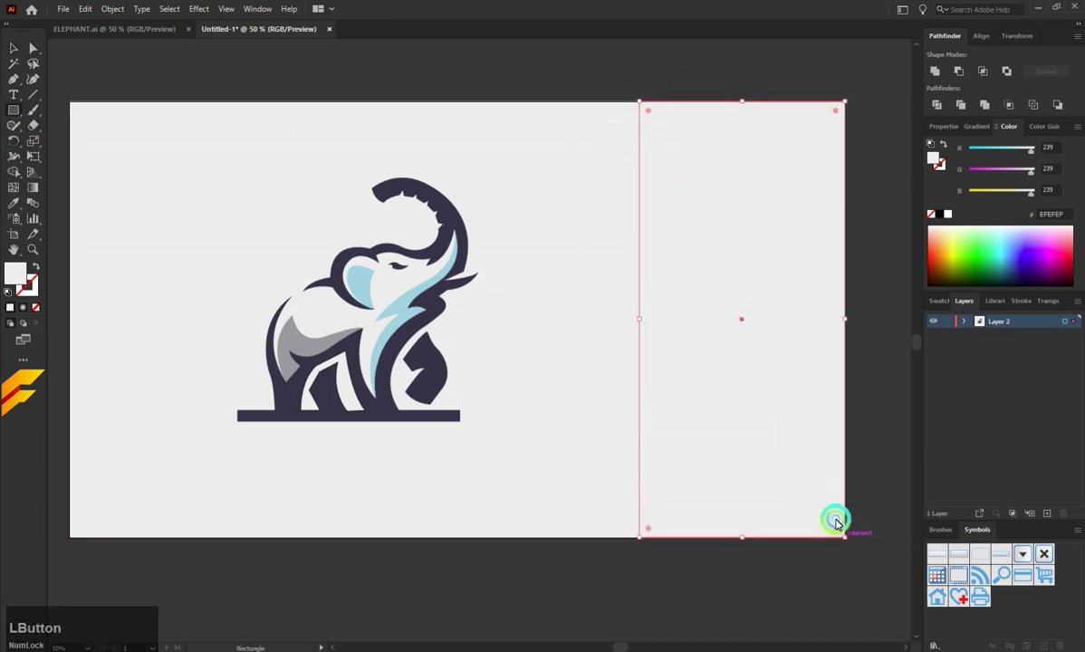
key("i")
left_click(427, 362)
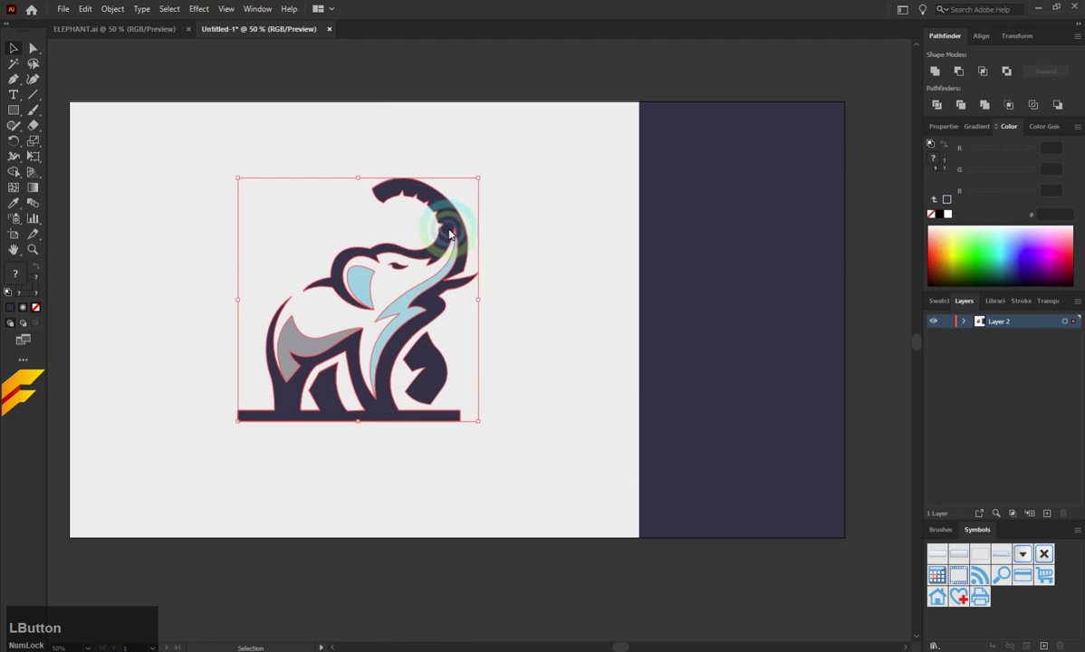
left_click(455, 236)
Make a copy of the elephant, scale it down and place it by the dark panel edge.
right_click(651, 254)
left_click(800, 415)
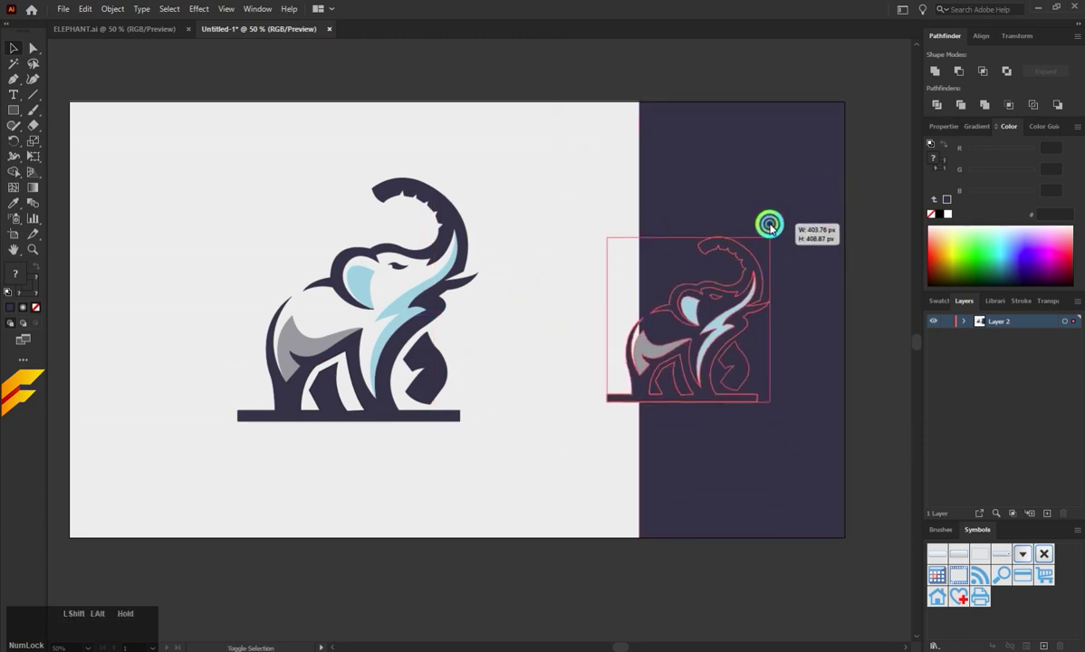
left_click(728, 304)
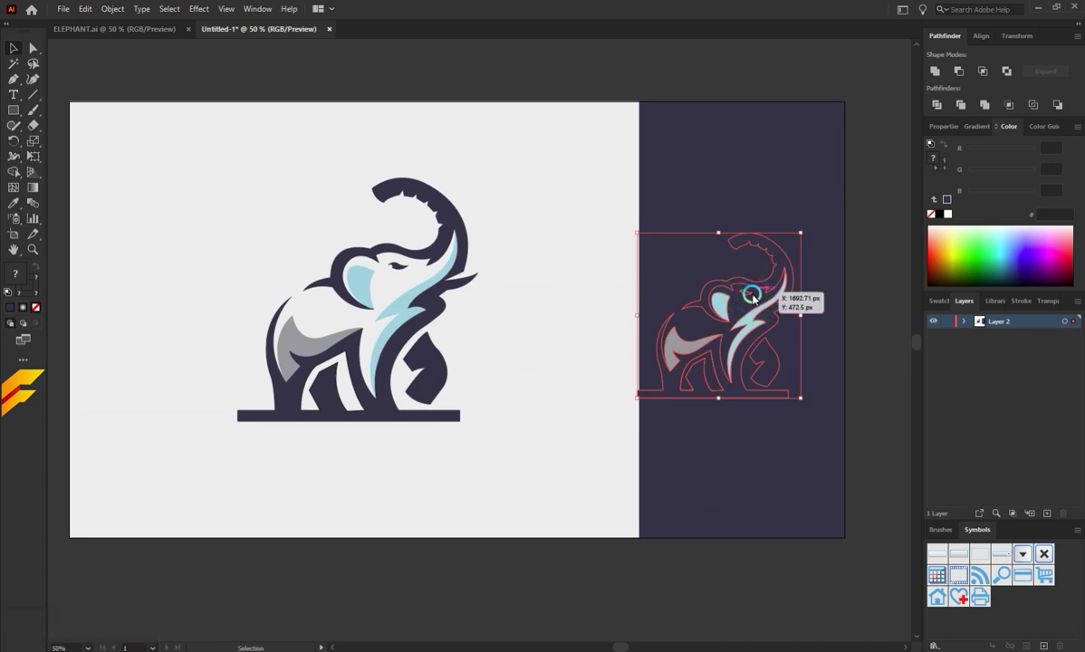
Recolour the small elephant's dark outline parts with the light panel colour via the Eyedropper.
left_click(756, 299)
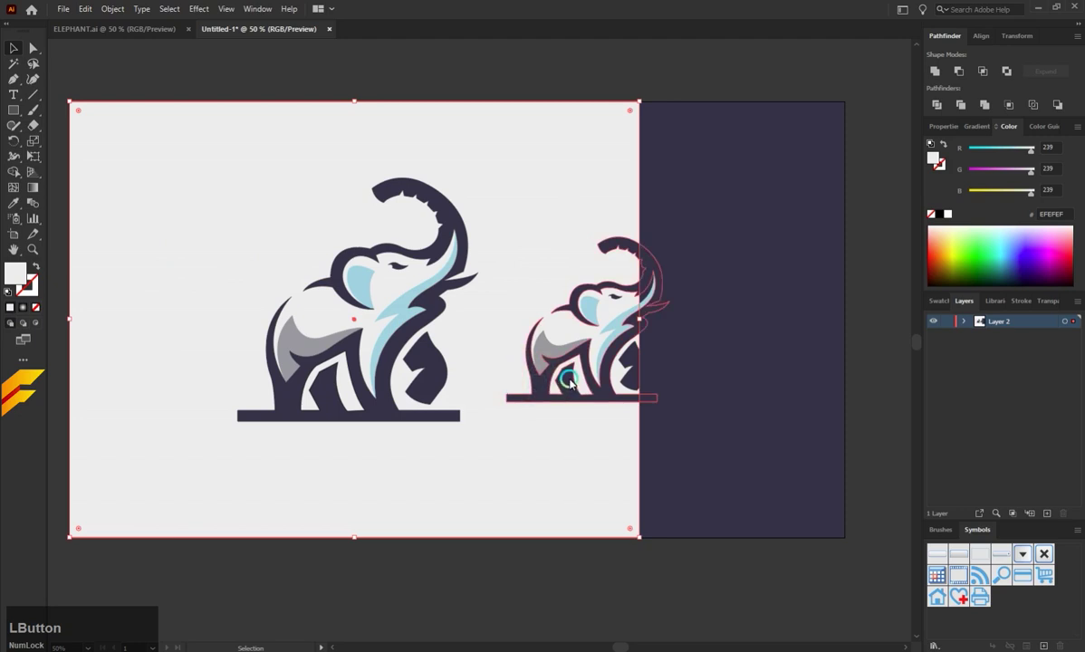
key("a")
left_click(527, 293)
key("i")
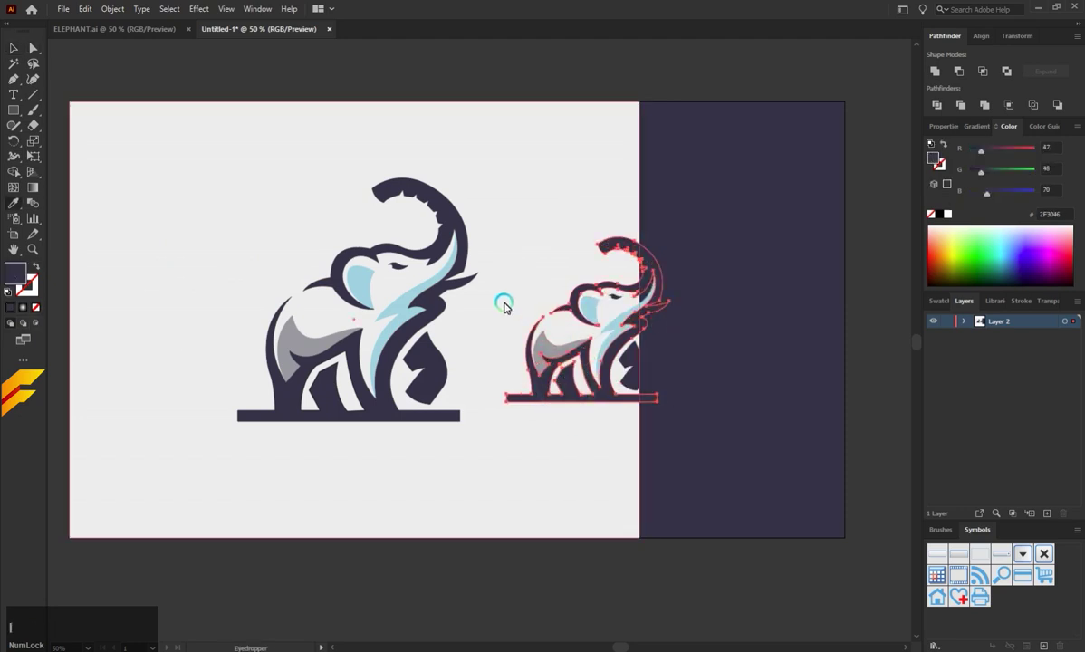
left_click(505, 303)
key("a")
left_click(526, 273)
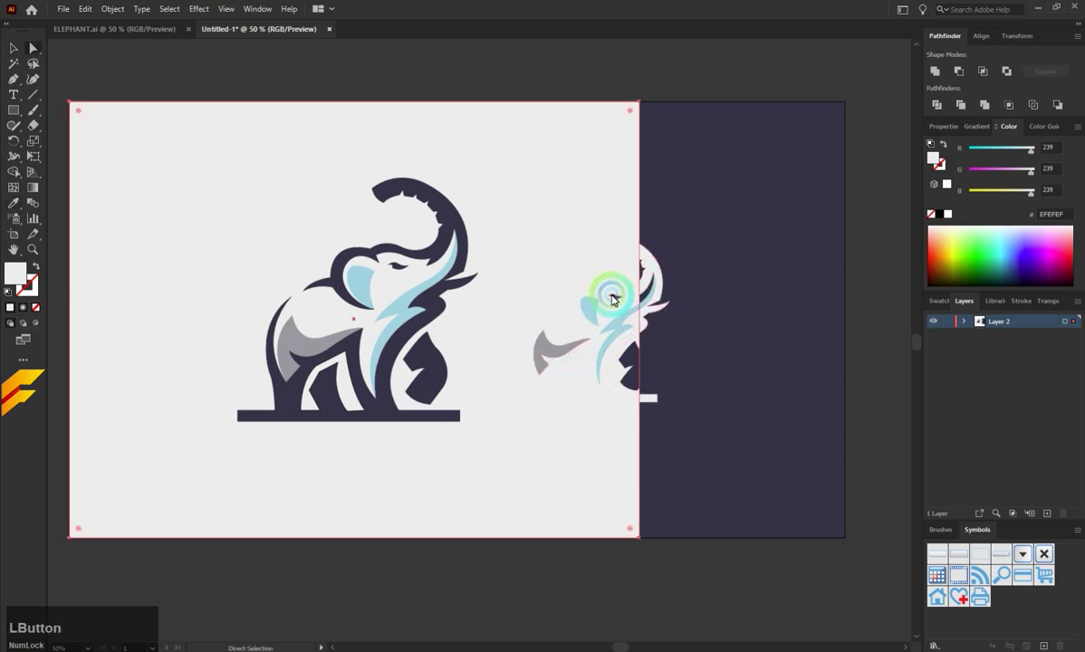
key("i")
left_click(565, 237)
Move the light-outlined elephant copy onto the dark rectangle.
key("a")
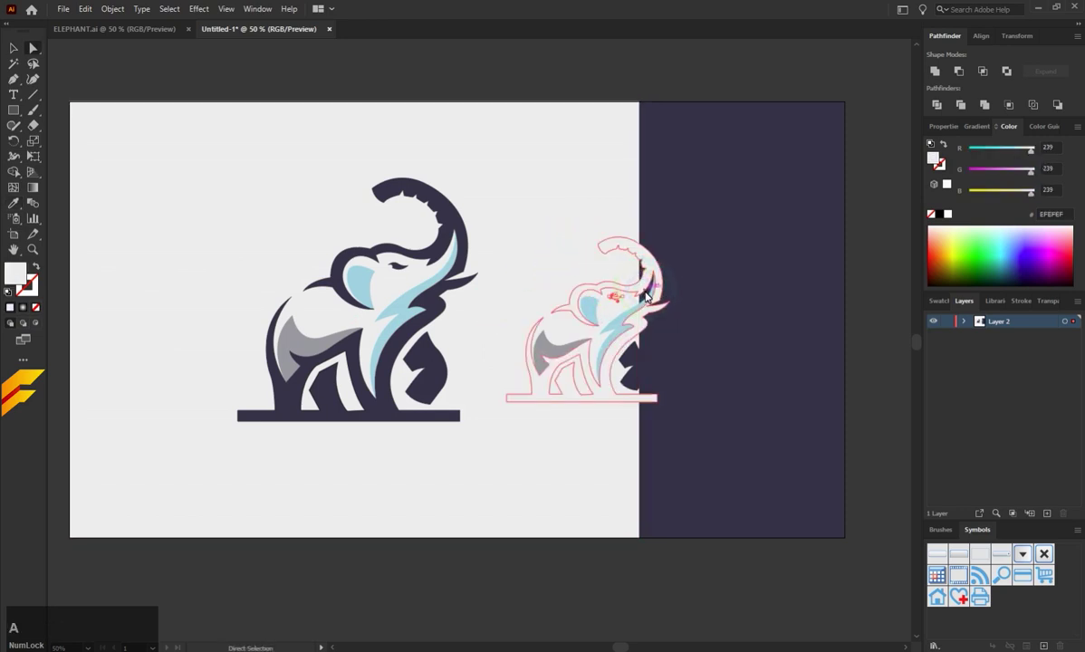
left_click(529, 197)
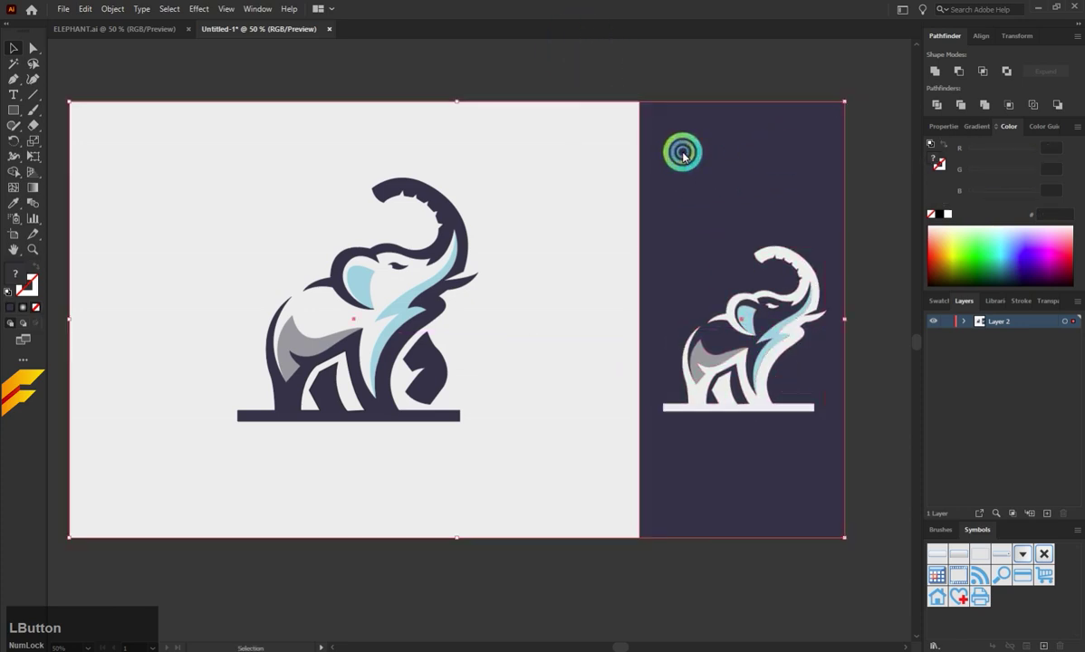
Lock the panel and Shift-resize the light elephant to fit the dark panel.
key("ctrl+2")
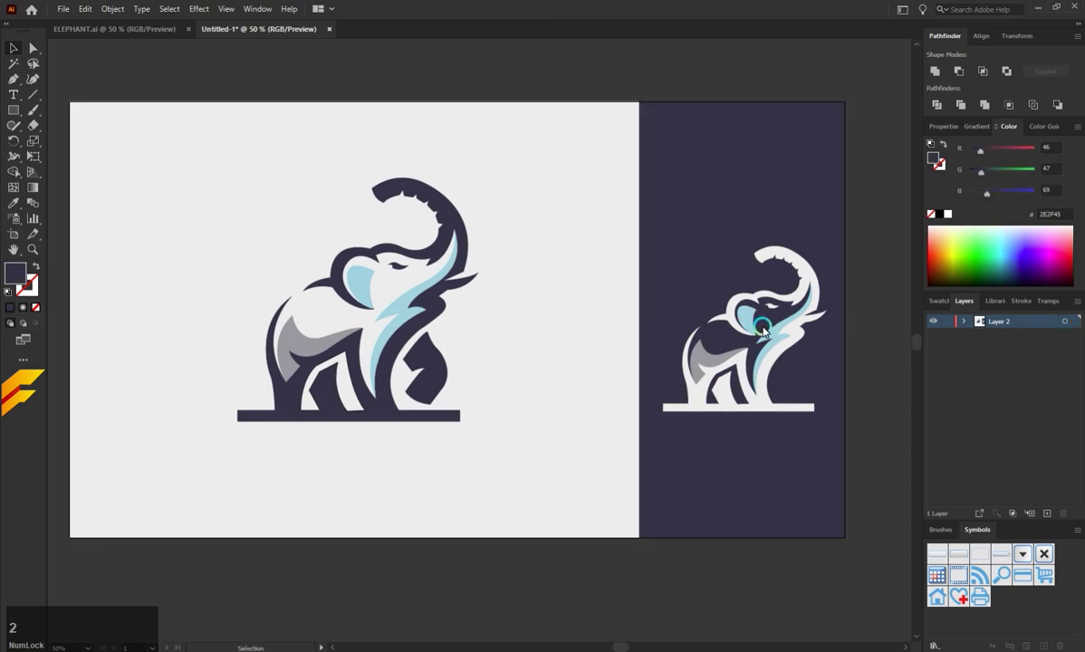
left_click(750, 316)
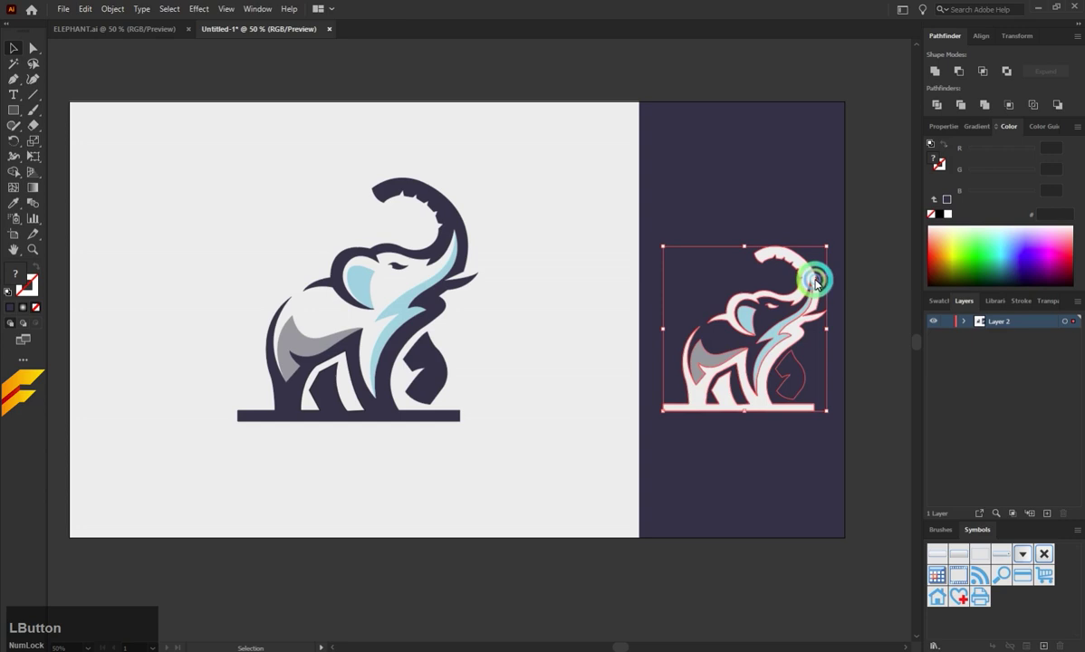
left_click(751, 253)
left_click(789, 324)
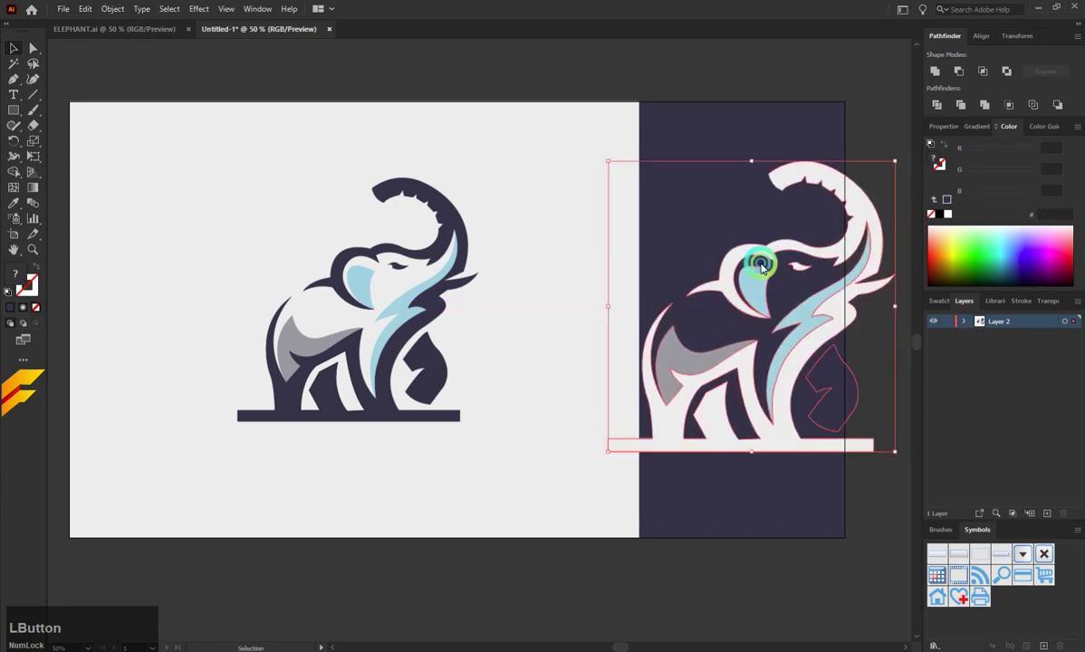
left_click(759, 164)
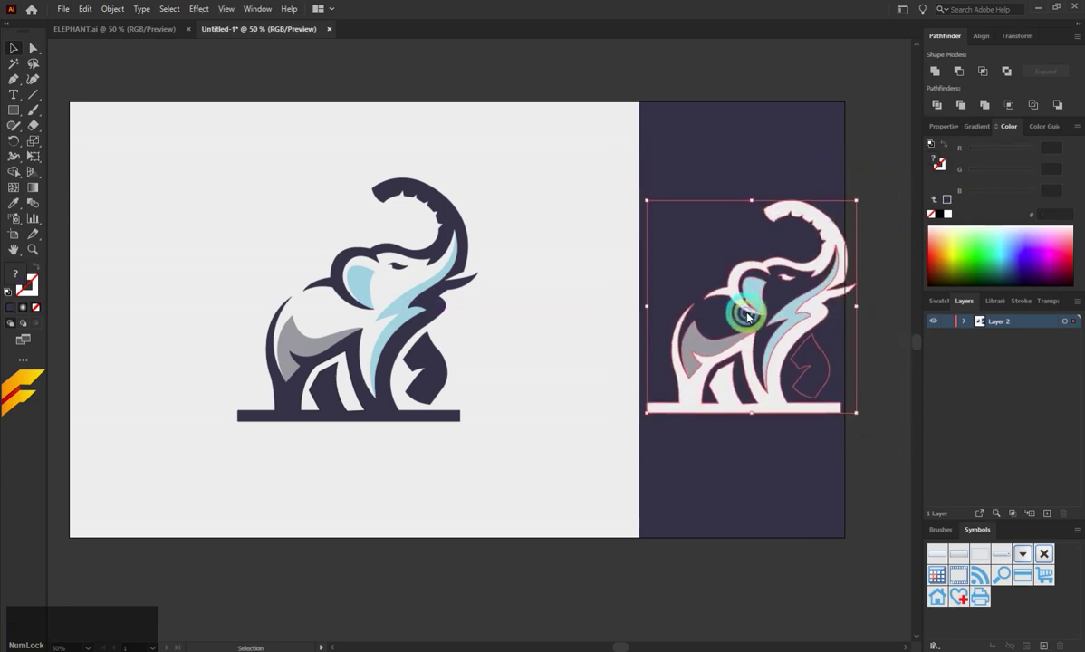
Position the light elephant on the dark panel, matching the original logo's height and level.
left_click(718, 363)
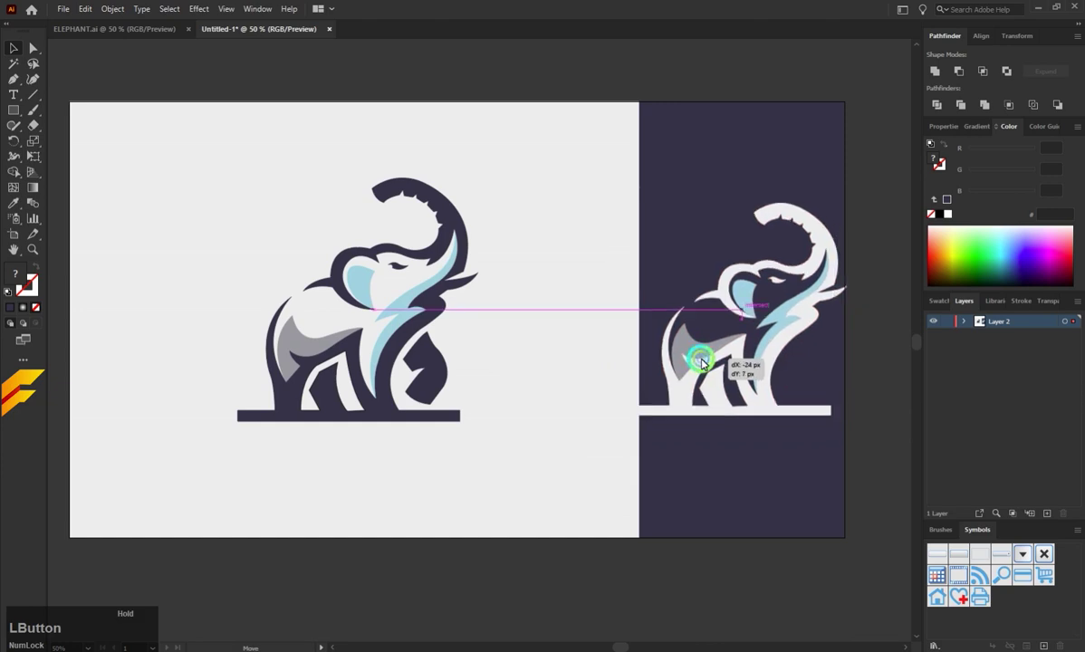
left_click(747, 209)
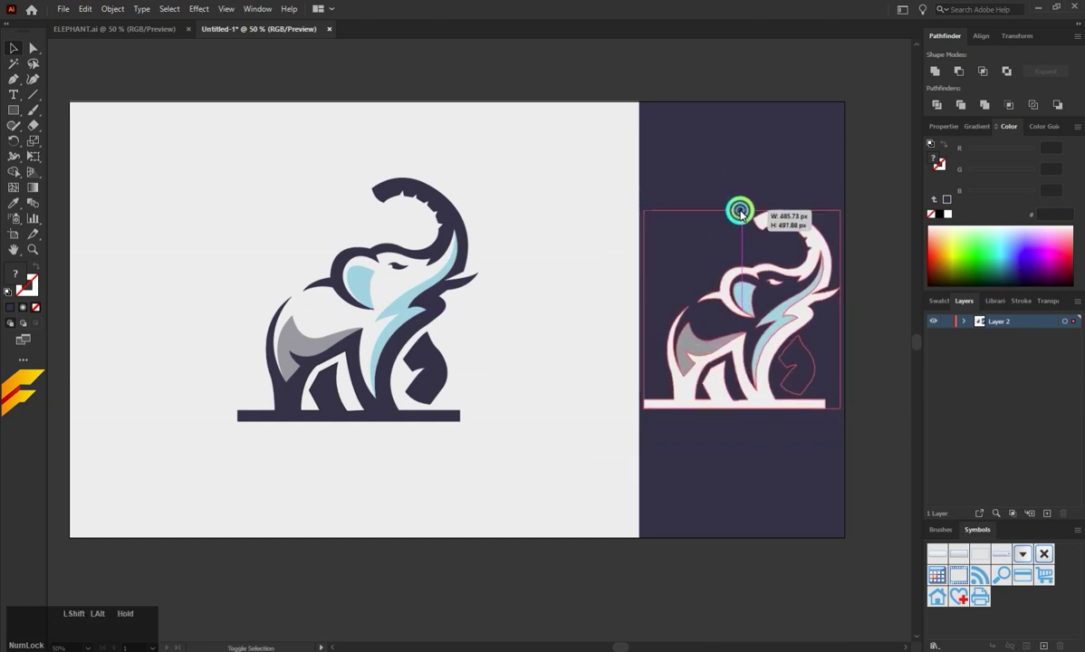
left_click(748, 304)
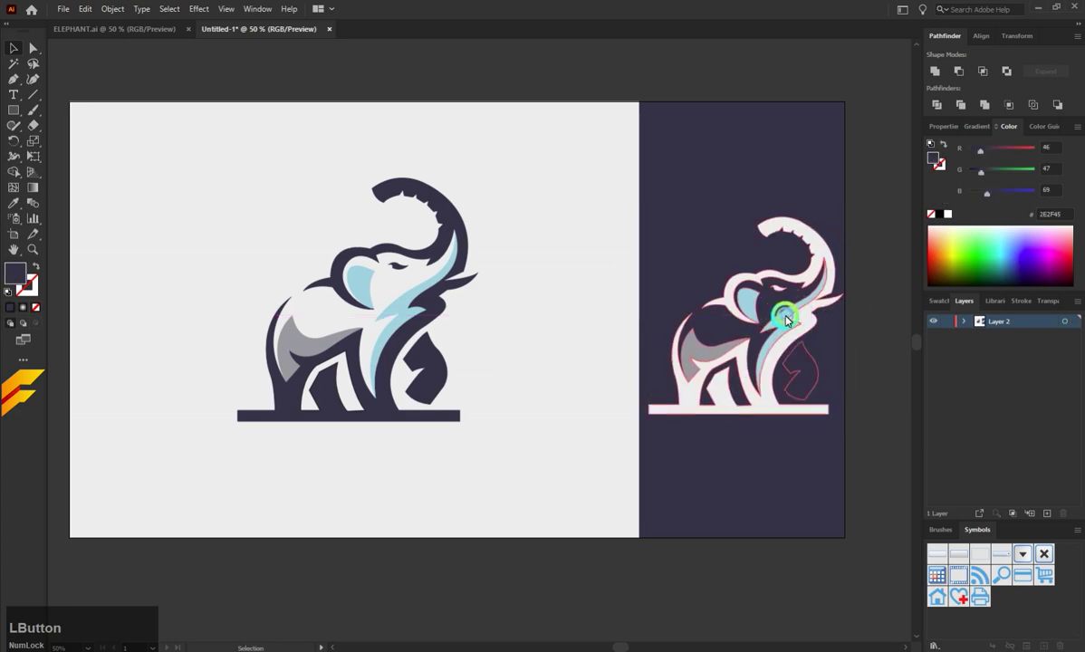
left_click(748, 226)
Add a text line below the original logo reading ELEPHANT in capitals.
left_click(861, 307)
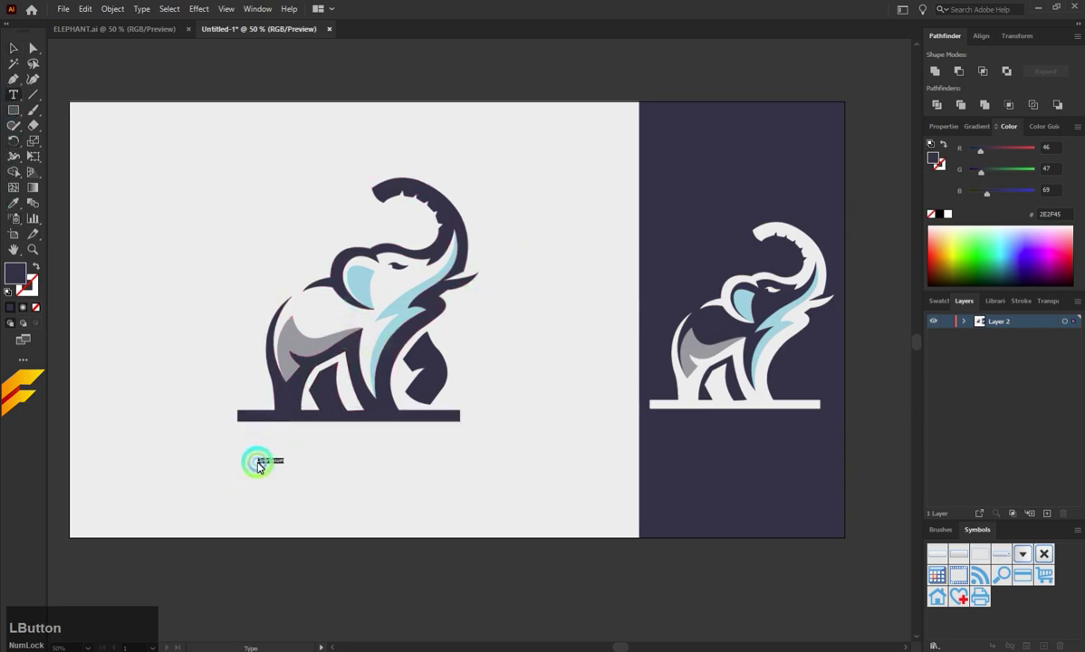
key("Caps_Lock")
type("elephan")
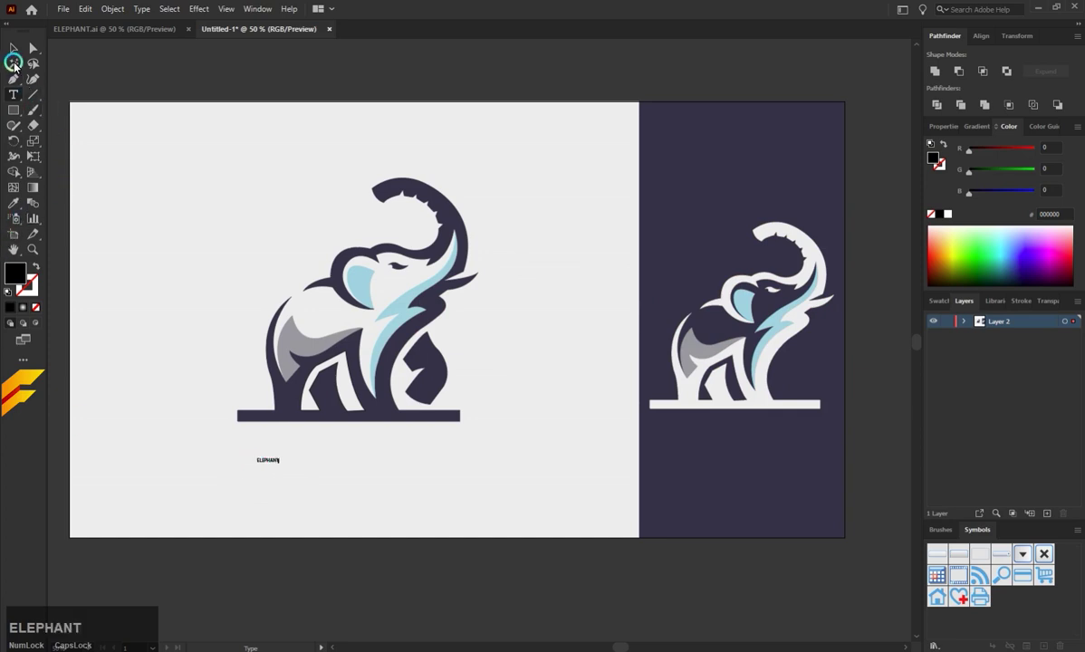
left_click(17, 50)
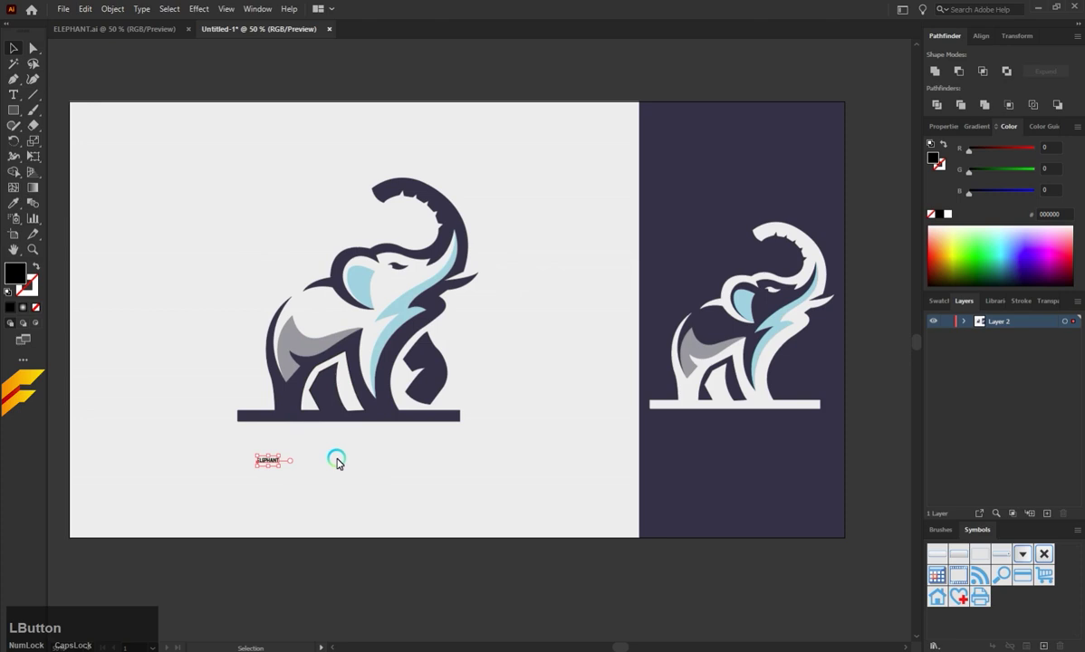
key("Caps_Lock")
Enlarge the ELEPHANT text and position it as a wordmark under the logo.
left_click(284, 472)
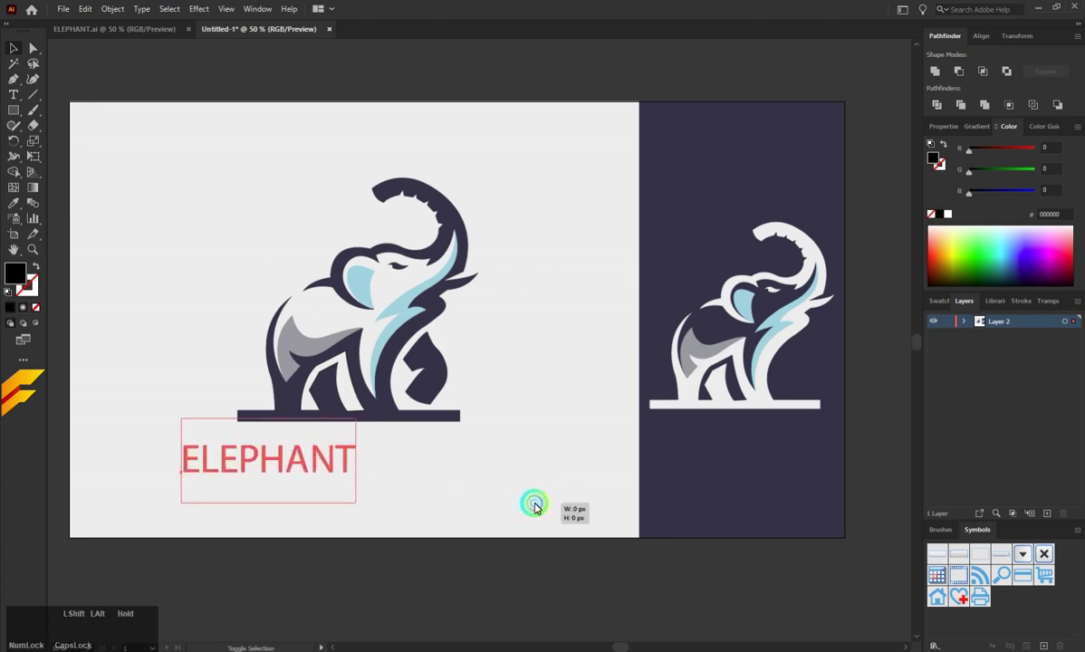
left_click(362, 489)
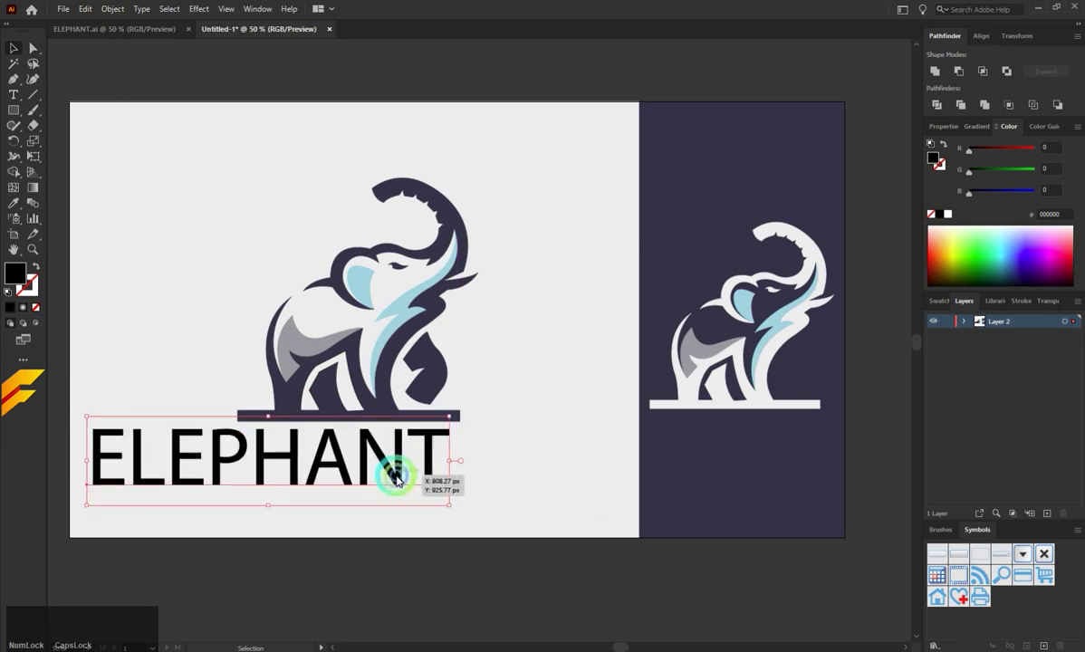
left_click(396, 468)
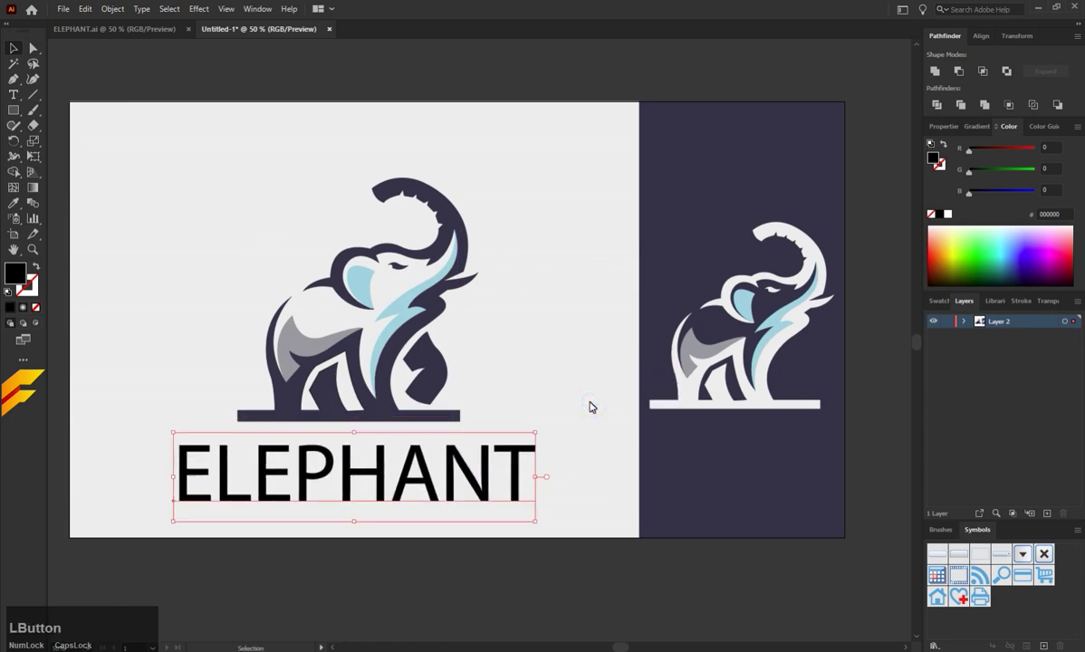
Set the wordmark in Audiowide Regular, centre it under the logo and drag a duplicate toward the dark panel.
type("i")
left_click(685, 462)
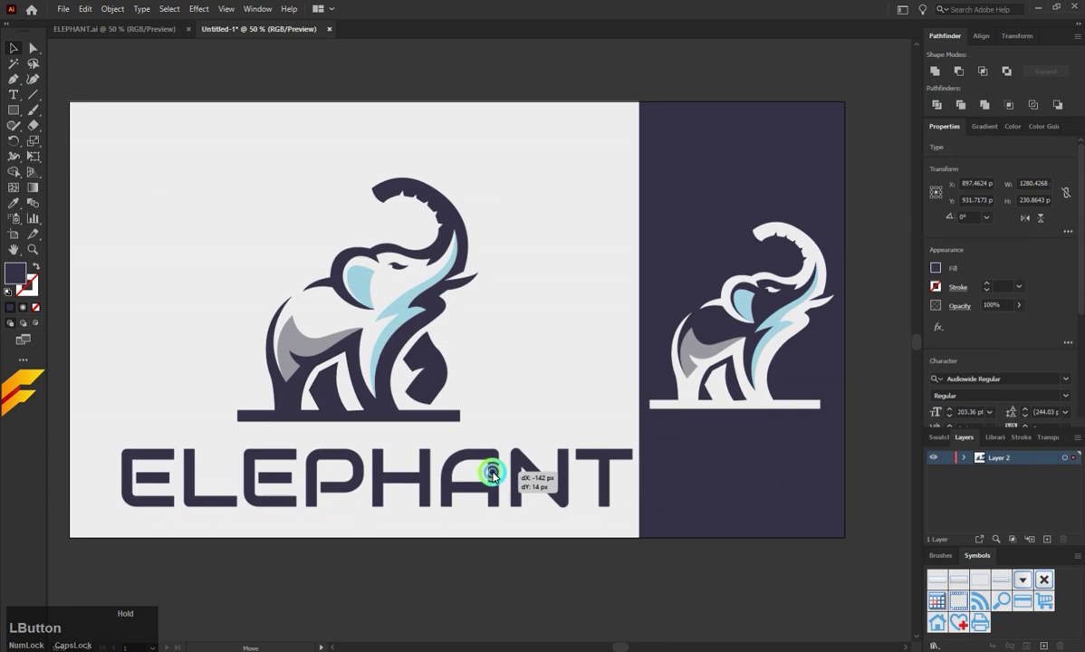
left_click(372, 434)
left_click(413, 470)
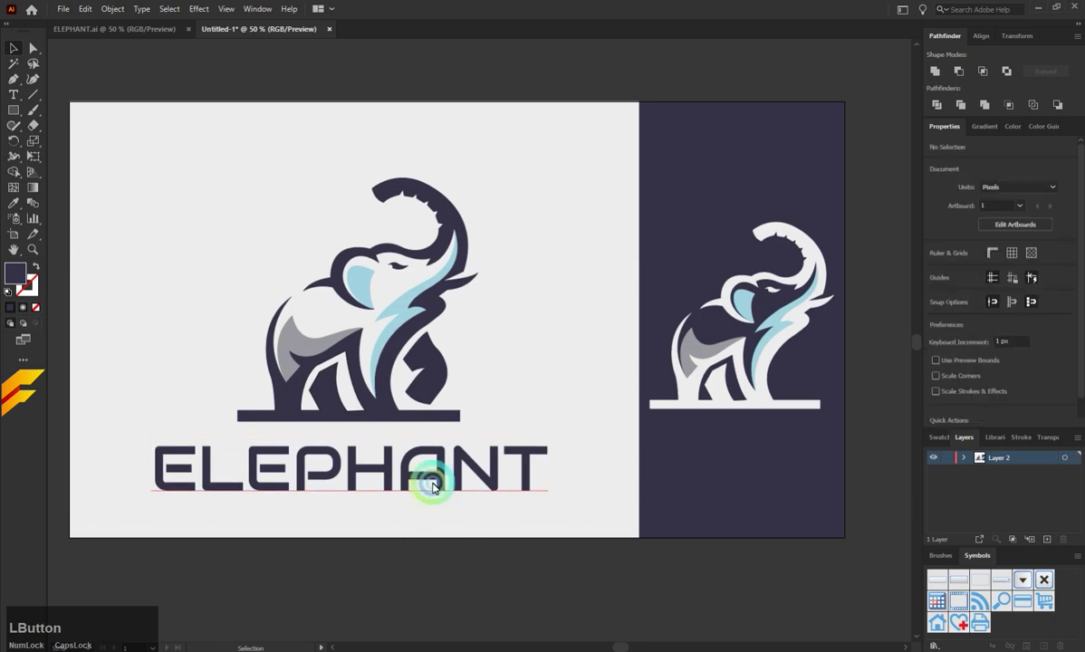
left_click(445, 486)
Bring the copied wordmark to front in white, shrink it and place it under the dark-panel elephant.
right_click(612, 457)
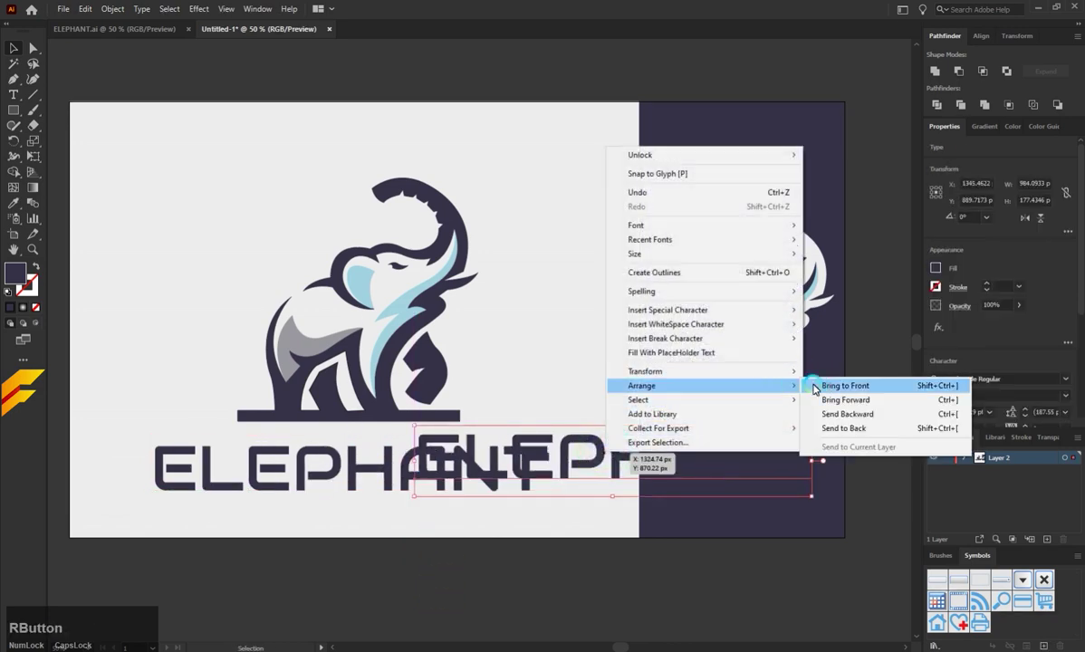
left_click(827, 389)
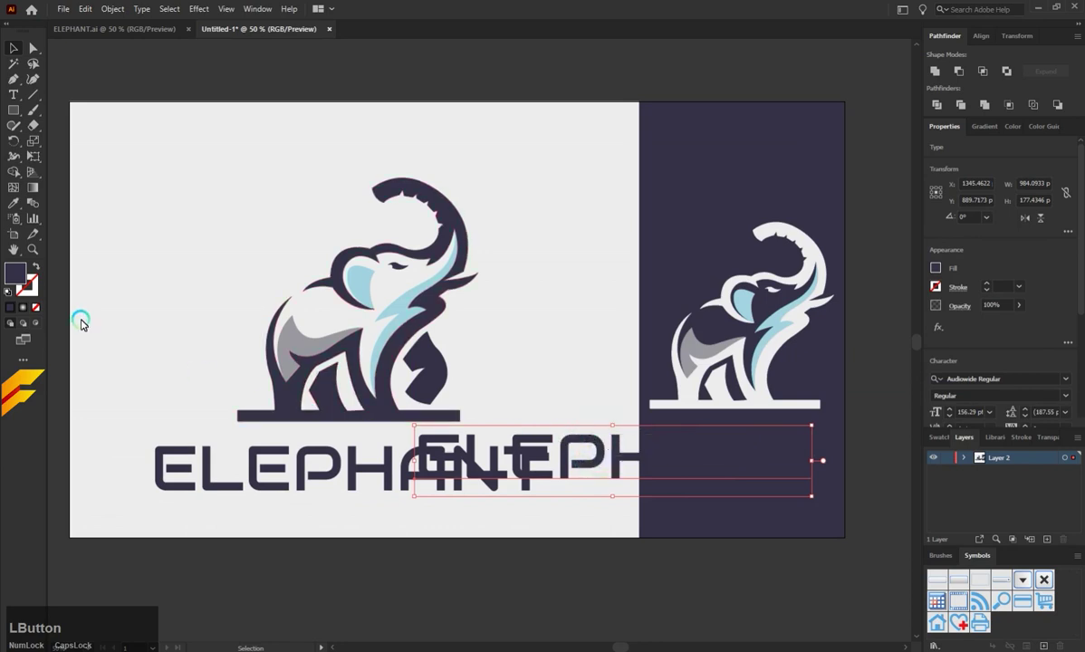
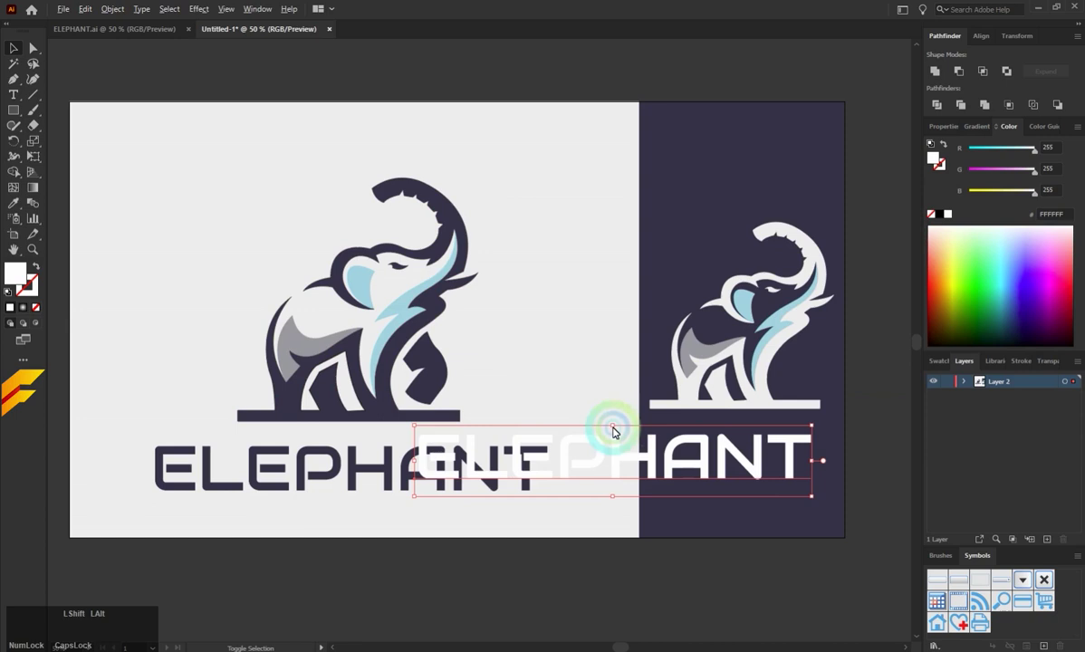
left_click(614, 430)
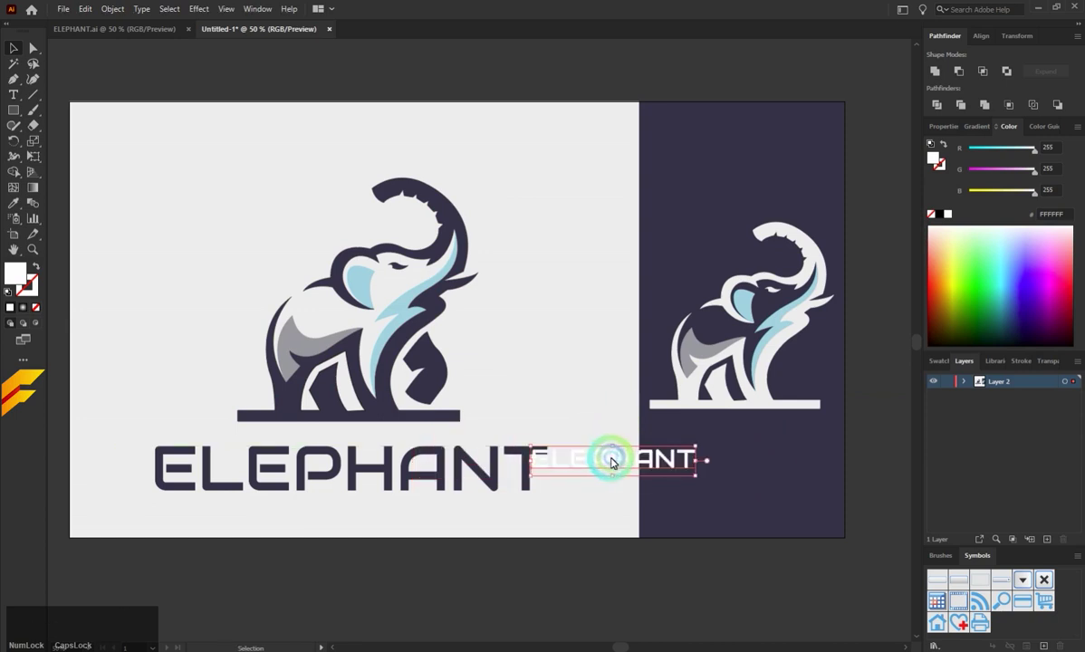
left_click(612, 460)
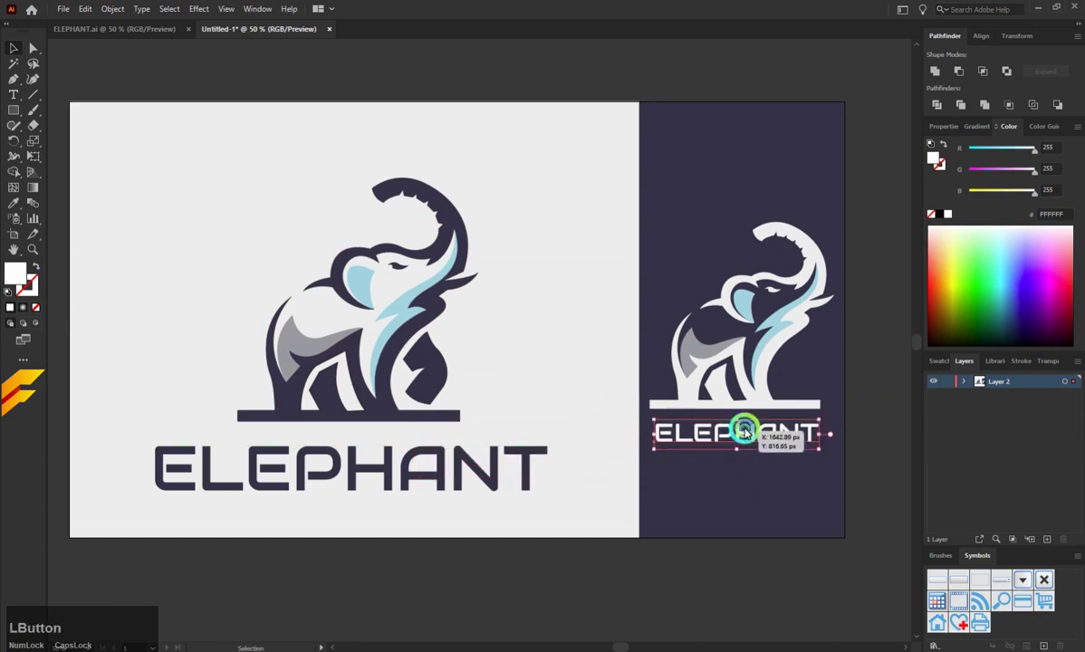